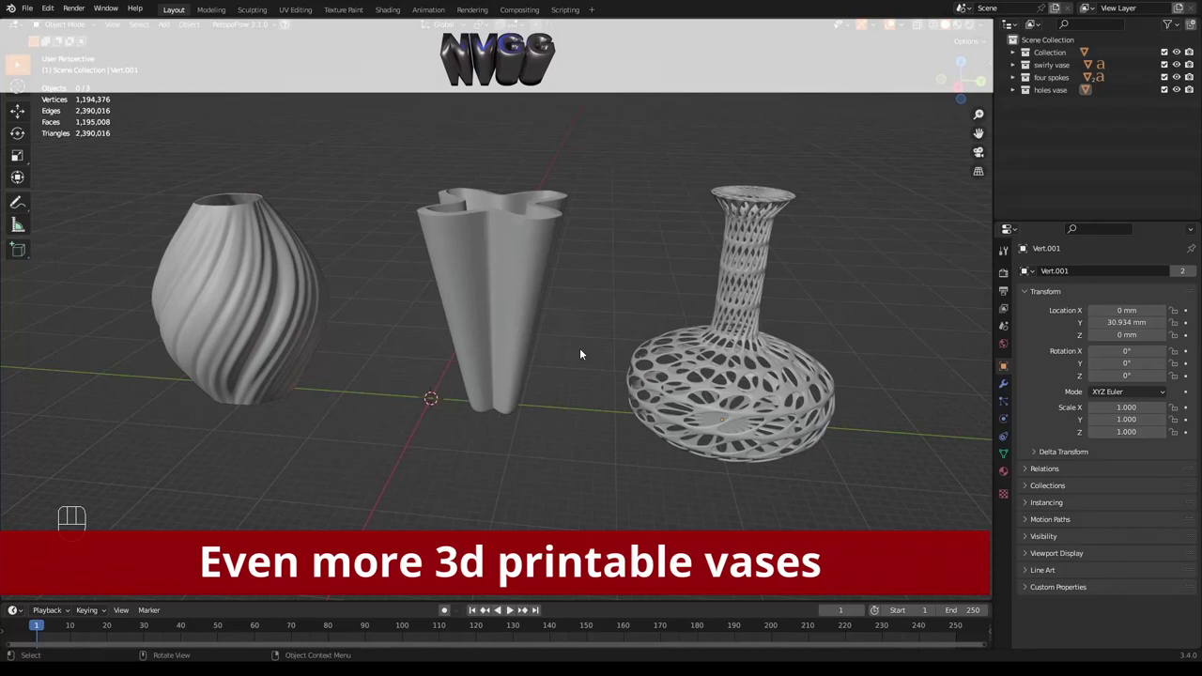
Start a new General default scene with cube, camera and light.
{"action": "left_click_drag", "start_coordinate": [597, 344], "coordinate": [660, 392]}
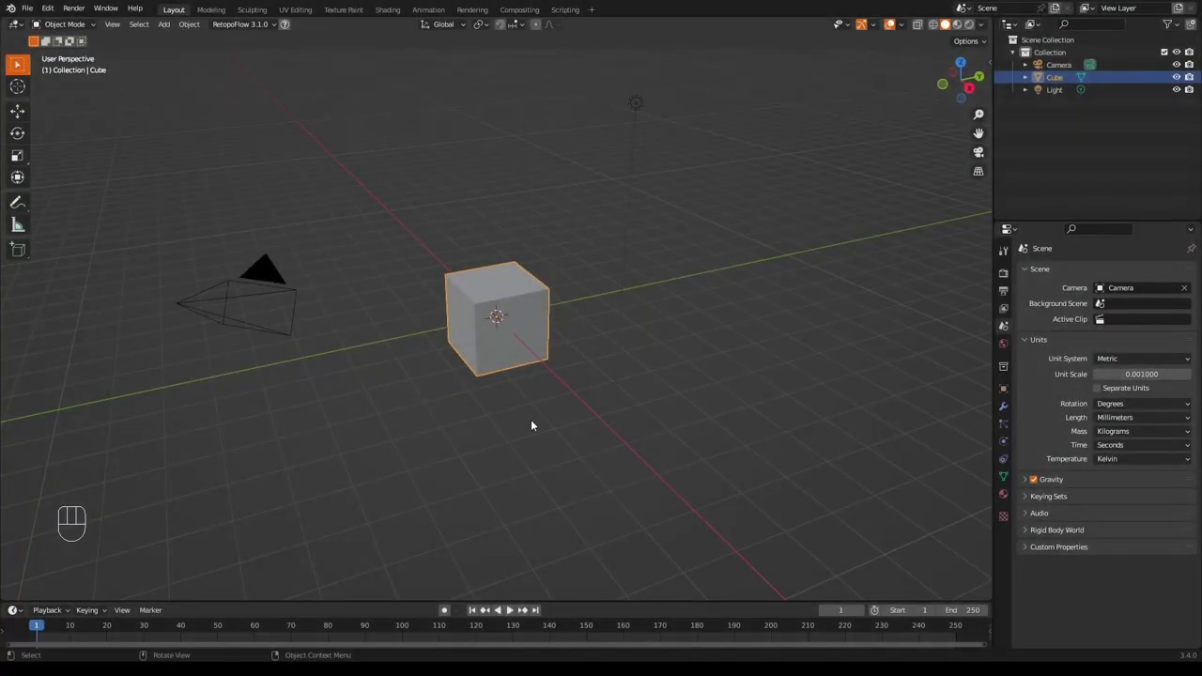
Select and delete the default cube, camera and light.
{"action": "key", "text": "a"}
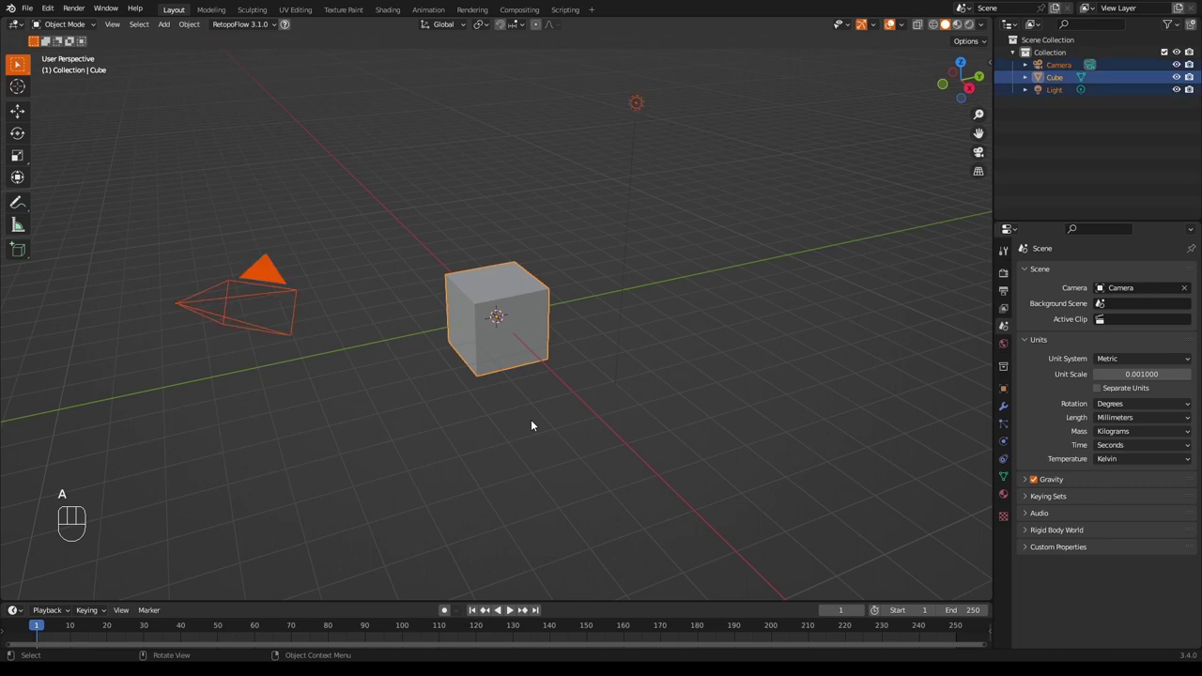
{"action": "key", "text": "x"}
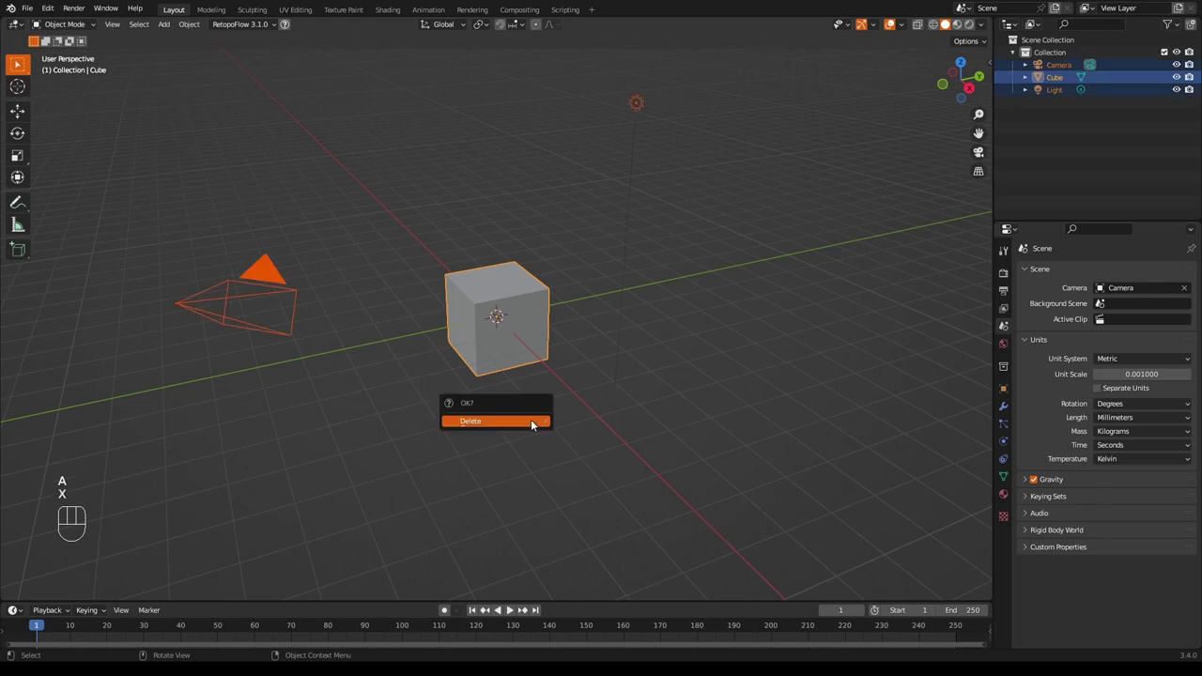
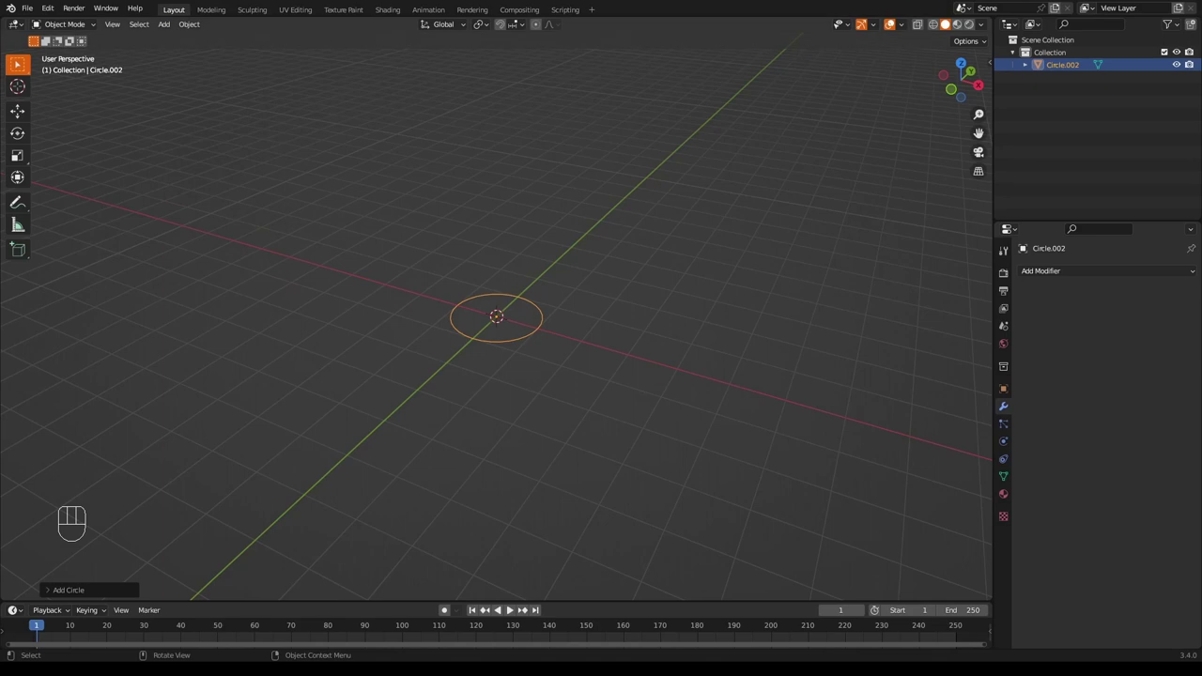
Extrude the circle upward into an open tube and flip its normals.
{"action": "key", "text": "Tab"}
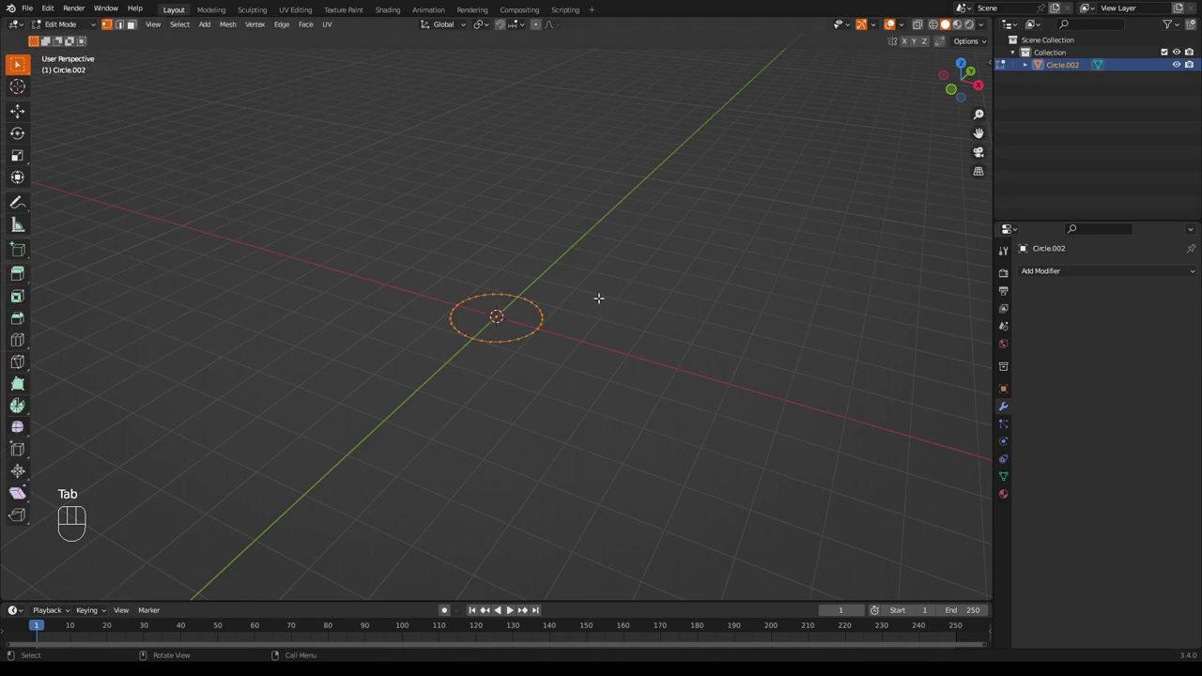
{"action": "key", "text": "e"}
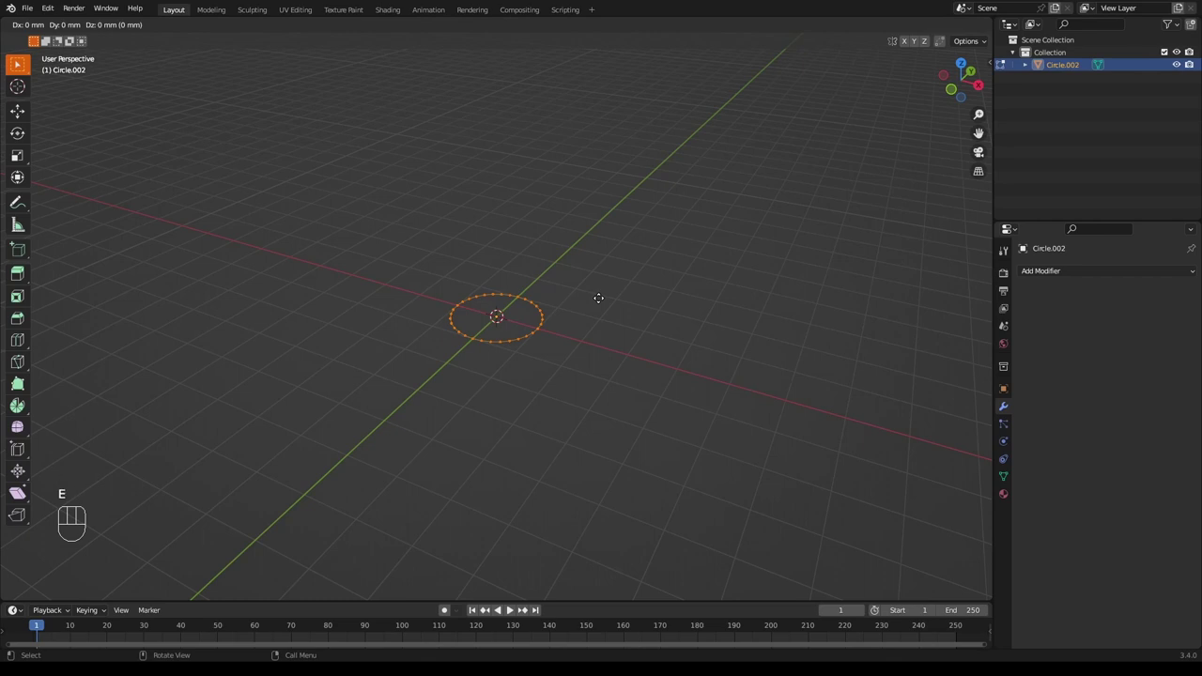
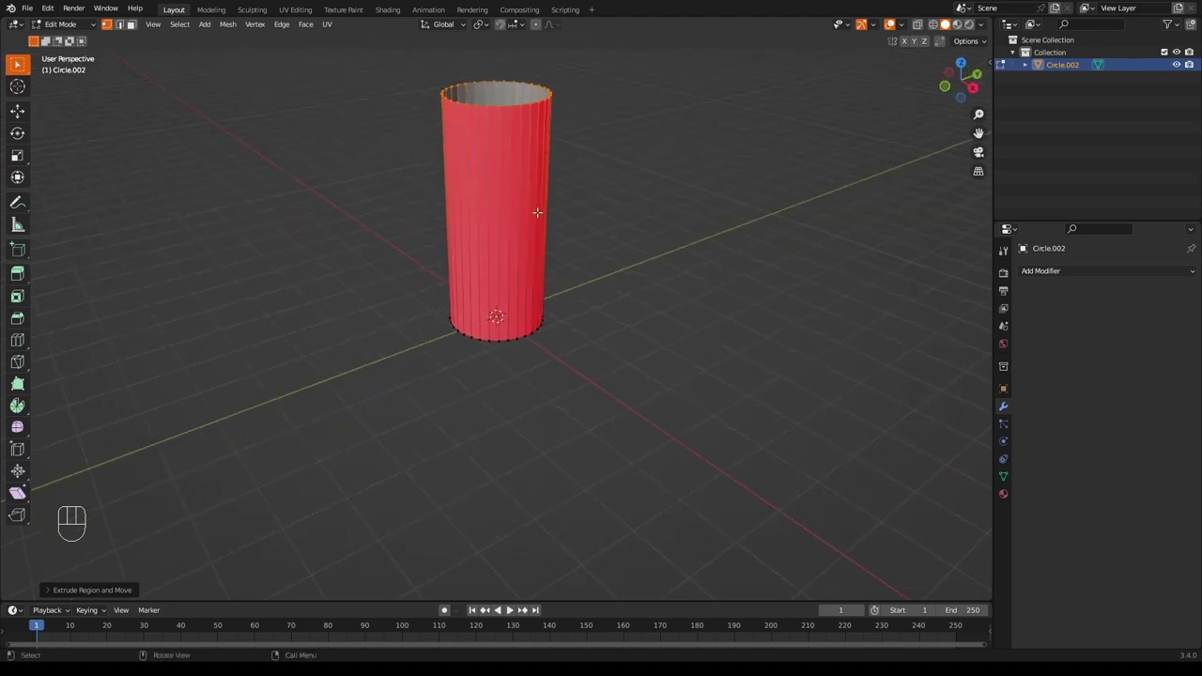
{"action": "key", "text": "a"}
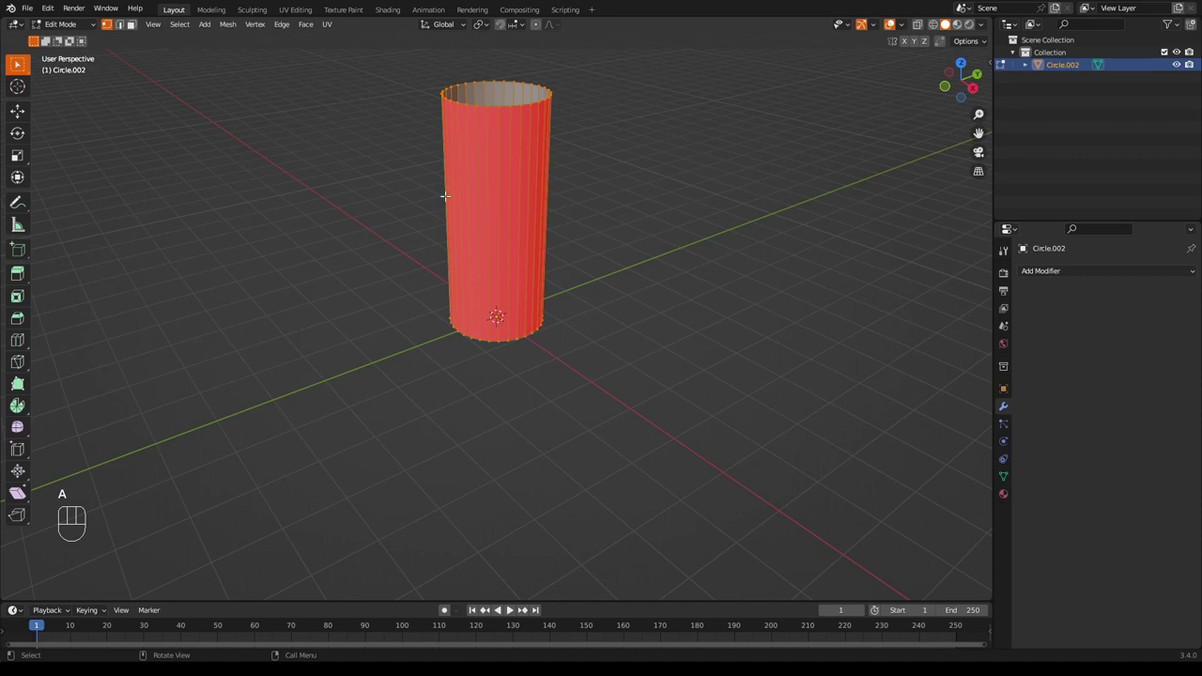
{"action": "left_click_drag", "start_coordinate": [229, 24], "coordinate": [380, 263]}
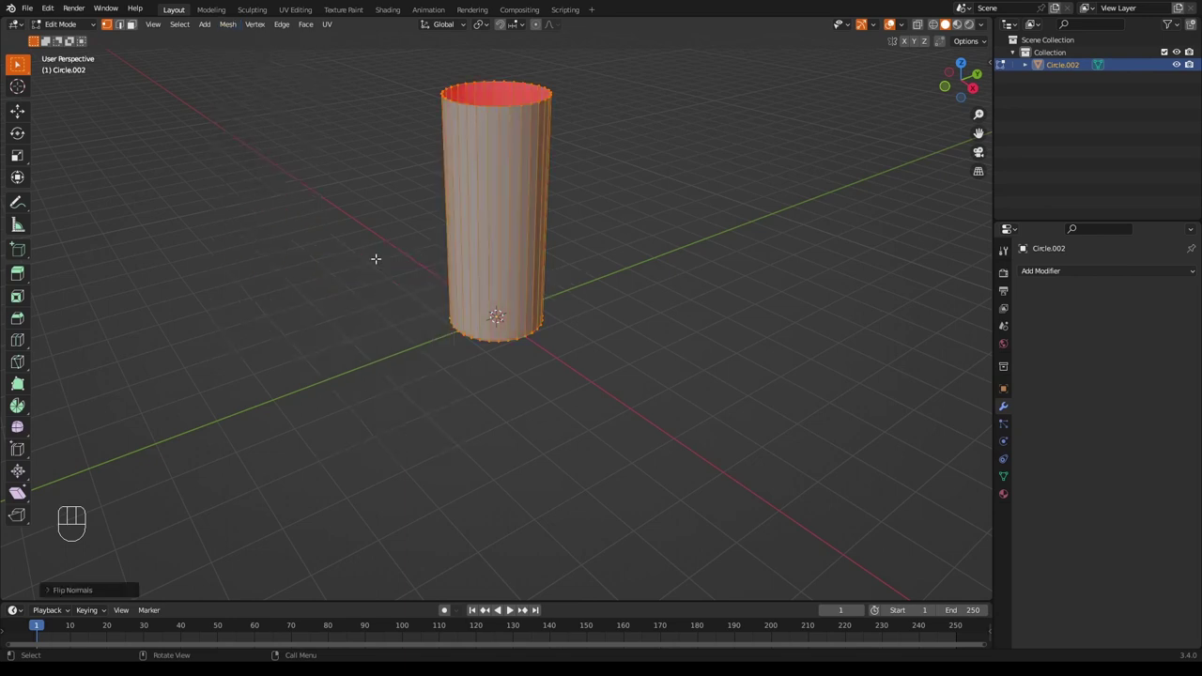
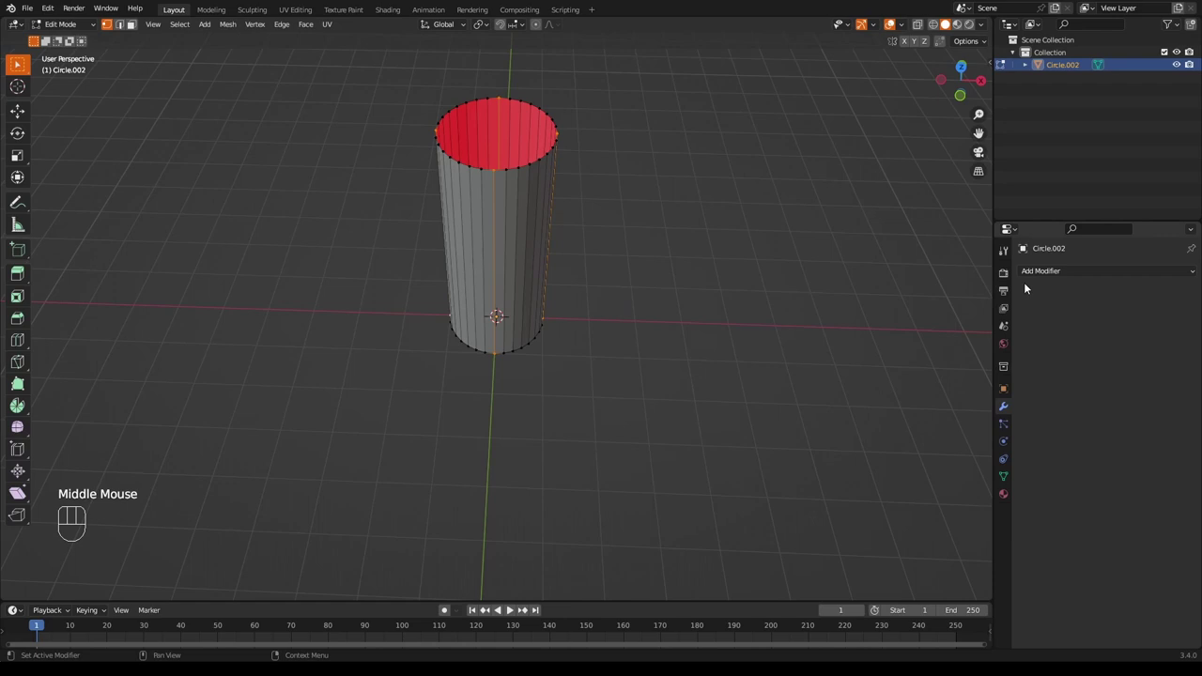
Add a Subdivision modifier at viewport level 3 and proportionally scale alternate vertices into four lobes.
{"action": "left_click_drag", "start_coordinate": [1048, 278], "coordinate": [977, 501]}
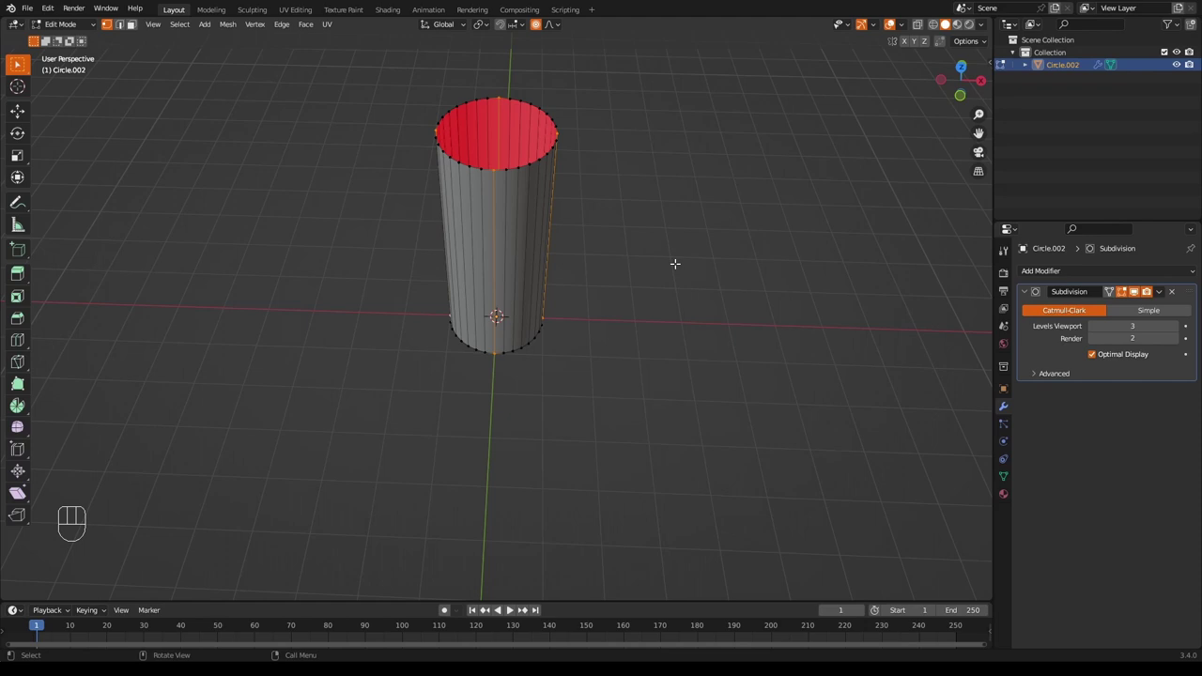
{"action": "key", "text": "s"}
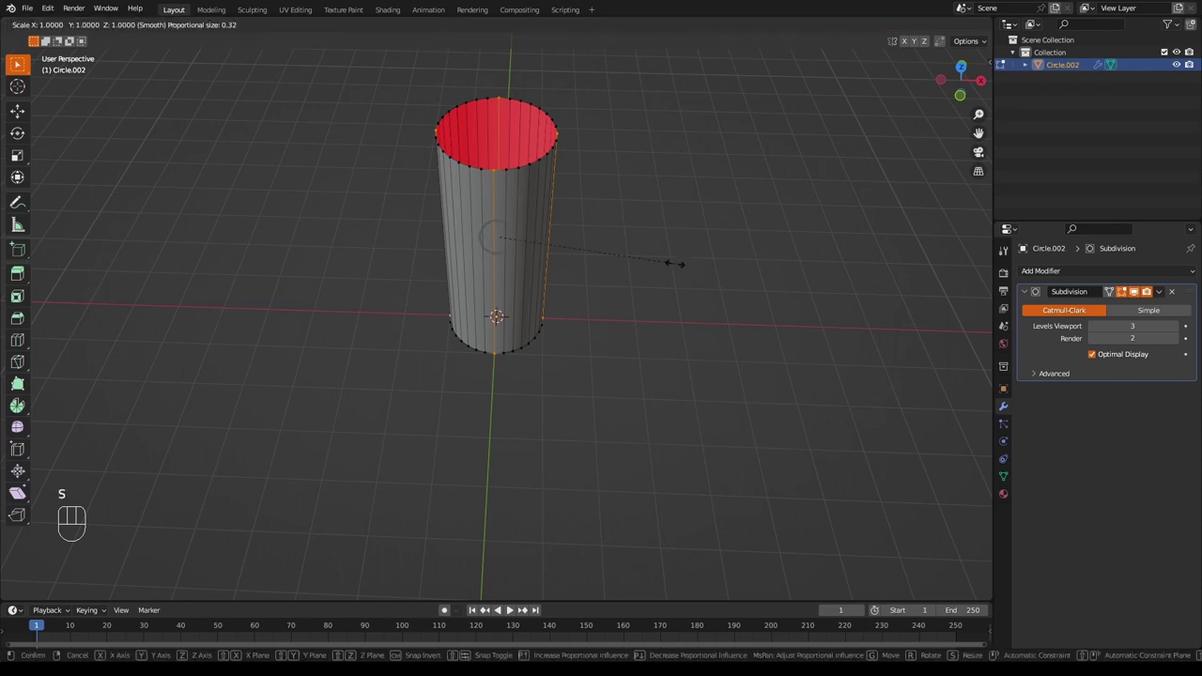
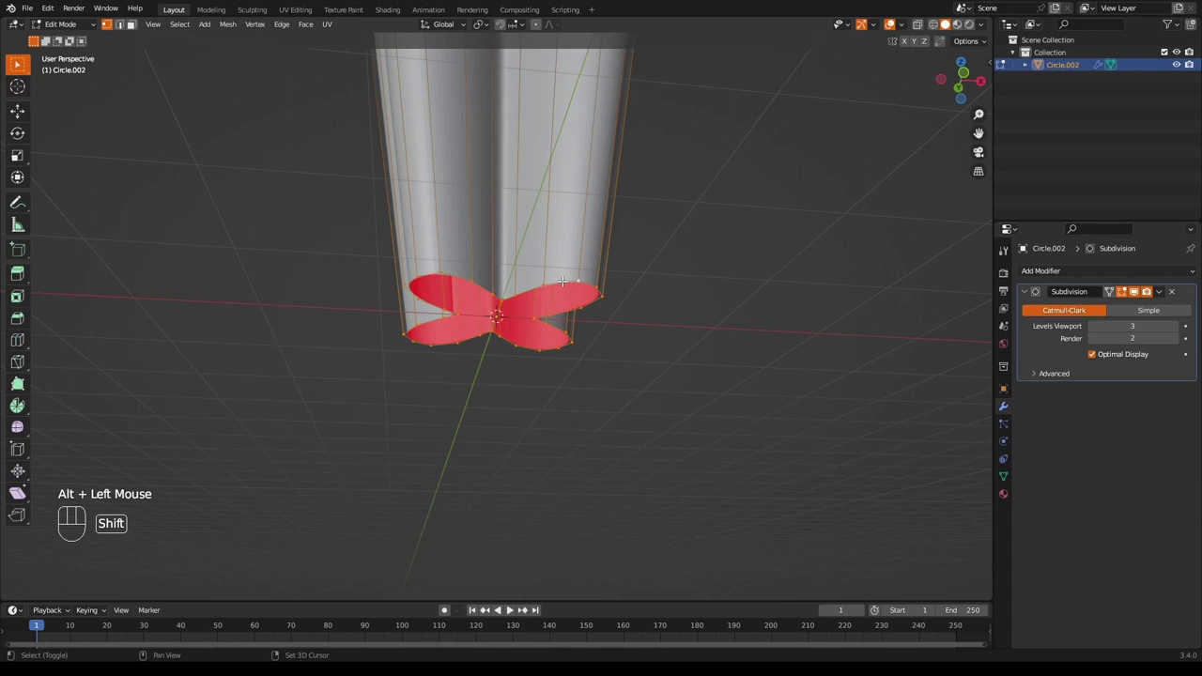
Crease the bottom edge loop, extrude it and merge at center to close the base.
{"action": "key", "text": "shift+e"}
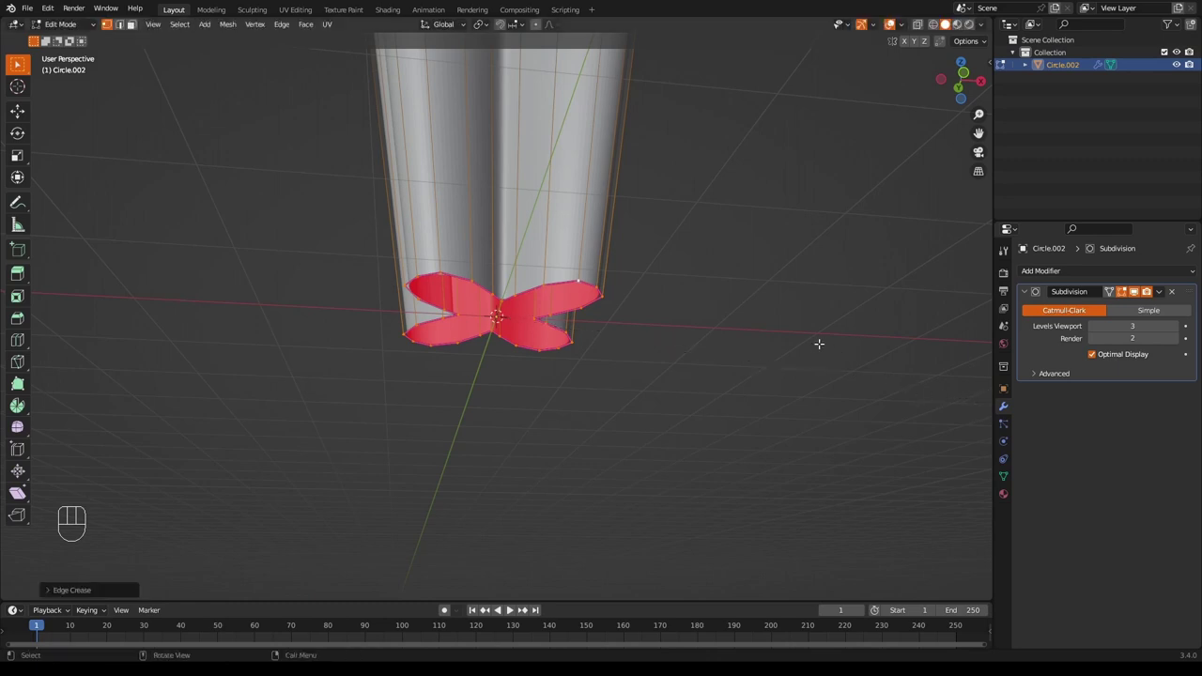
{"action": "key", "text": "e"}
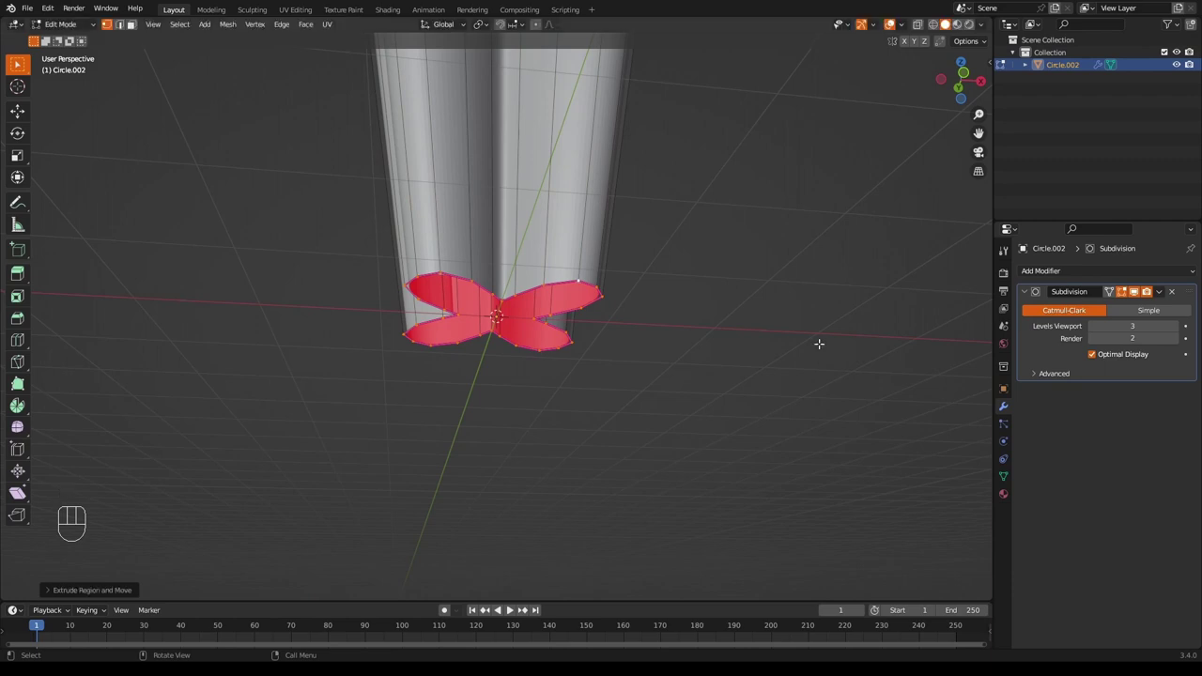
{"action": "key", "text": "m"}
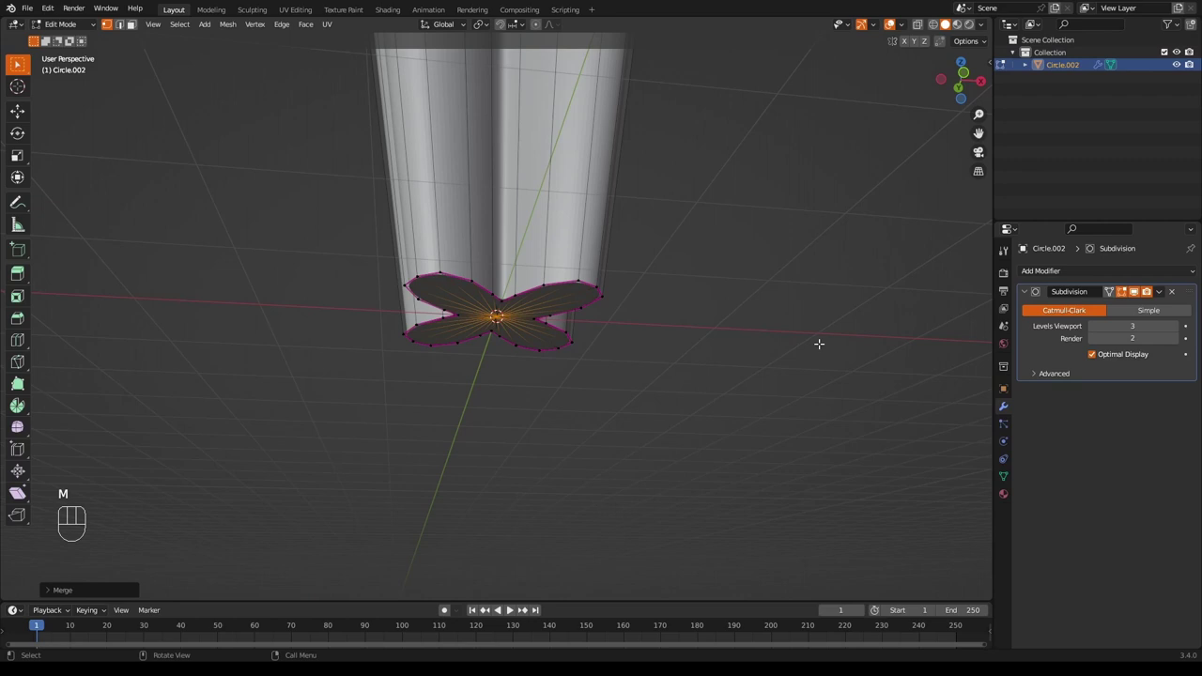
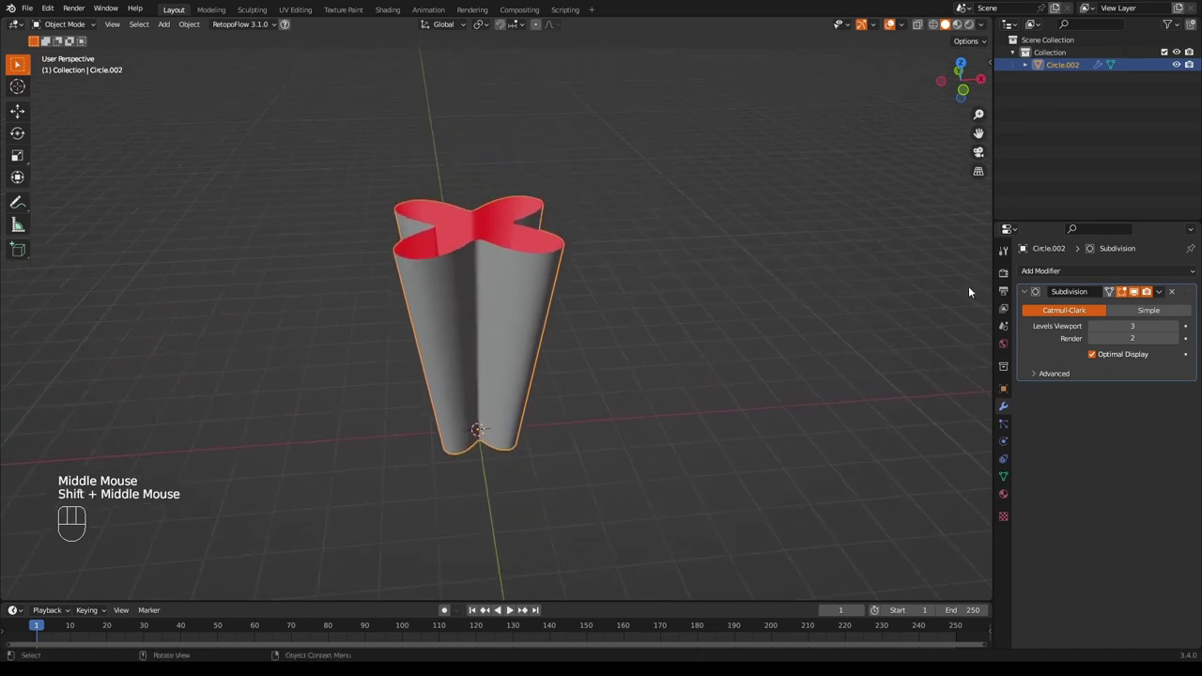
{"action": "left_click_drag", "start_coordinate": [1047, 272], "coordinate": [955, 490]}
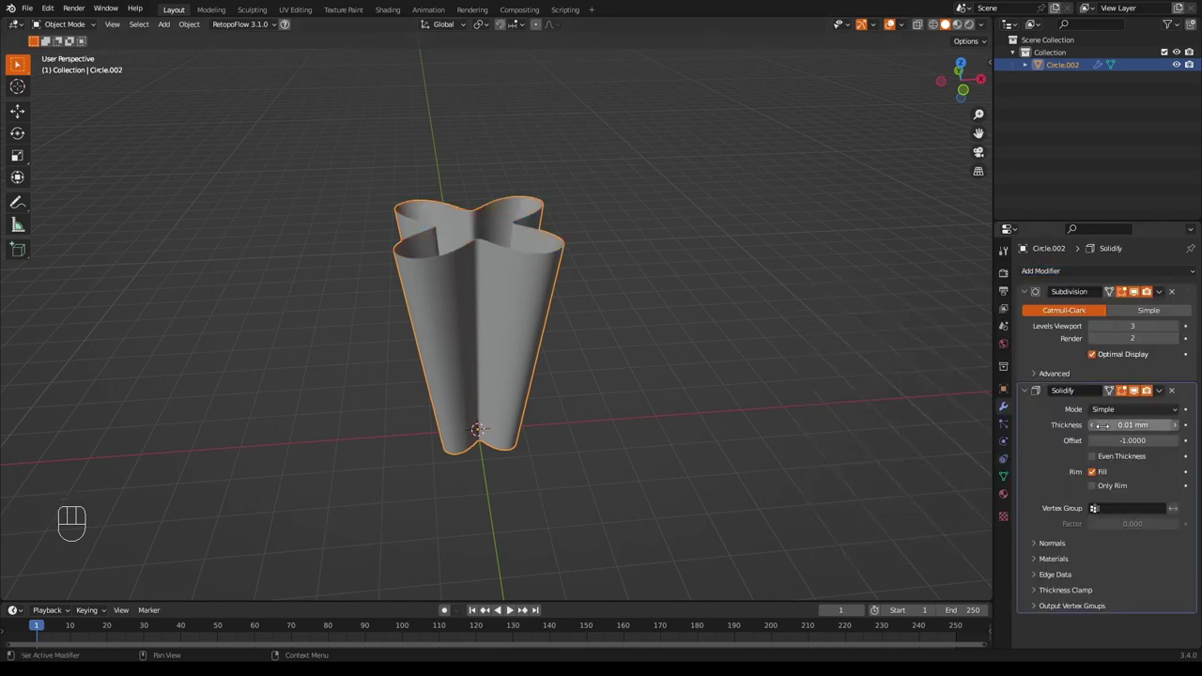
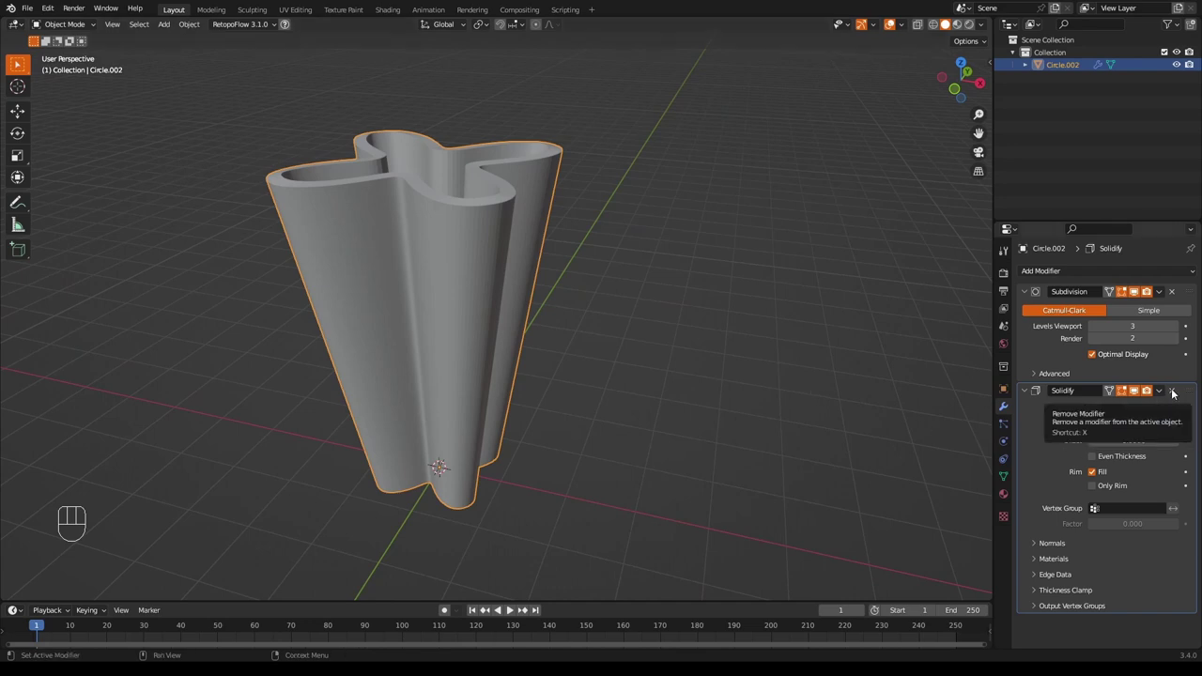
{"action": "left_click", "coordinate": [1176, 397]}
{"action": "left_click_drag", "start_coordinate": [713, 428], "coordinate": [732, 453]}
{"action": "scroll", "scroll_direction": "up", "scroll_amount": 3}
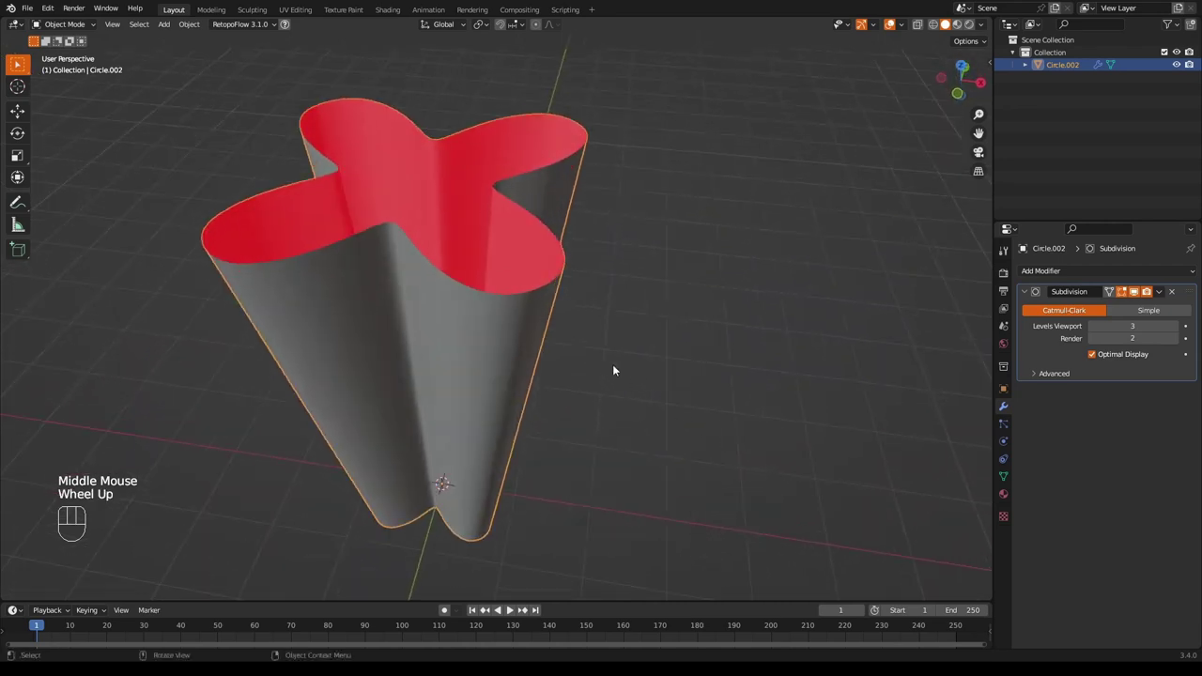
Extrude the top rim loop and merge it at center to cap the vase shut.
{"action": "key", "text": "Tab"}
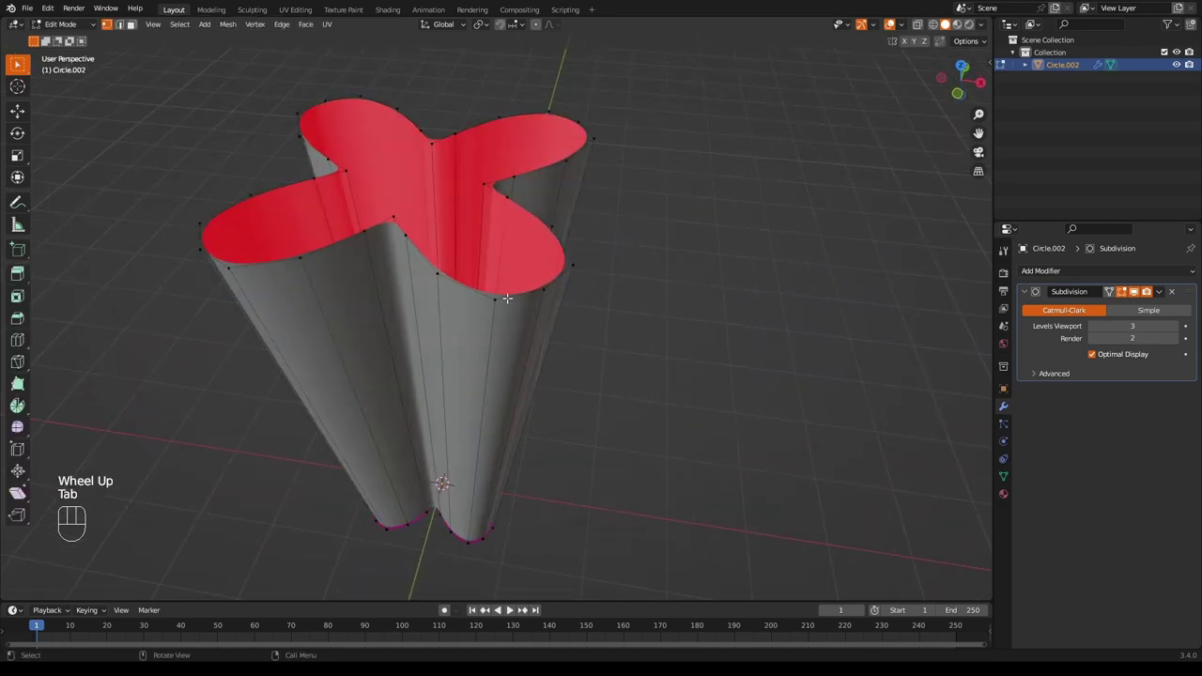
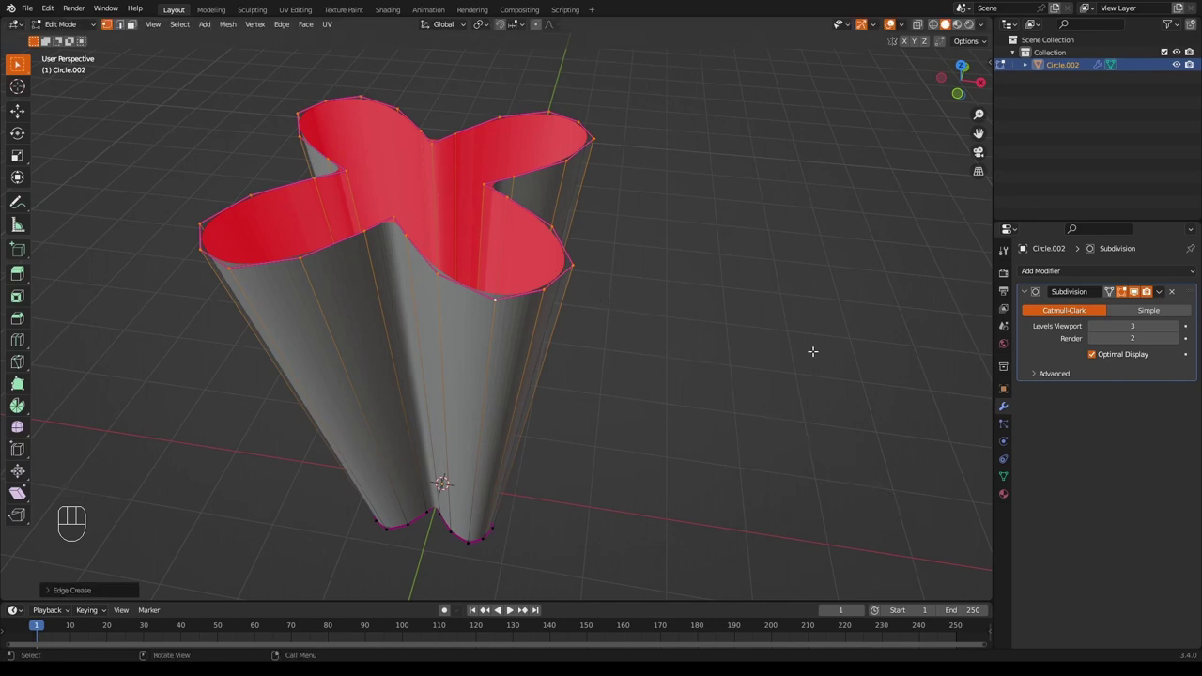
{"action": "key", "text": "e"}
{"action": "key", "text": "m"}
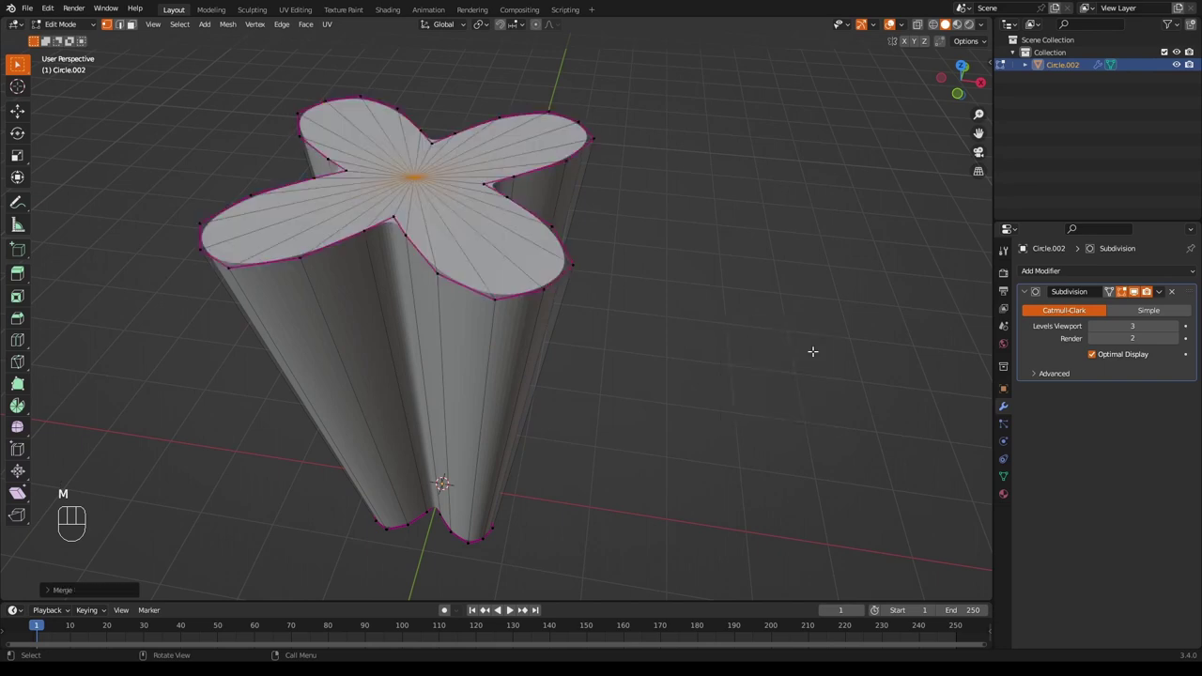
{"action": "key", "text": "Tab"}
Orbit and zoom around the closed four-lobed vase to inspect it.
{"action": "left_click_drag", "start_coordinate": [750, 374], "coordinate": [839, 340]}
{"action": "scroll", "scroll_direction": "down", "scroll_amount": 3}
{"action": "left_click_drag", "start_coordinate": [835, 333], "coordinate": [768, 348]}
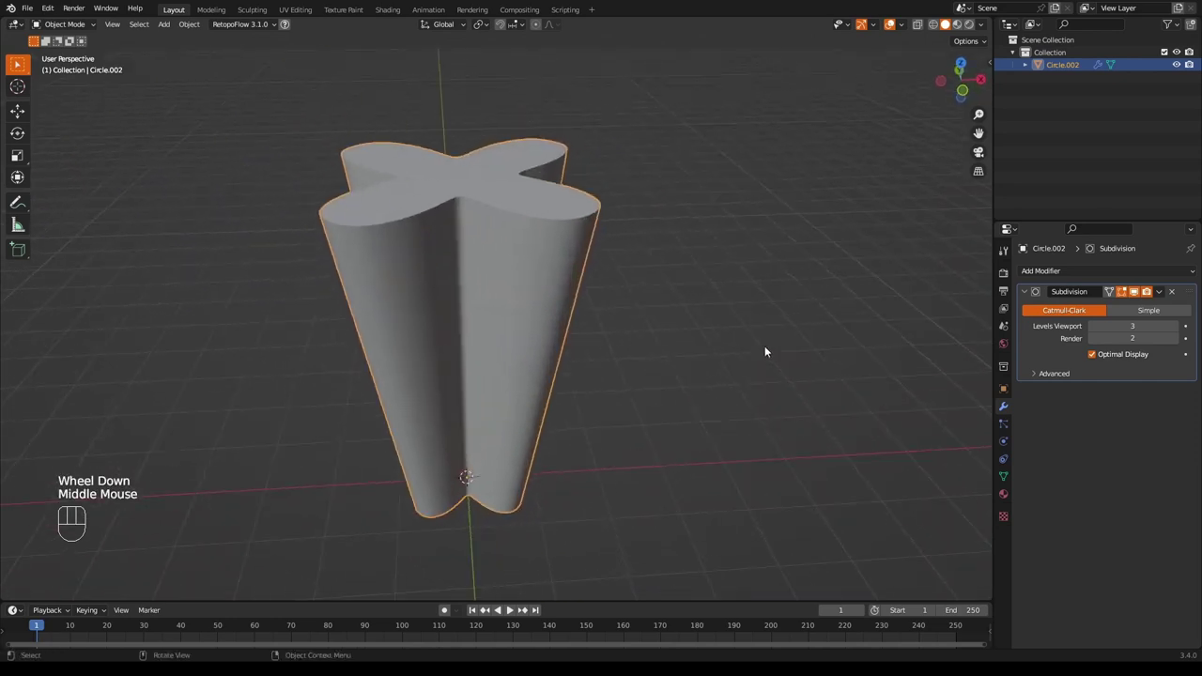
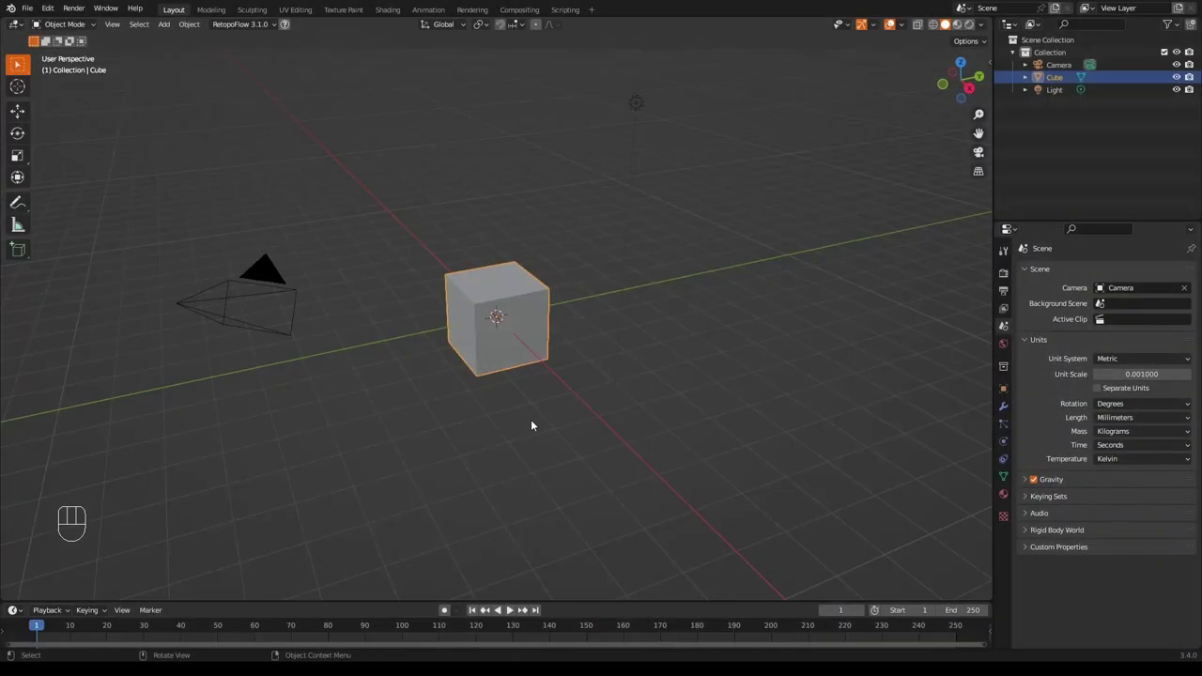
Select and delete all the default objects.
{"action": "key", "text": "a"}
{"action": "key", "text": "x"}
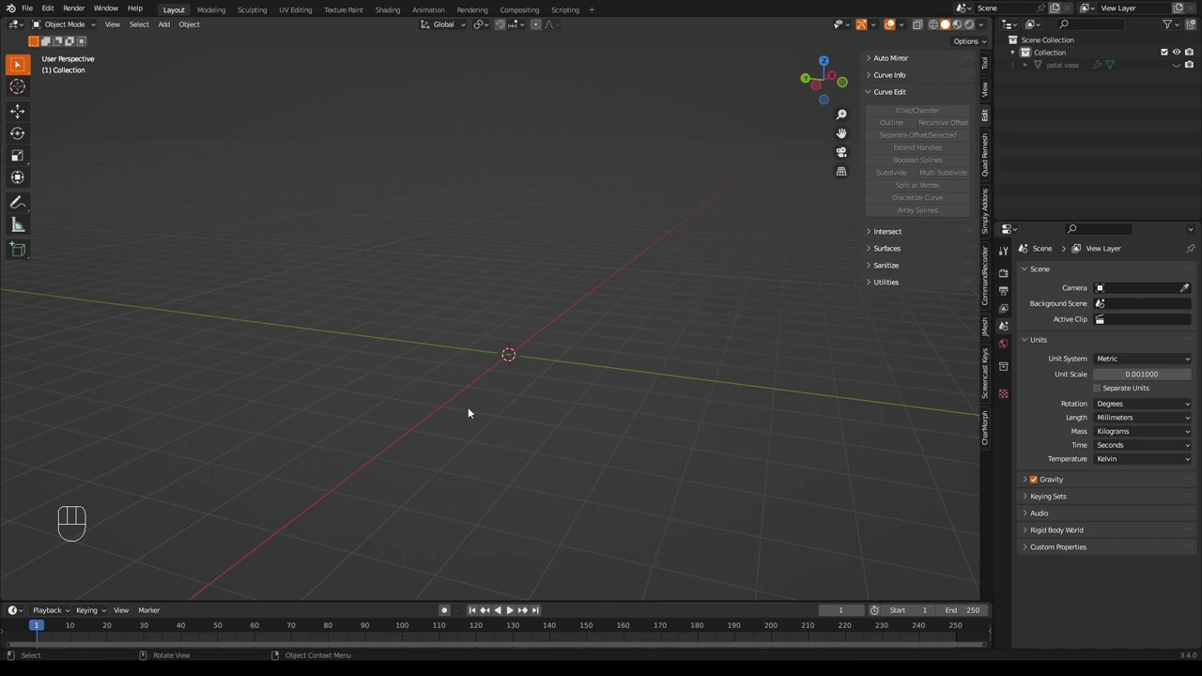
Enable the Mesh: LoopTools add-on in Preferences and clear the panel.
{"action": "left_click_drag", "start_coordinate": [52, 16], "coordinate": [95, 204]}
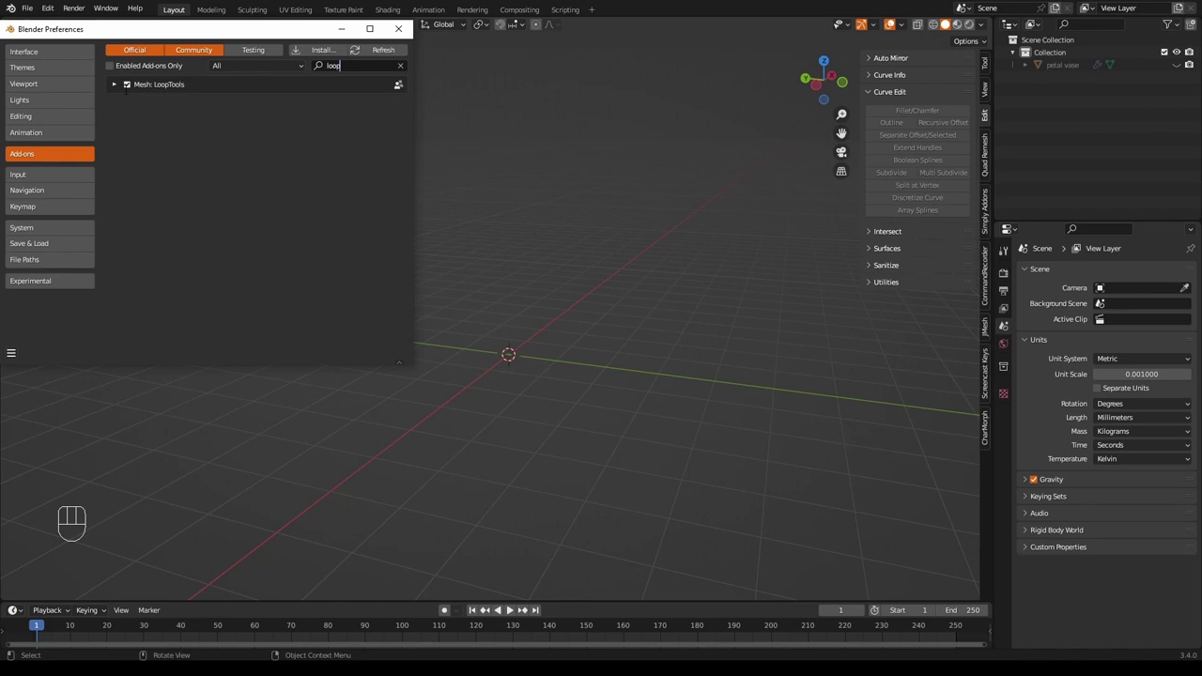
{"action": "key", "text": "x"}
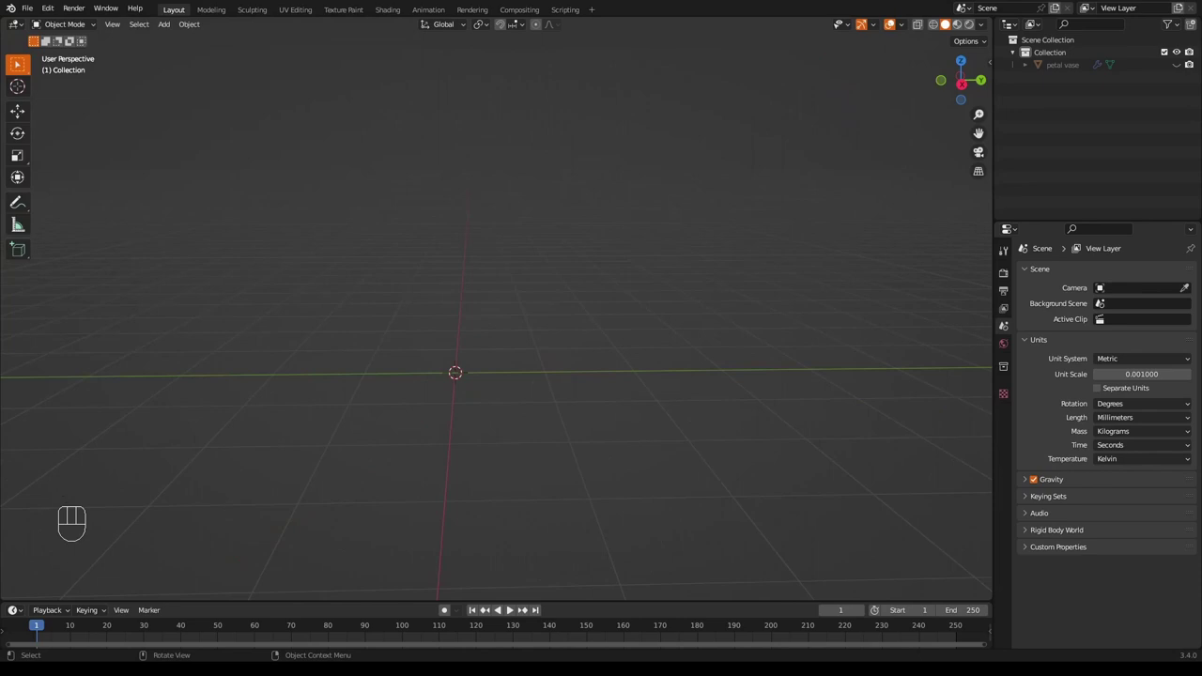
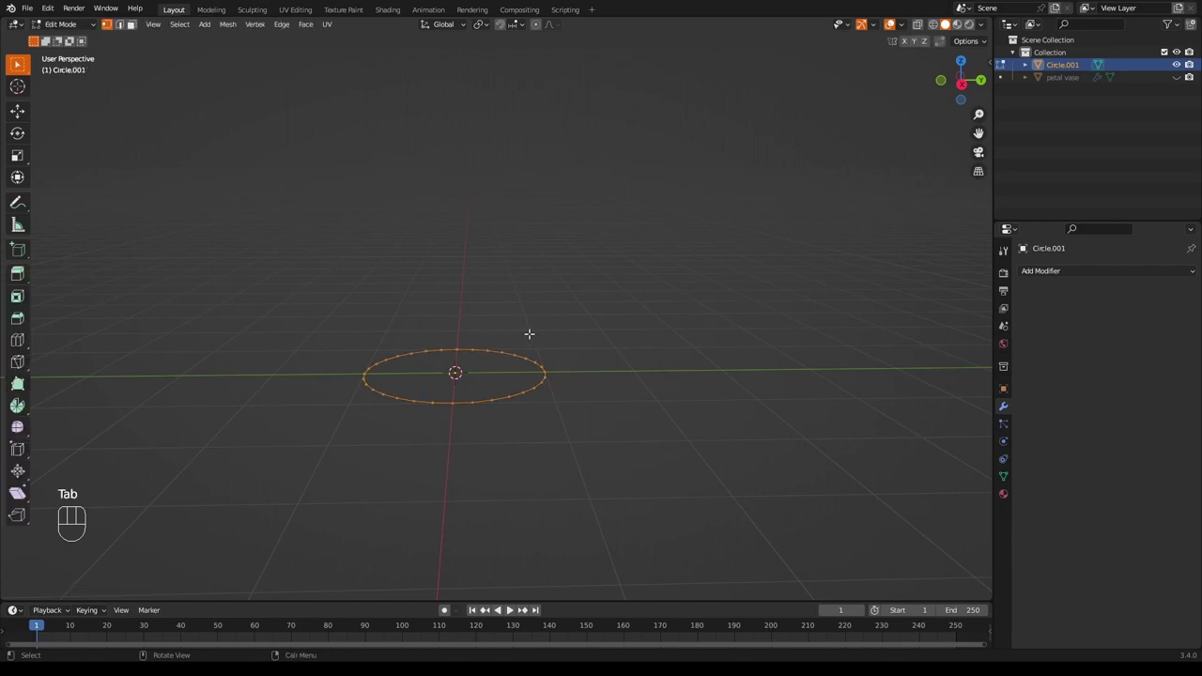
Extrude the circle upward twice into a tall open cylinder with a middle ring.
{"action": "key", "text": "e"}
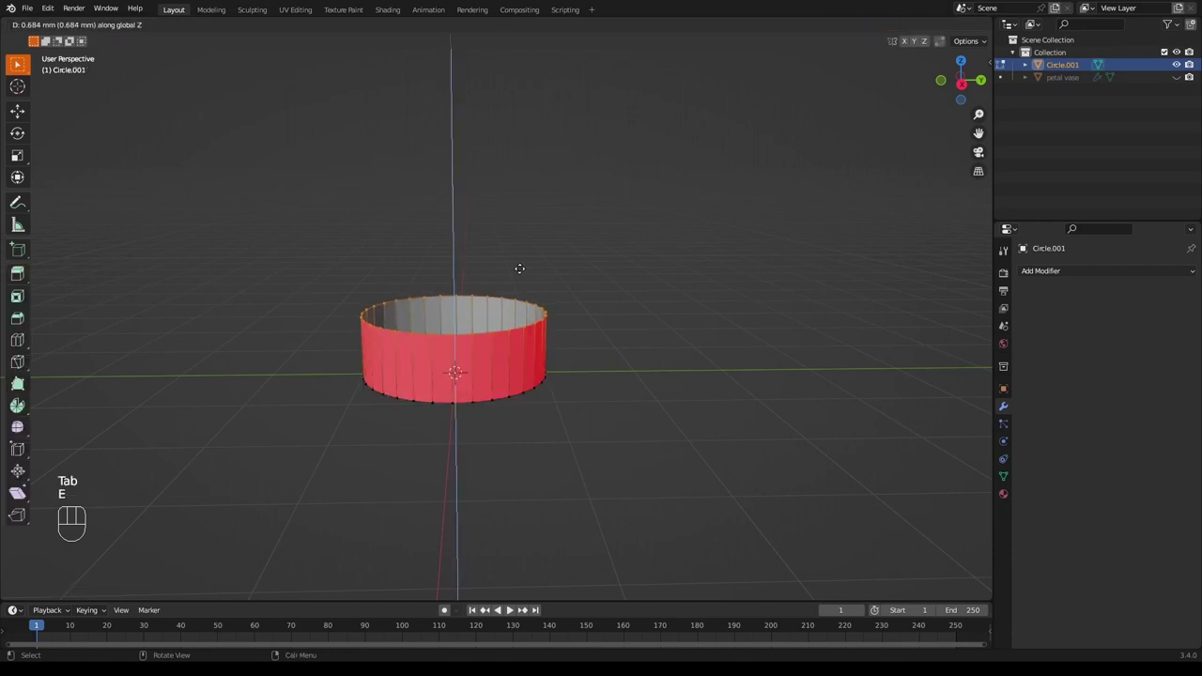
{"action": "key", "text": "e"}
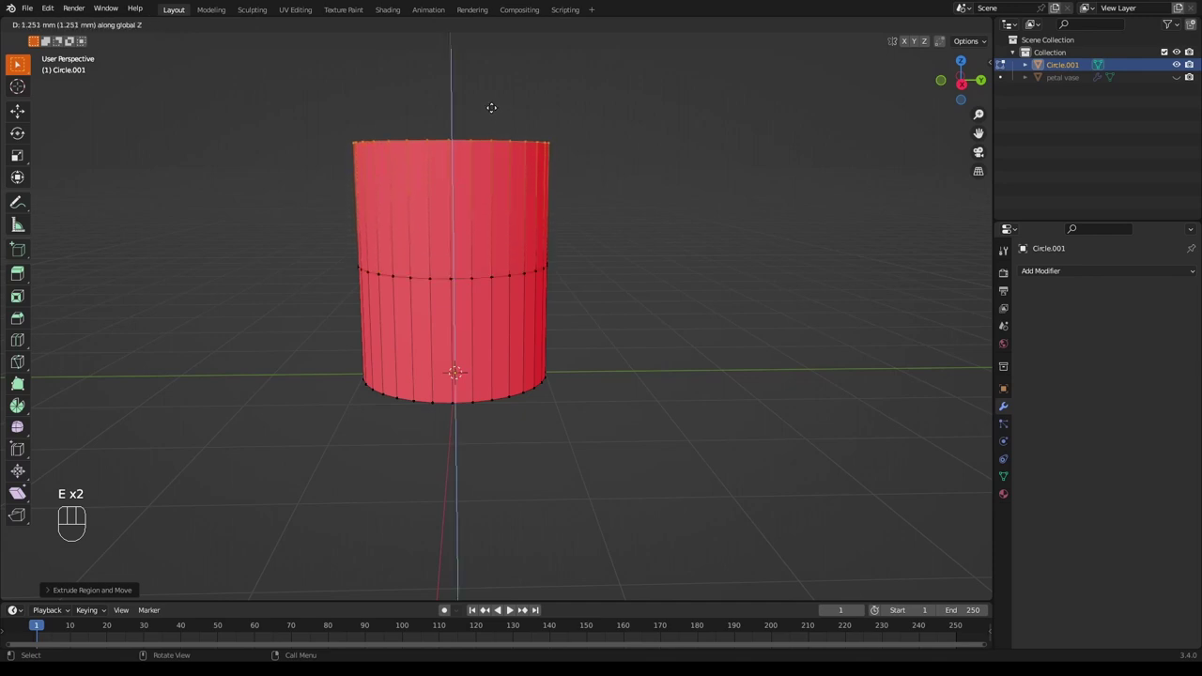
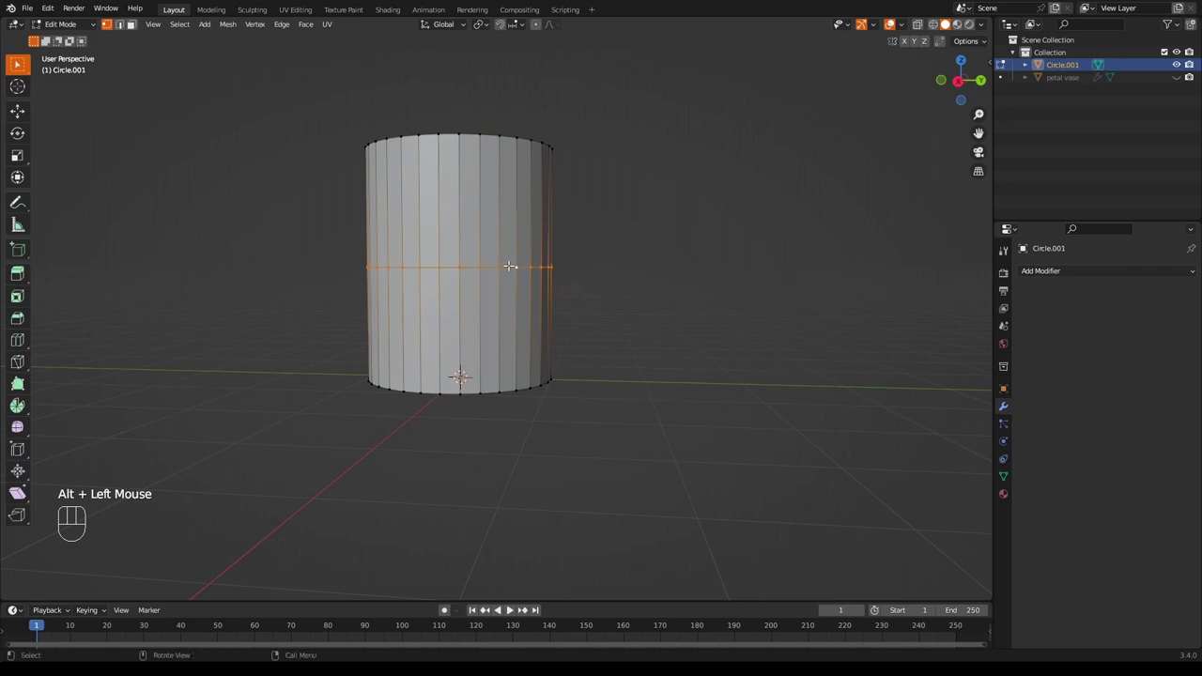
Scale the middle ring outward and the top rim inward for a double-cone profile.
{"action": "key", "text": "s"}
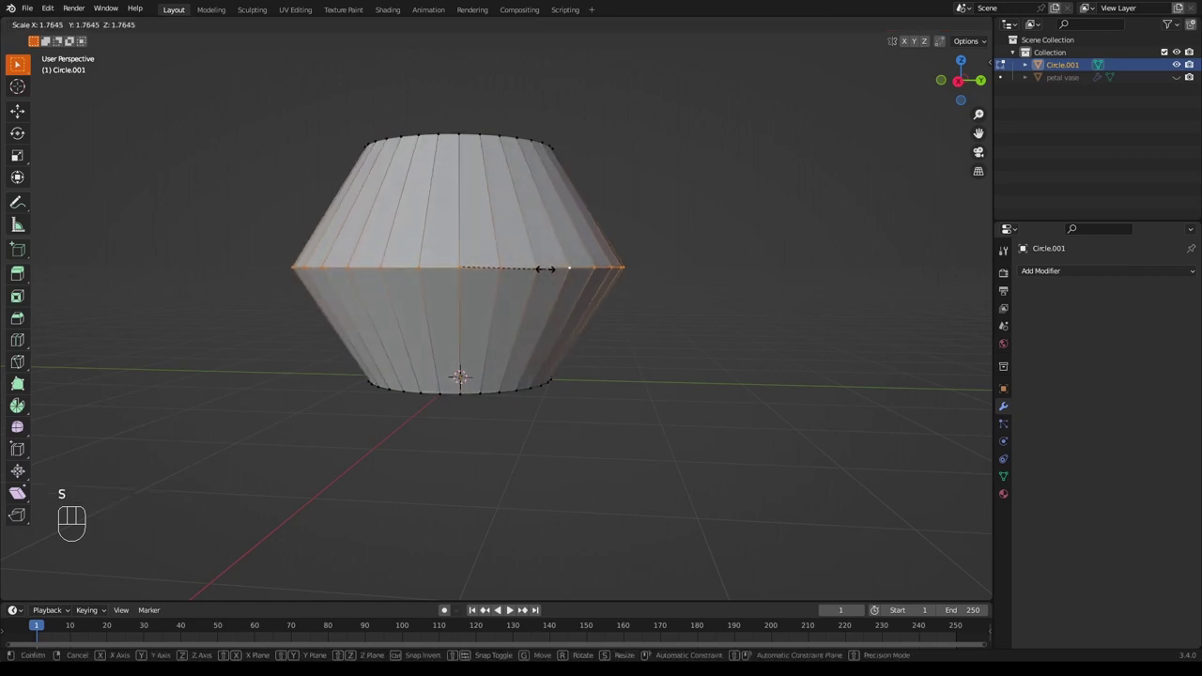
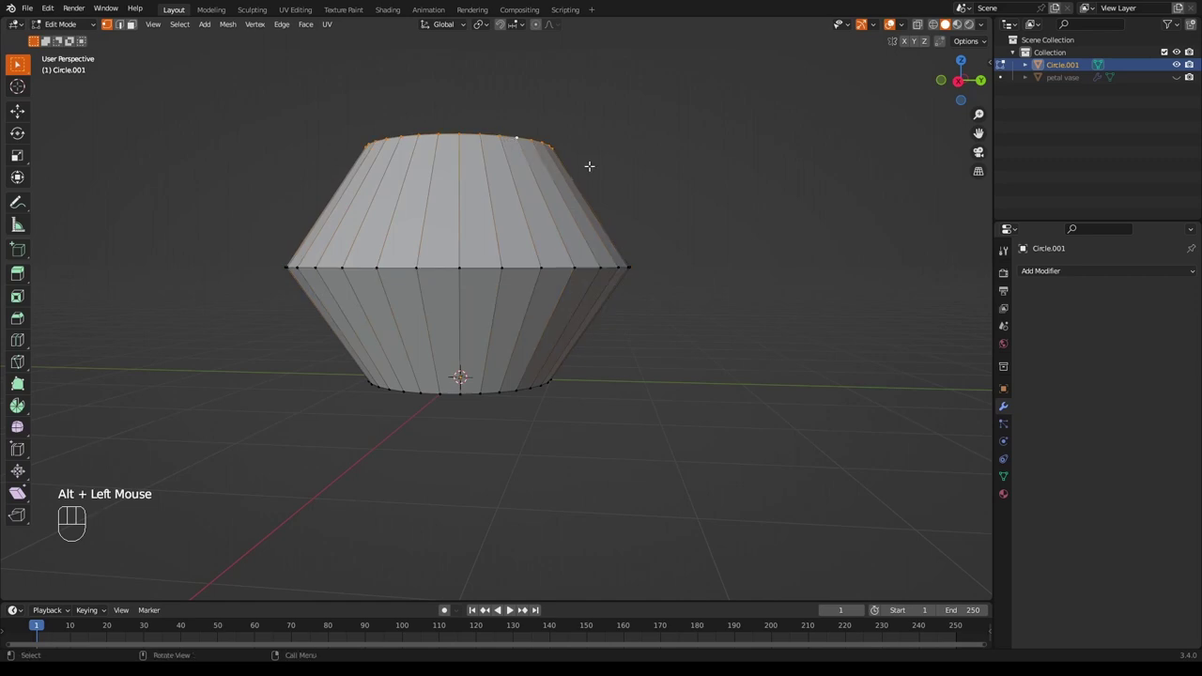
{"action": "key", "text": "s"}
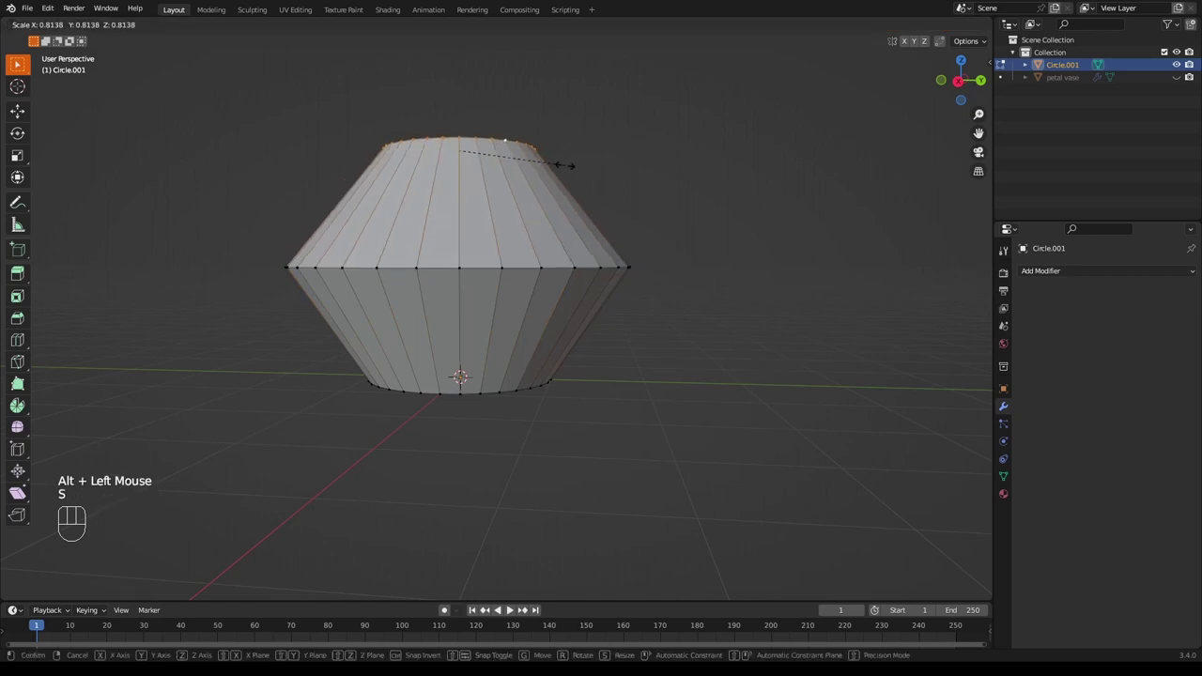
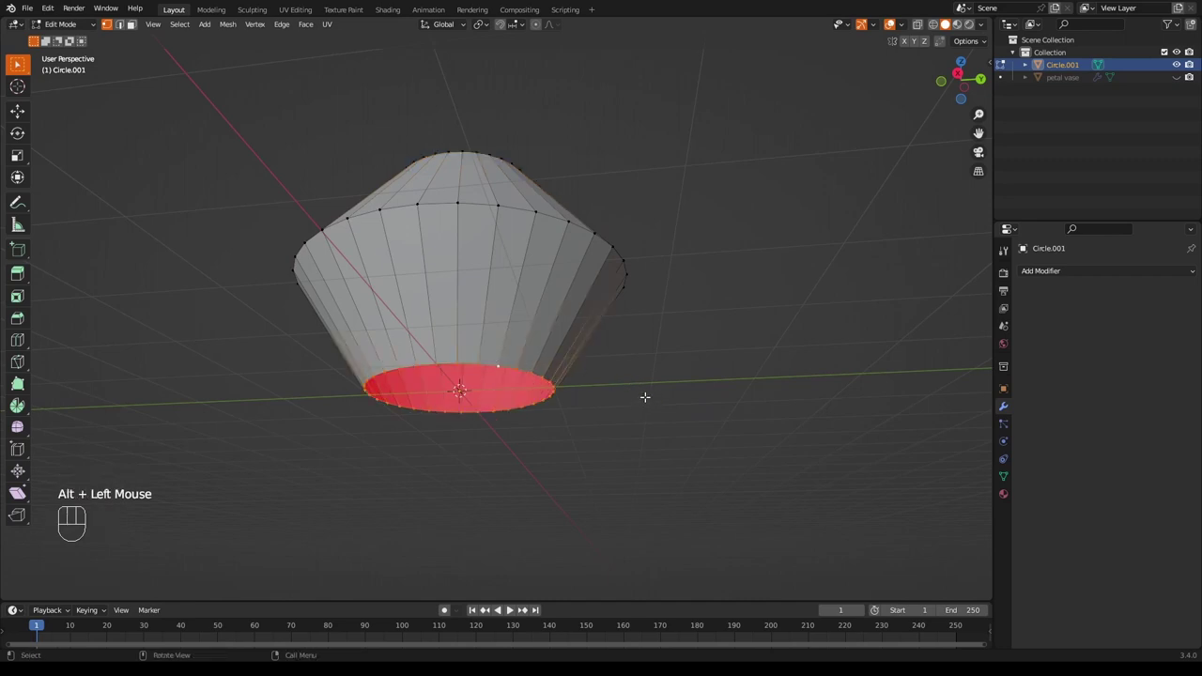
Fill the bottom edge loop with a flat face to close the base.
{"action": "key", "text": "f"}
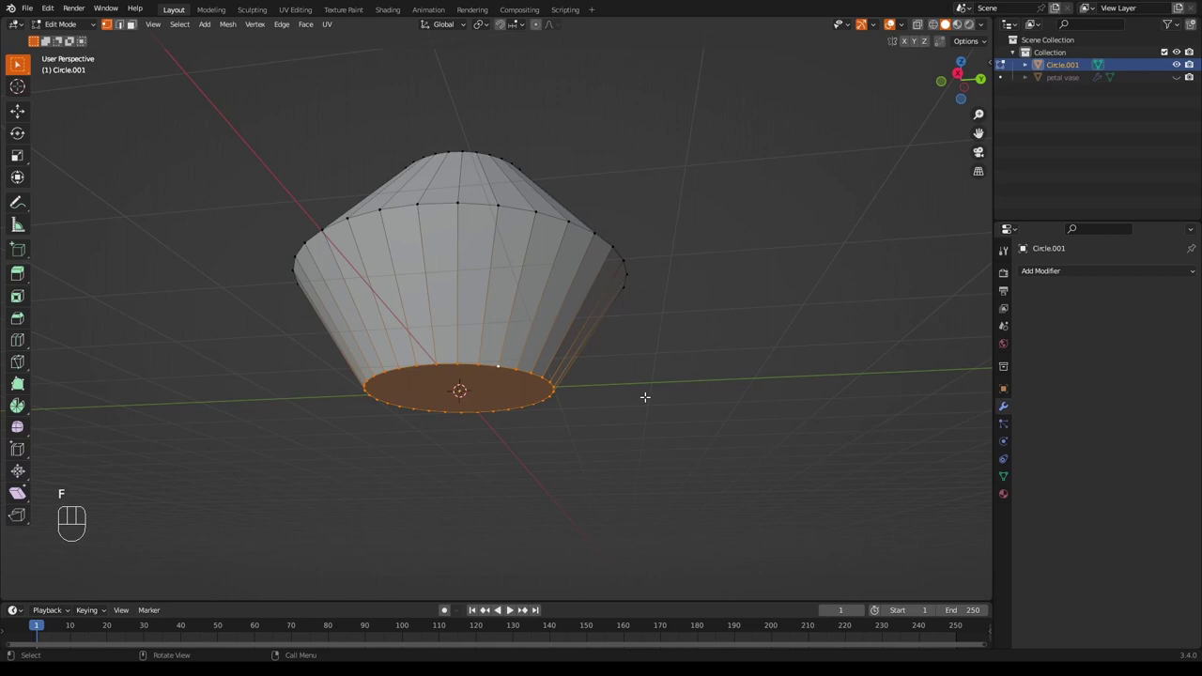
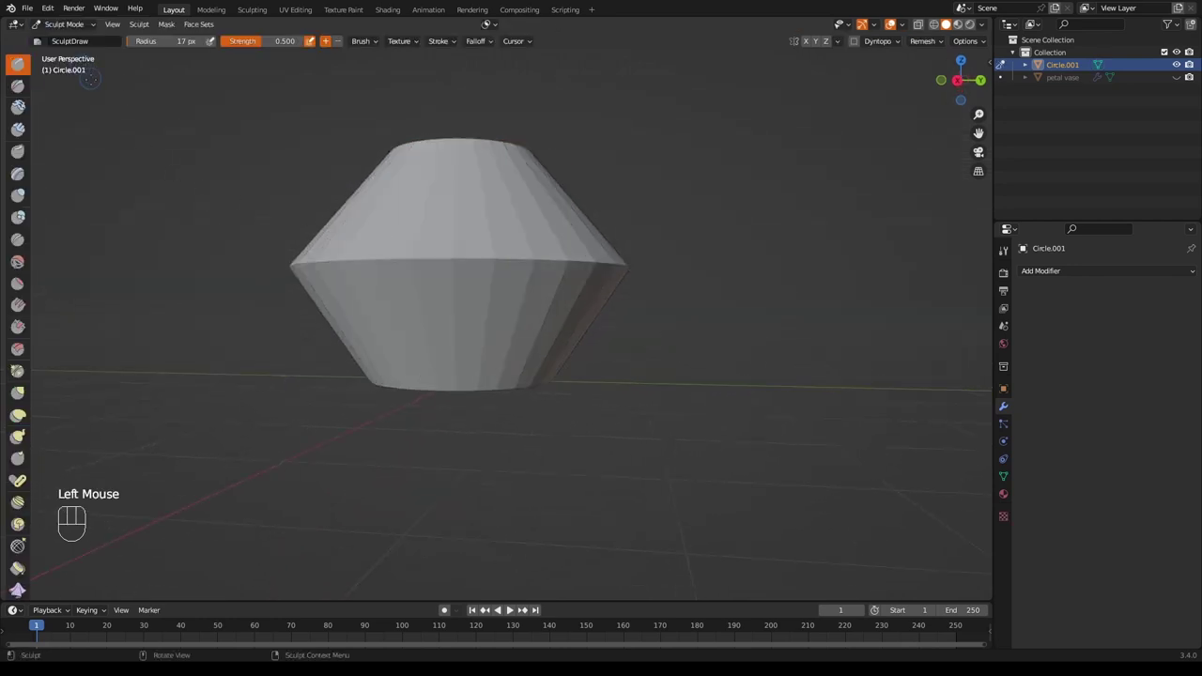
Add a Multiresolution modifier to the vase and subdivide it five times to level 5.
{"action": "scroll", "scroll_direction": "down", "scroll_amount": 3}
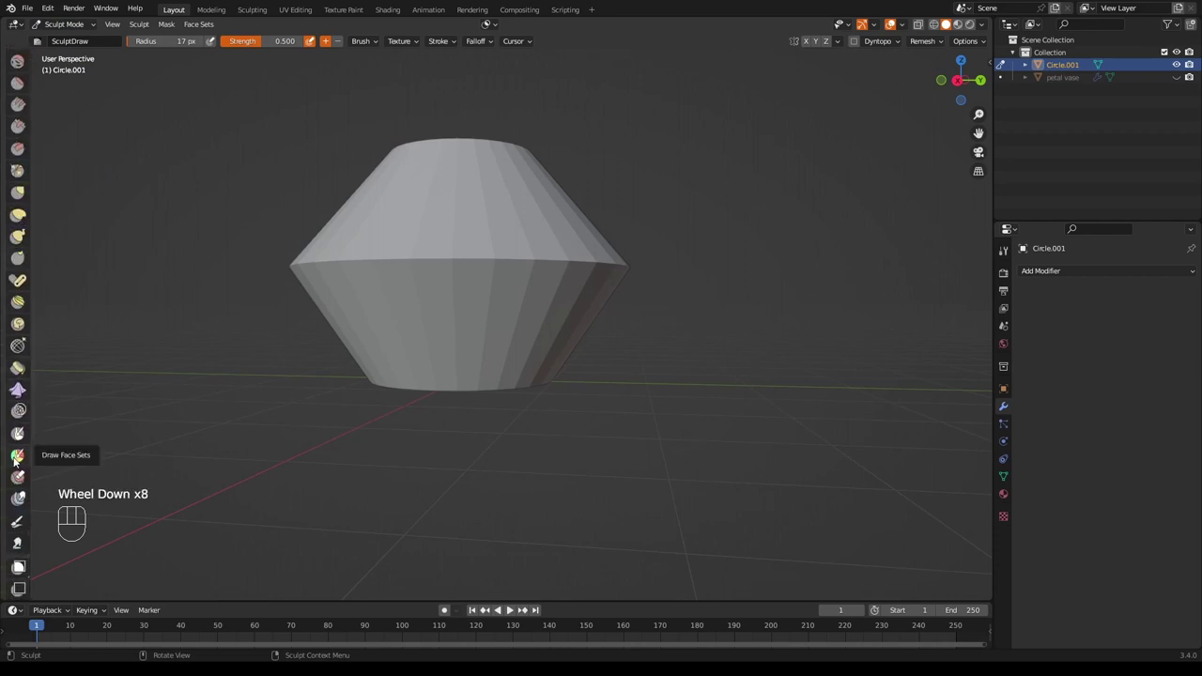
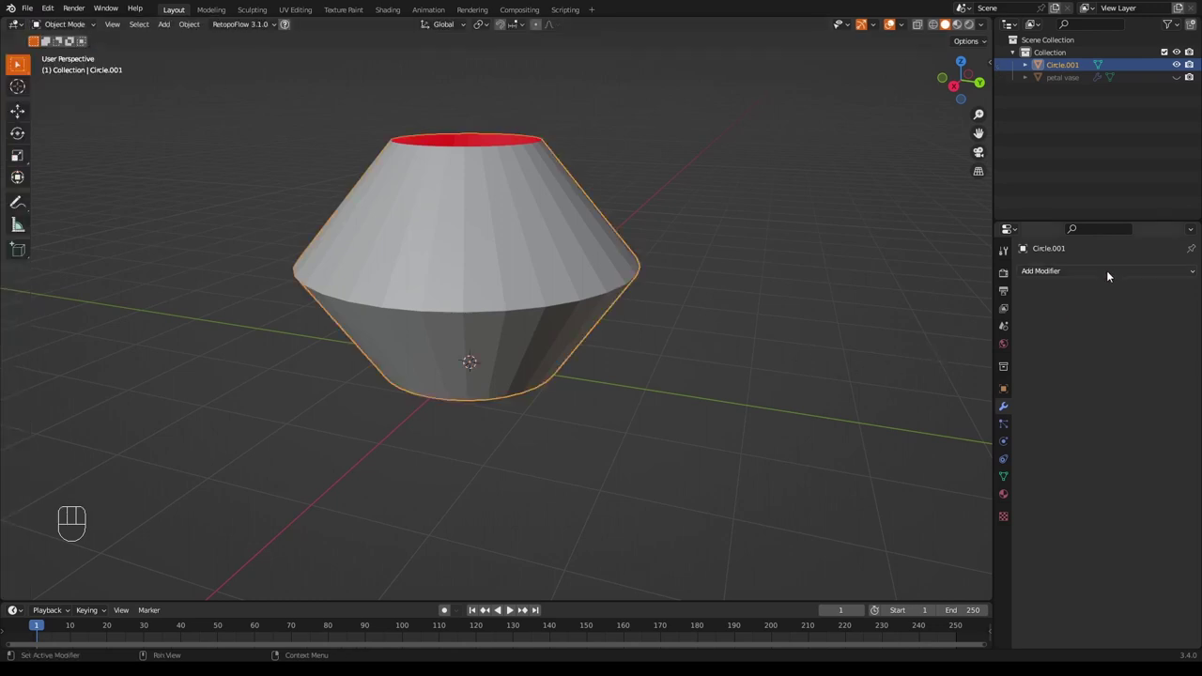
{"action": "left_click_drag", "start_coordinate": [1078, 272], "coordinate": [960, 431]}
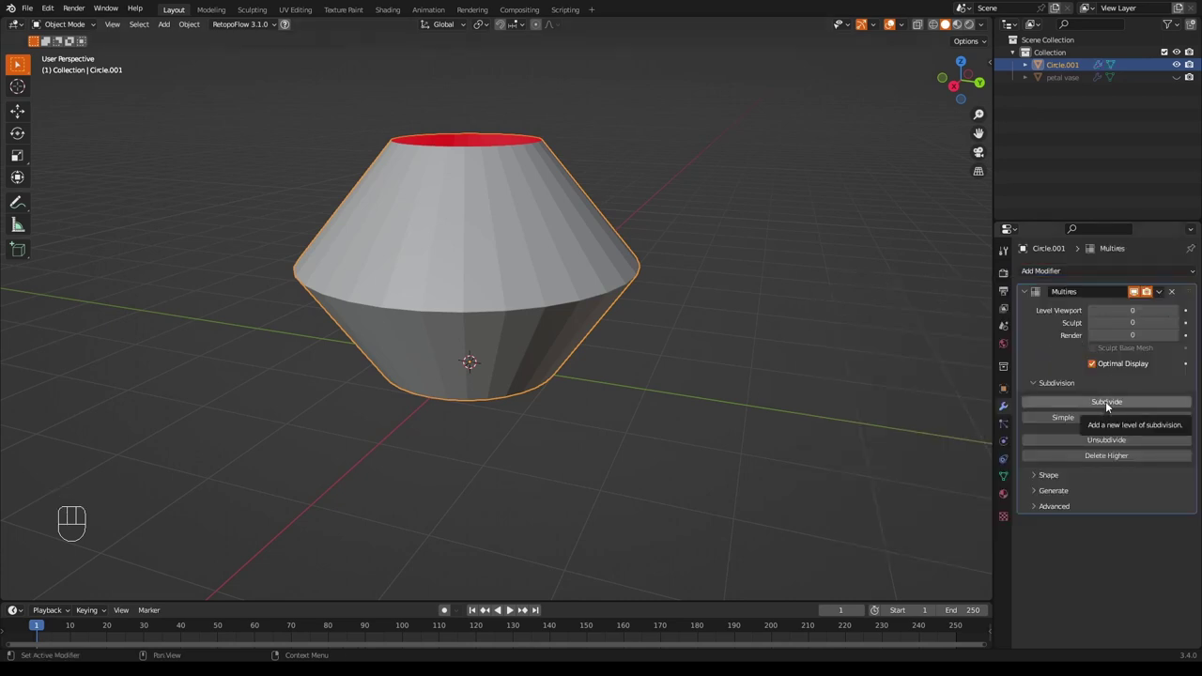
{"action": "left_click", "coordinate": [1110, 403]}
{"action": "left_click", "coordinate": [1111, 403]}
{"action": "left_click", "coordinate": [1111, 403]}
{"action": "left_click", "coordinate": [1111, 403]}
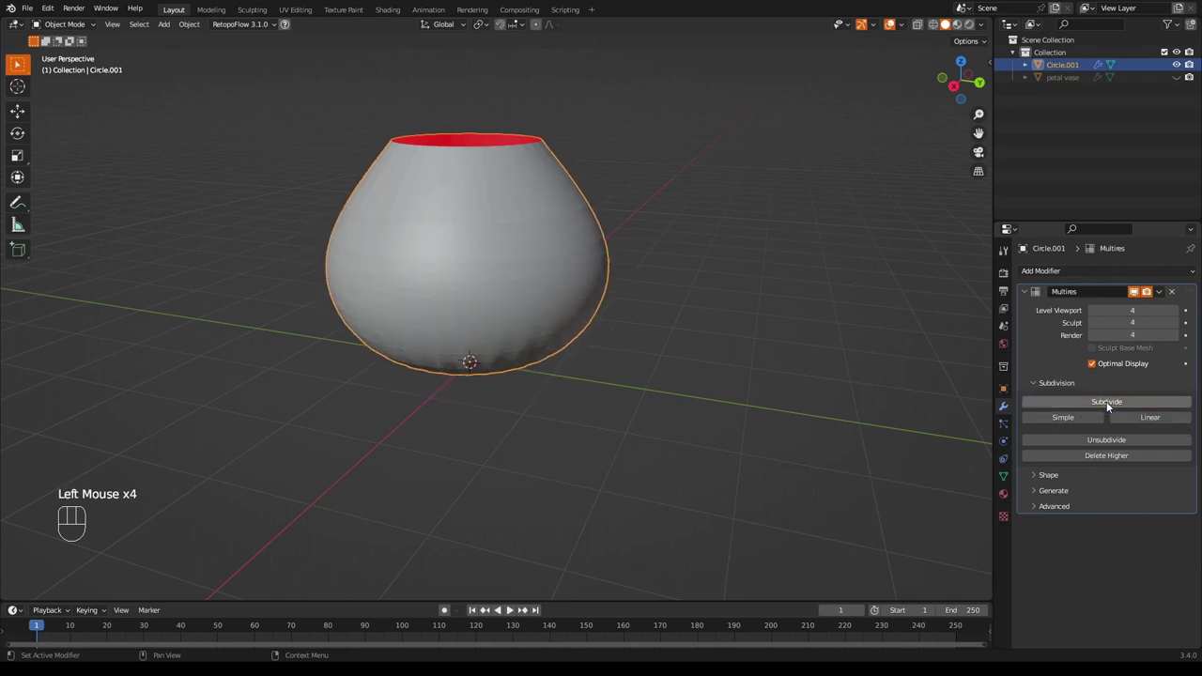
{"action": "left_click", "coordinate": [1111, 403]}
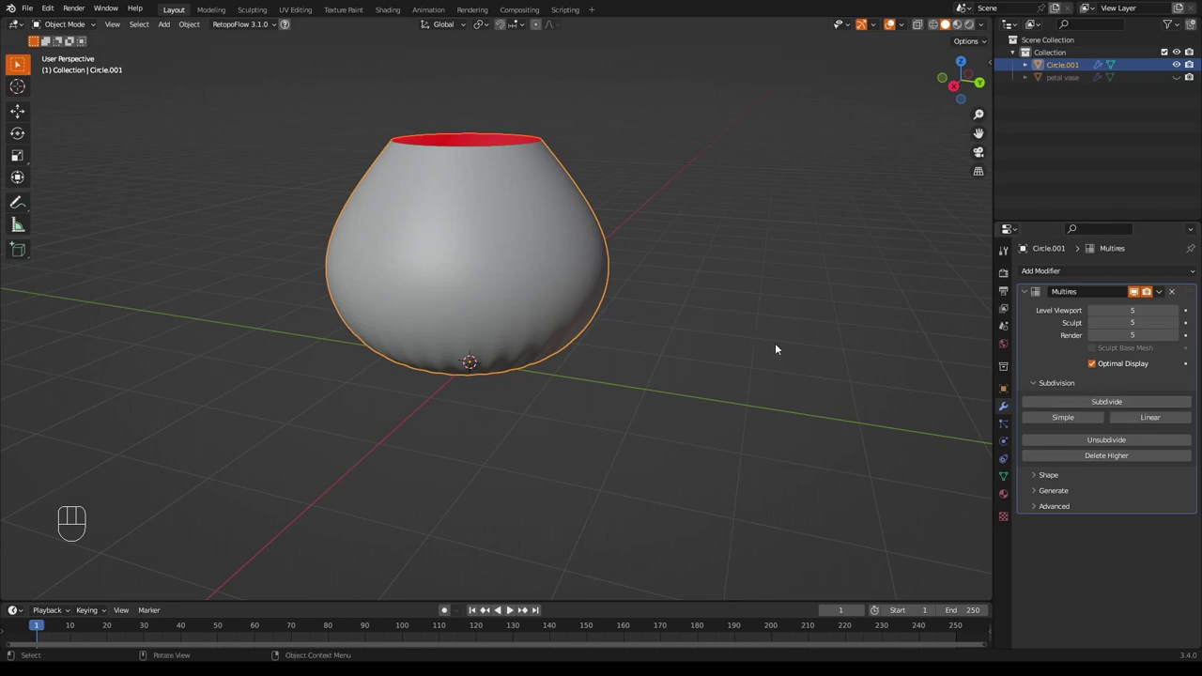
{"action": "left_click_drag", "start_coordinate": [774, 334], "coordinate": [771, 267]}
Crease the vase's bottom face and rim edges to about 0.4 so the base stays sharp.
{"action": "scroll", "scroll_direction": "up", "scroll_amount": 3}
{"action": "key", "text": "Tab"}
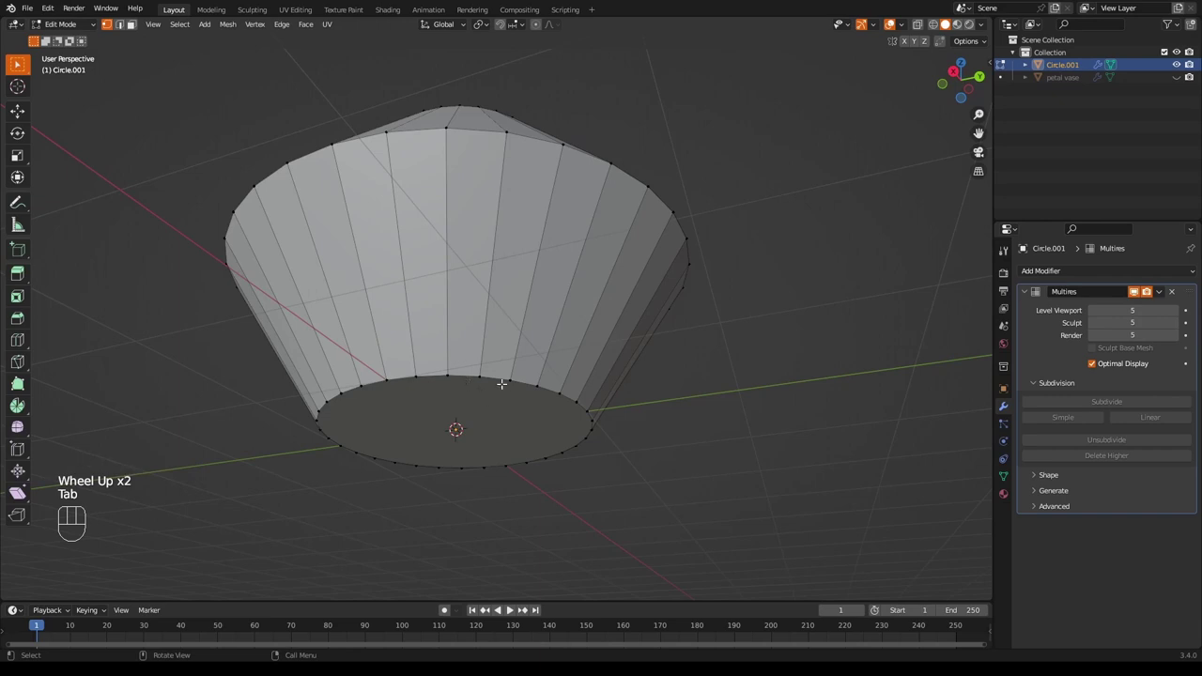
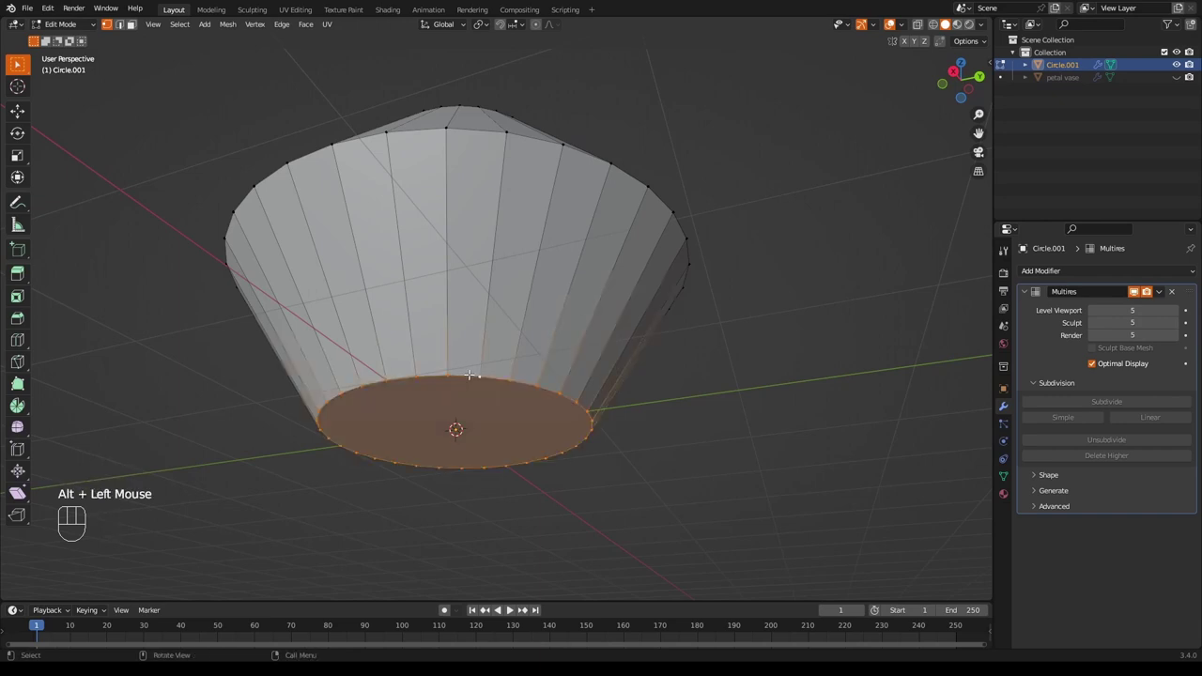
{"action": "key", "text": "shift+e"}
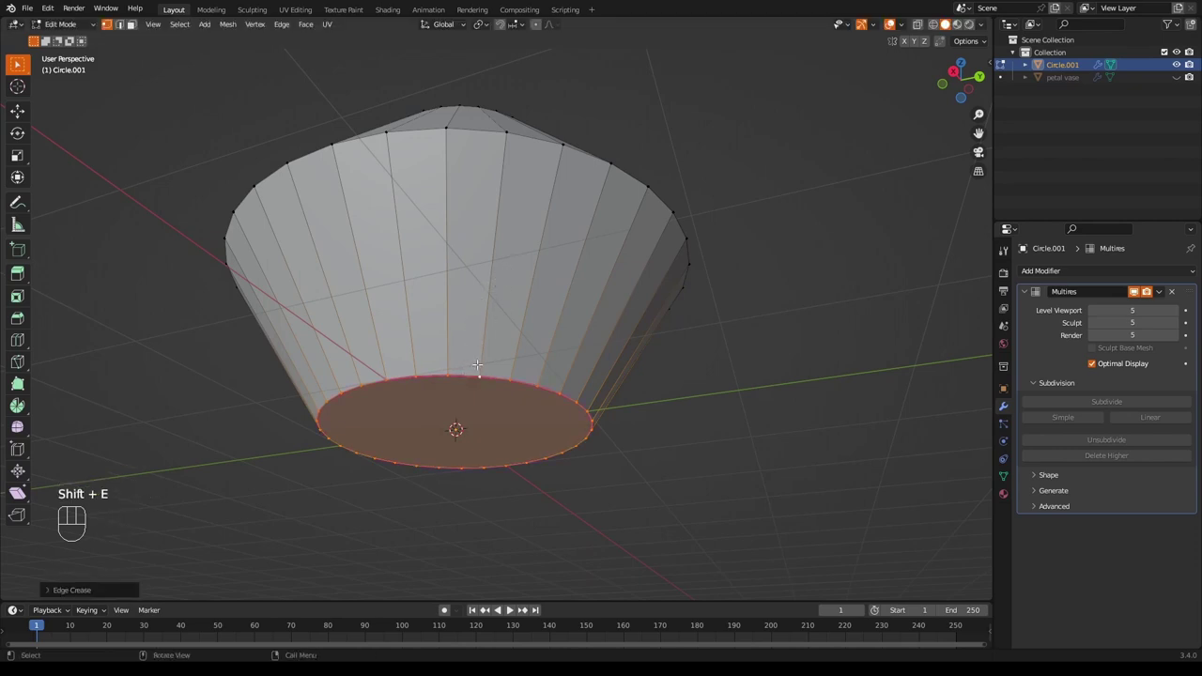
{"action": "key", "text": "shift+e"}
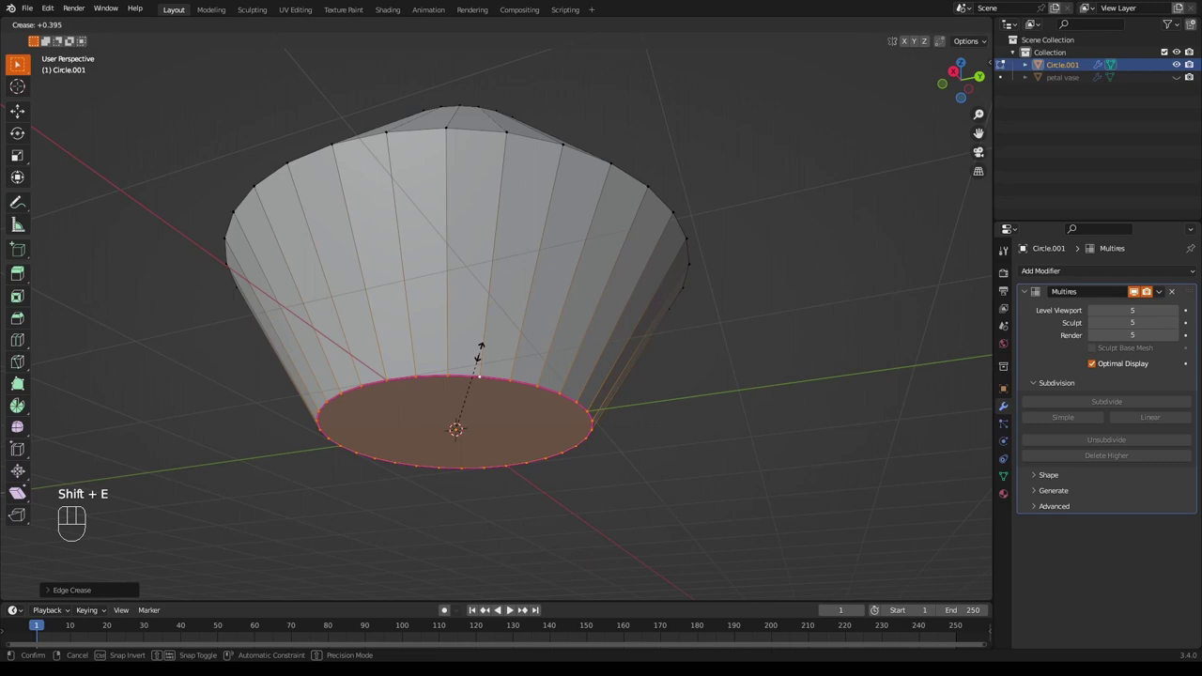
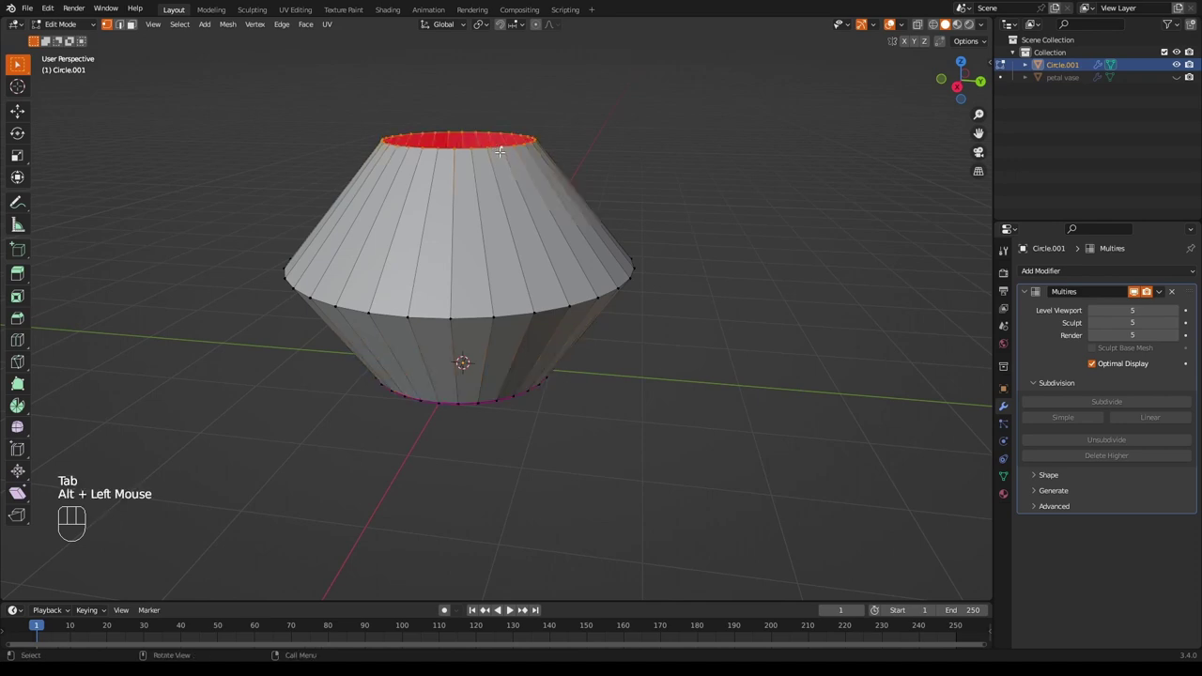
Scale the top opening down to a small mouth and review the smoothed vase from the side.
{"action": "key", "text": "s"}
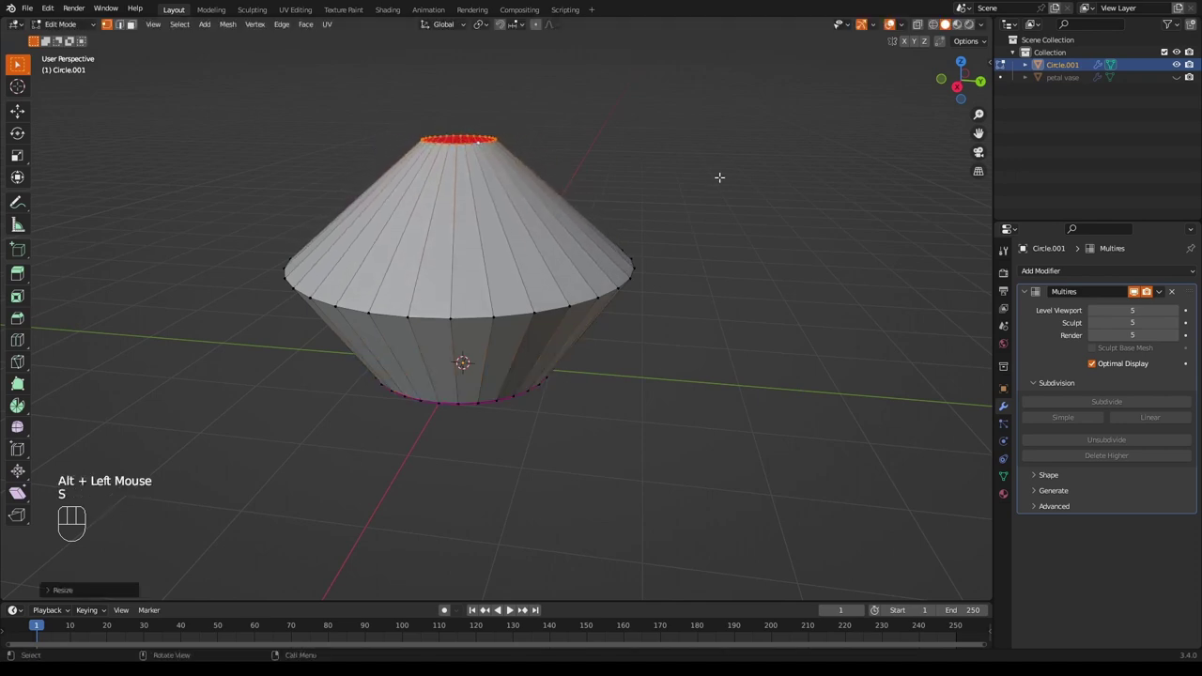
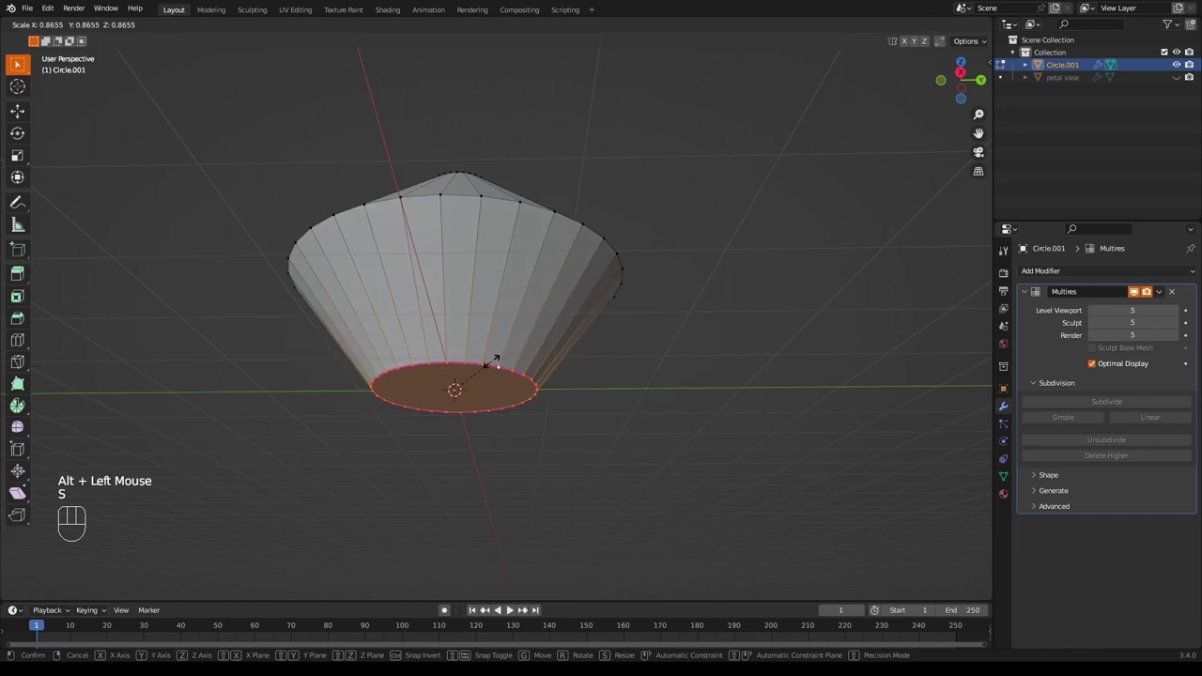
{"action": "key", "text": "Tab"}
{"action": "left_click_drag", "start_coordinate": [711, 307], "coordinate": [714, 382]}
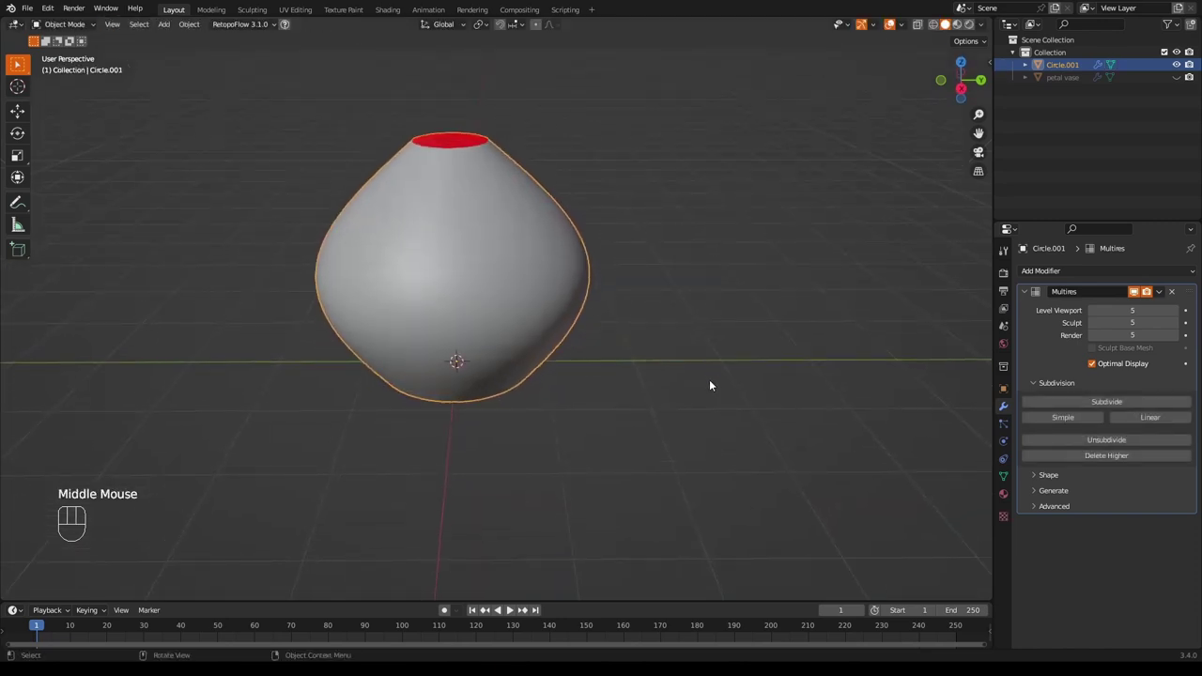
{"action": "left_click_drag", "start_coordinate": [711, 370], "coordinate": [705, 335]}
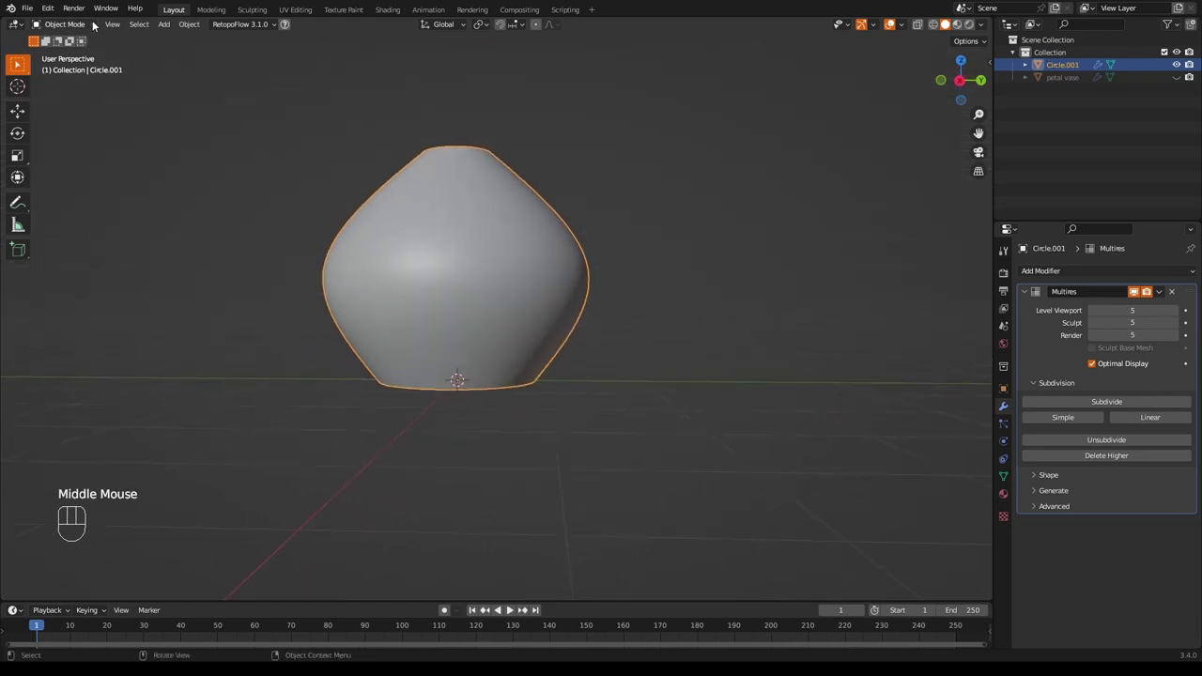
Enter Sculpt Mode on the vase with X-axis stroke mirroring enabled.
{"action": "left_click_drag", "start_coordinate": [90, 24], "coordinate": [84, 65]}
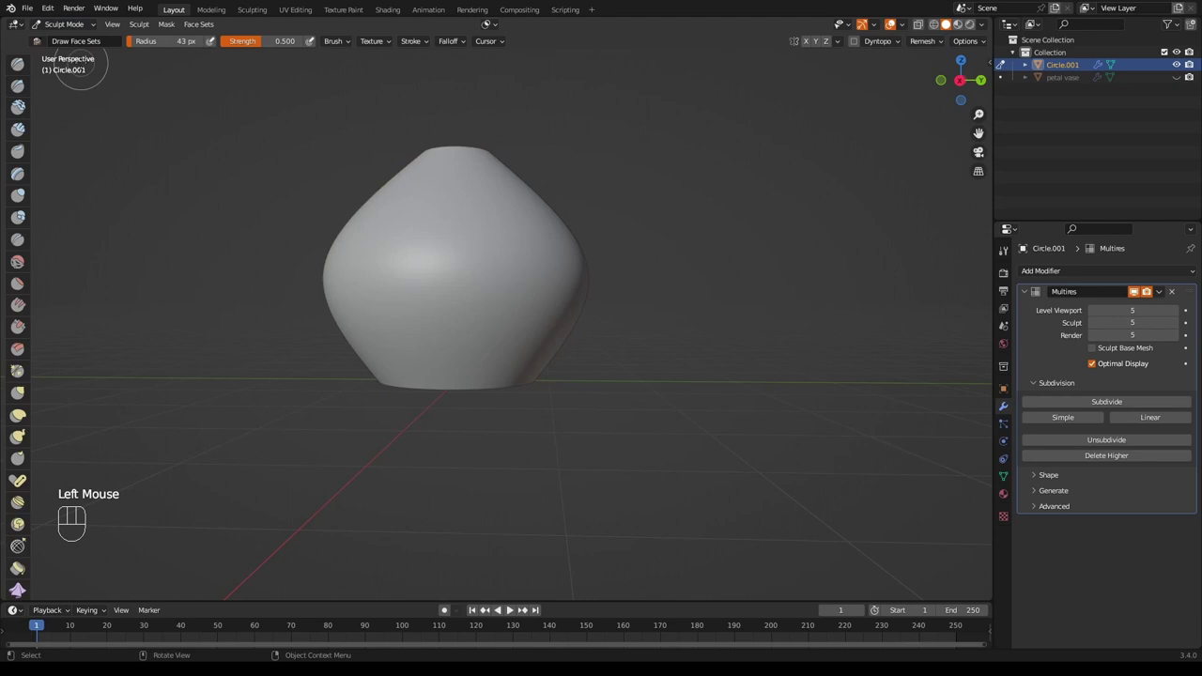
{"action": "left_click", "coordinate": [824, 43]}
{"action": "left_click", "coordinate": [808, 45]}
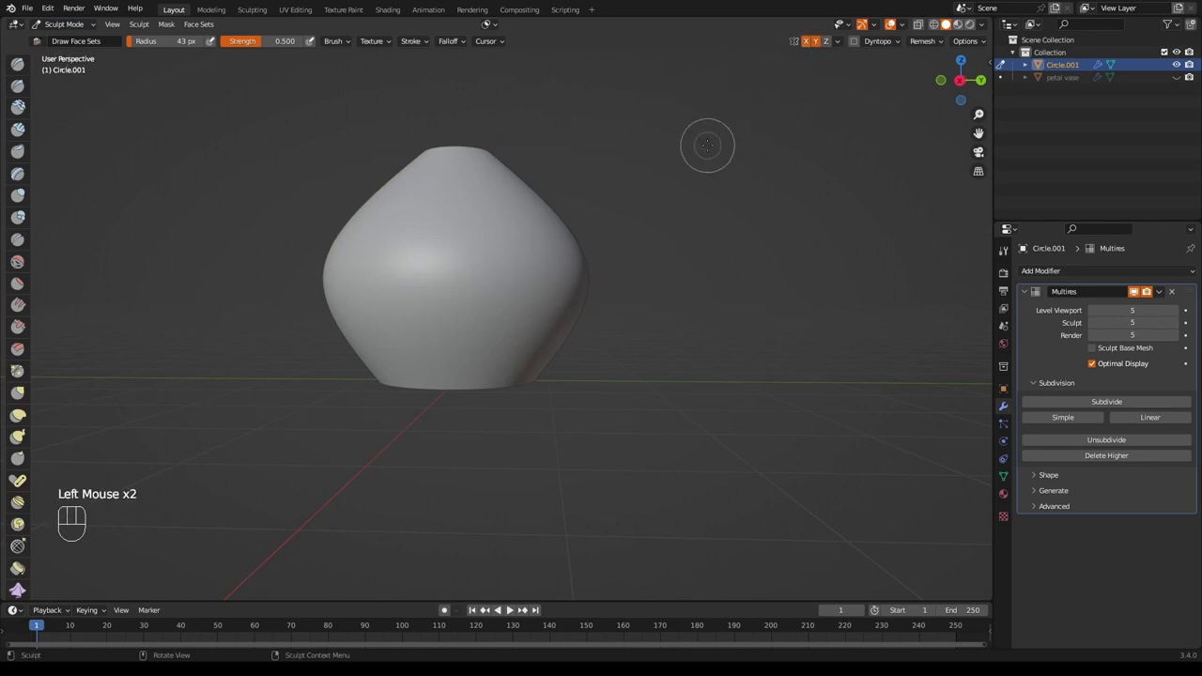
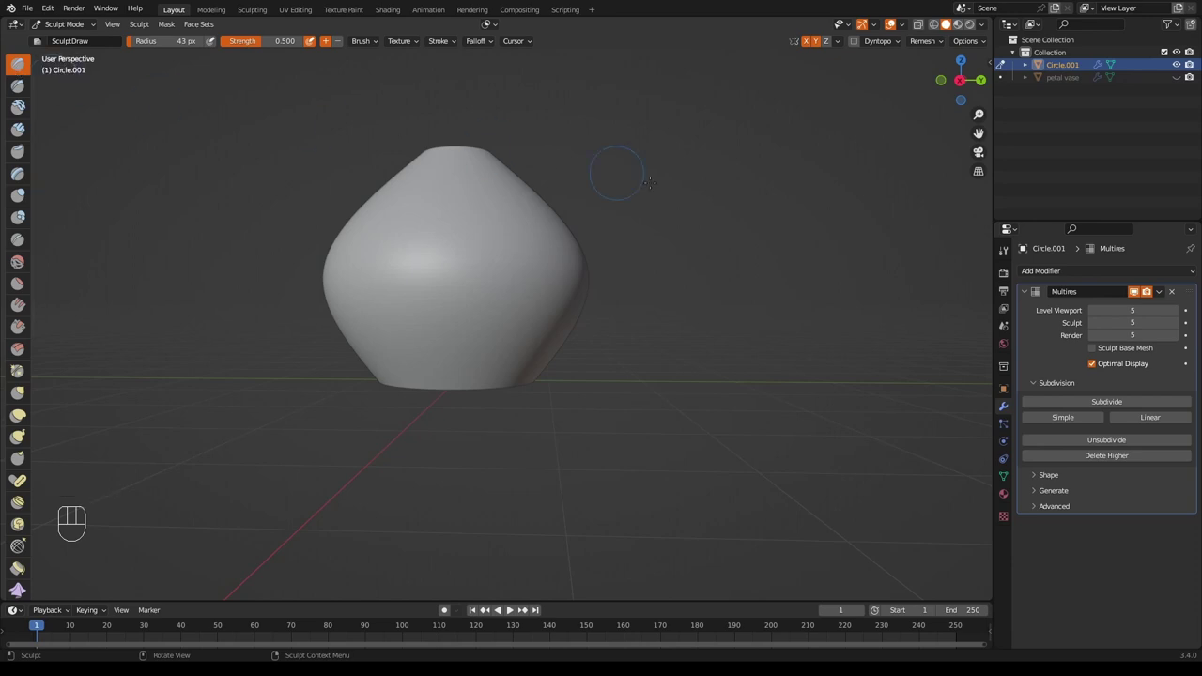
Enable face-set auto-masking in the Draw brush's advanced settings.
{"action": "left_click", "coordinate": [1004, 256]}
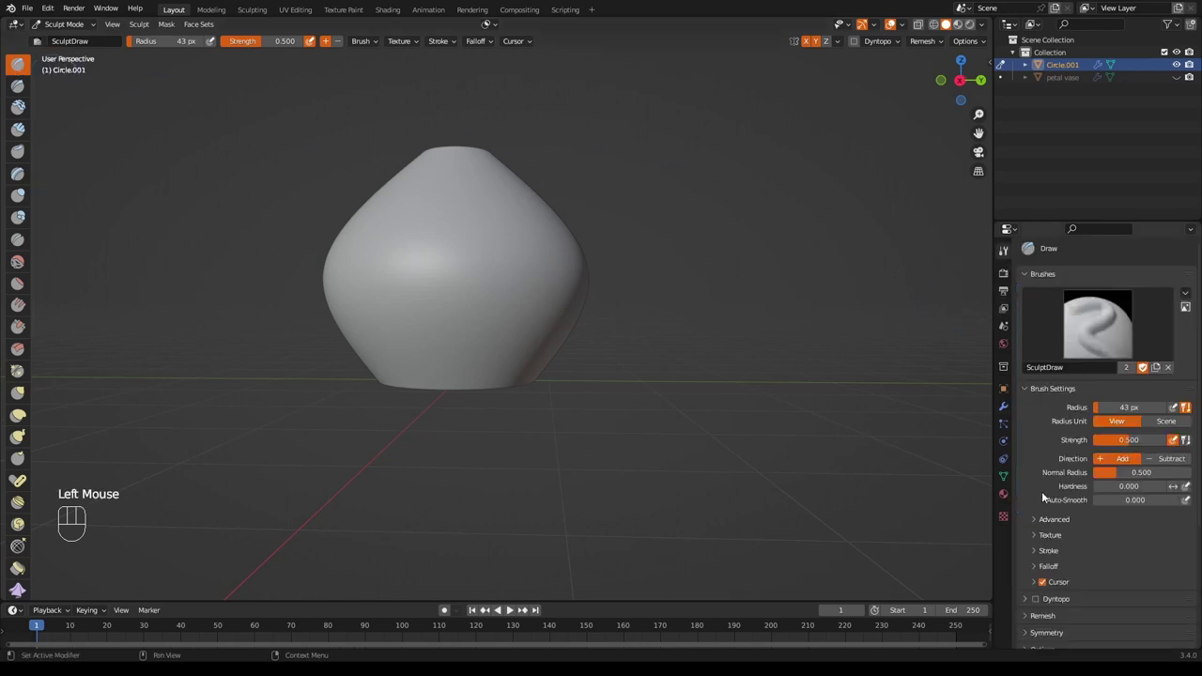
{"action": "left_click", "coordinate": [1038, 520]}
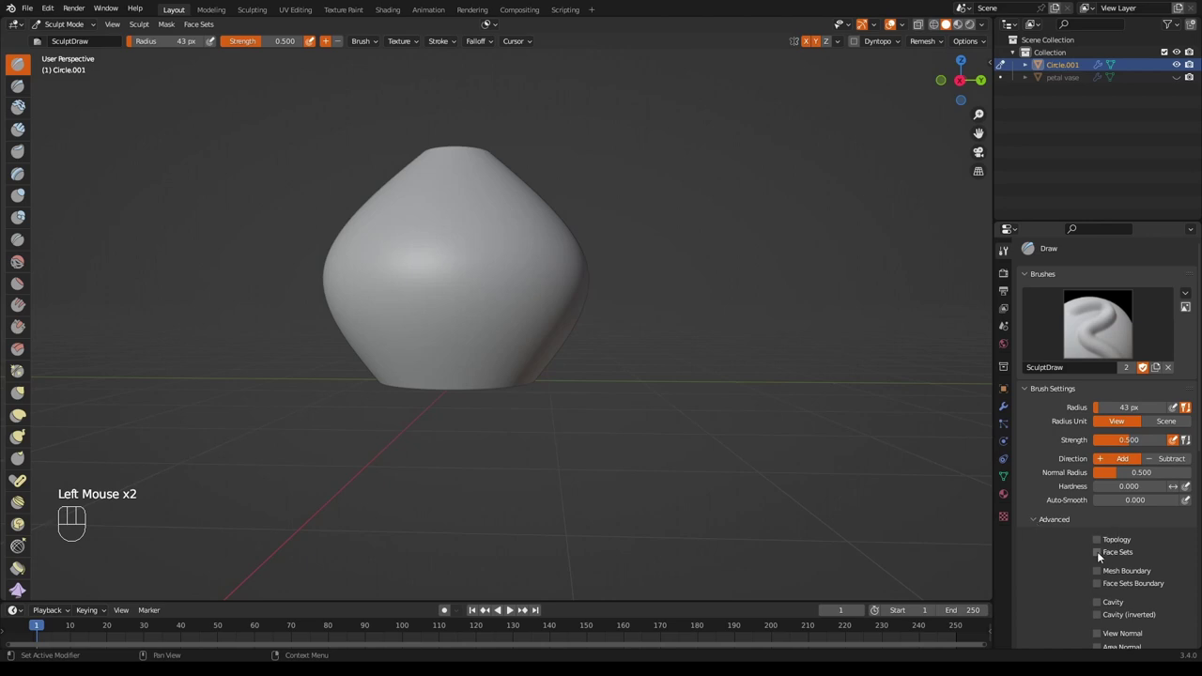
{"action": "left_click", "coordinate": [1107, 555]}
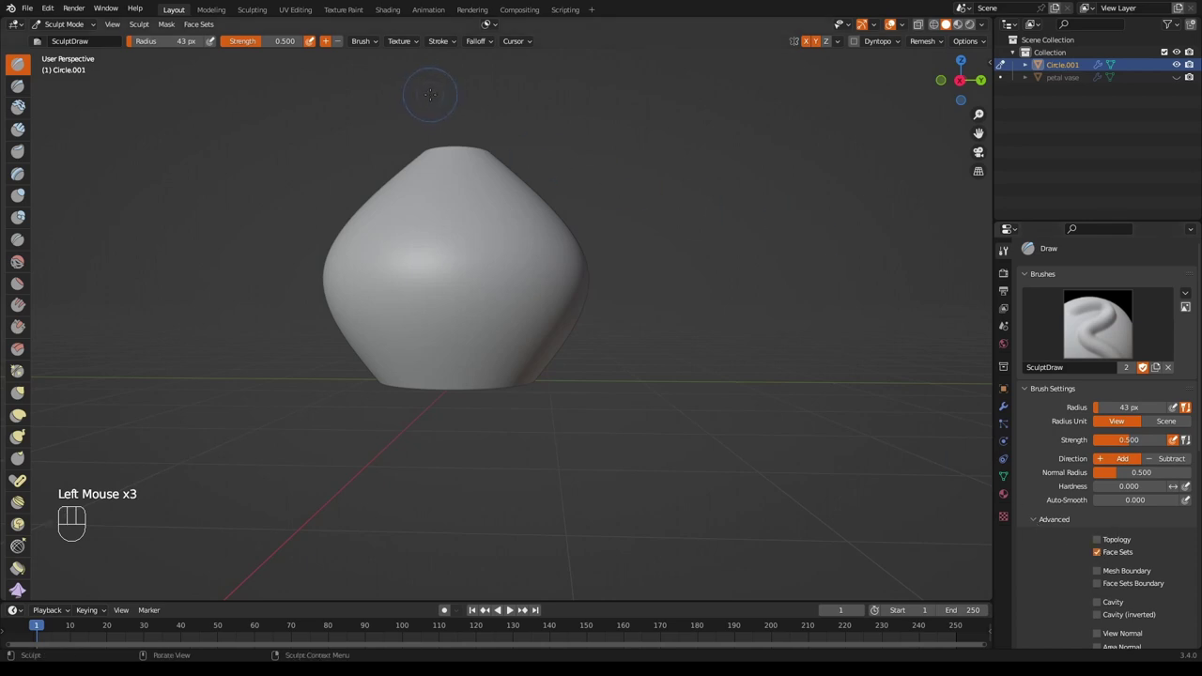
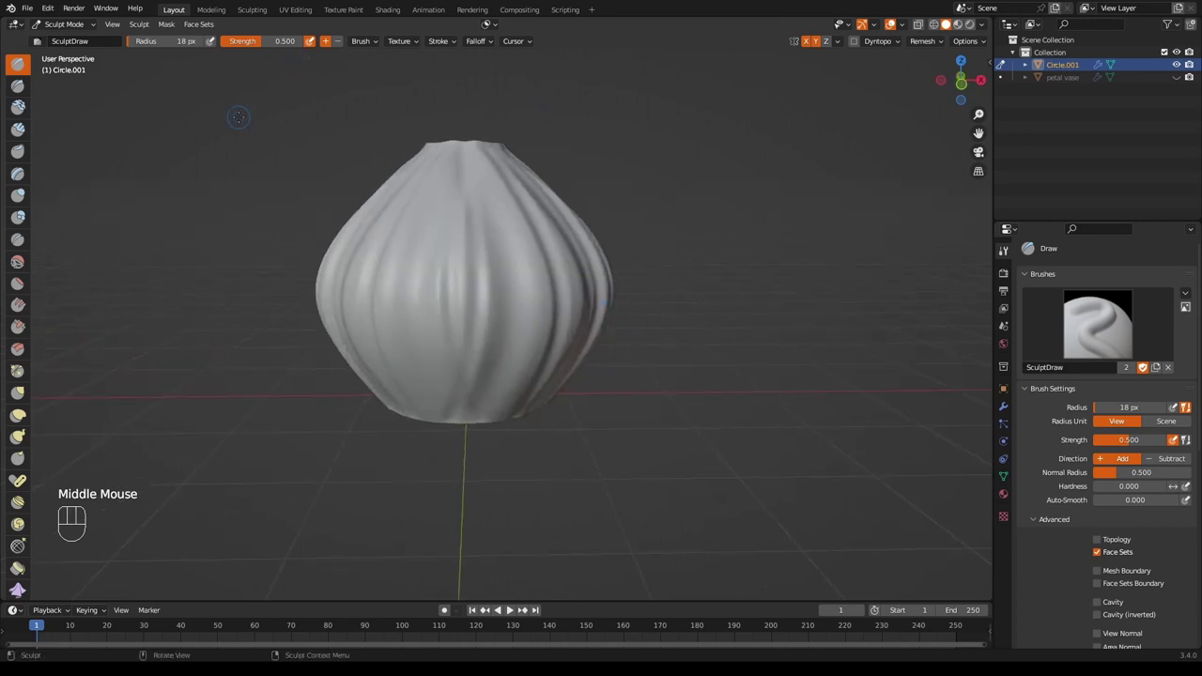
Enlarge the Draw brush radius to 28 px while sculpting vertical ridges around the vase.
{"action": "key", "text": "f"}
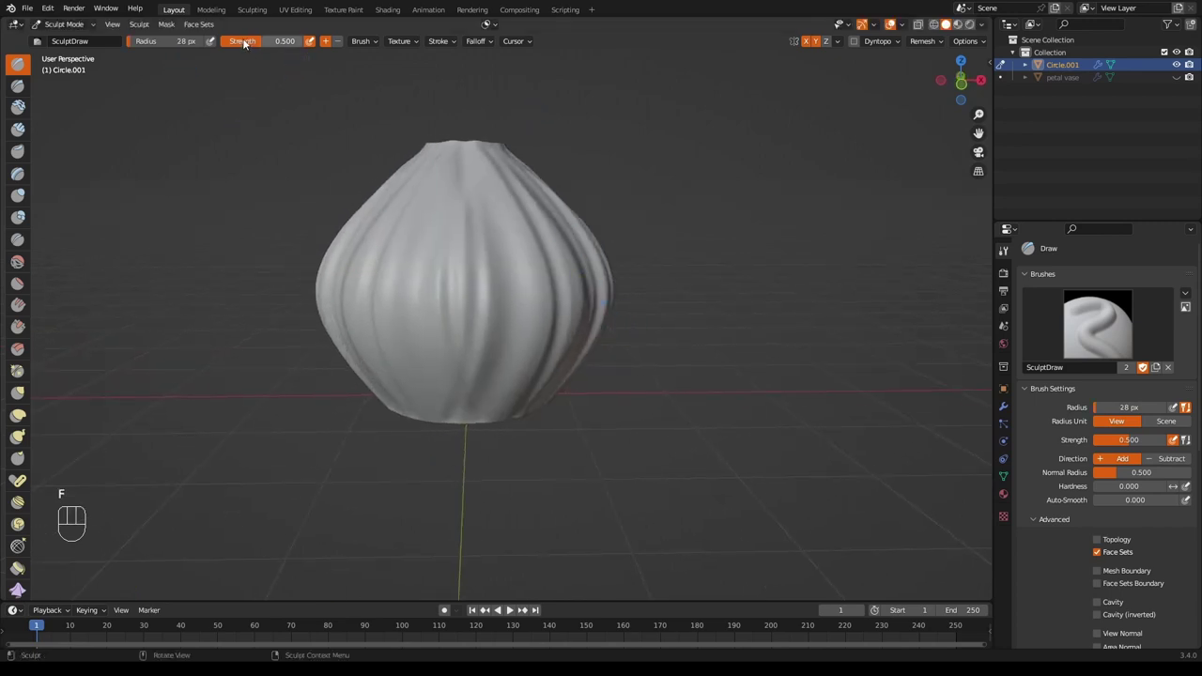
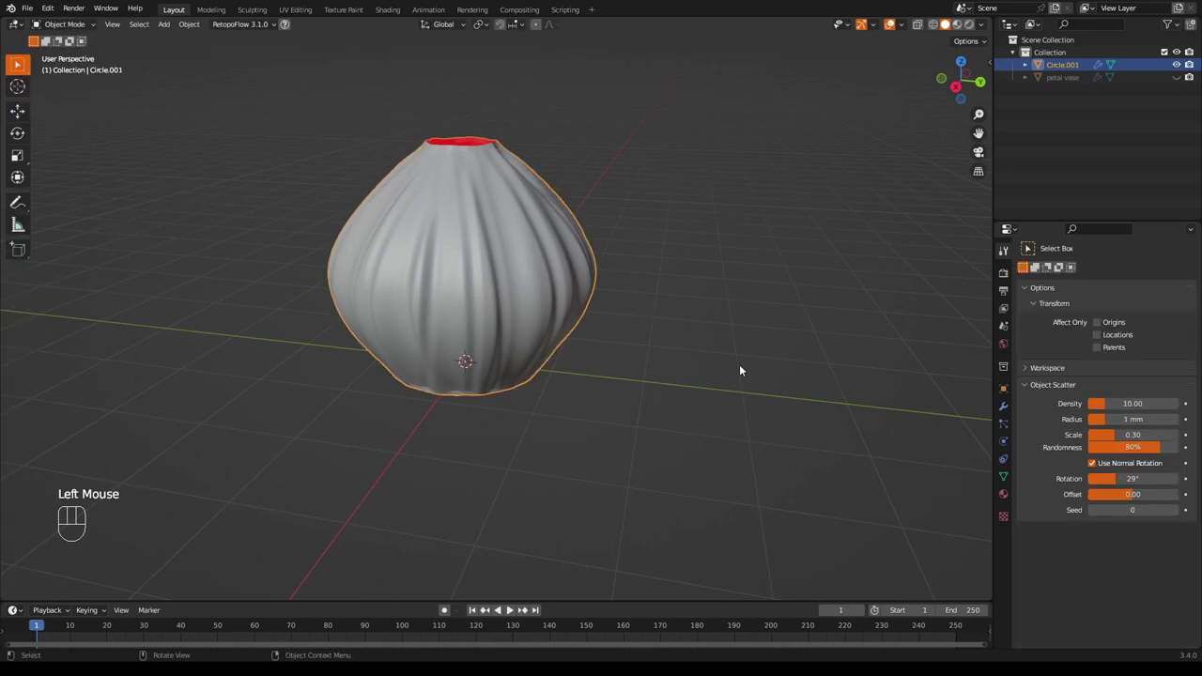
Collapse Multires and add a Simple Deform twist around the Z axis, spiraling the ridges.
{"action": "left_click_drag", "start_coordinate": [739, 365], "coordinate": [712, 386]}
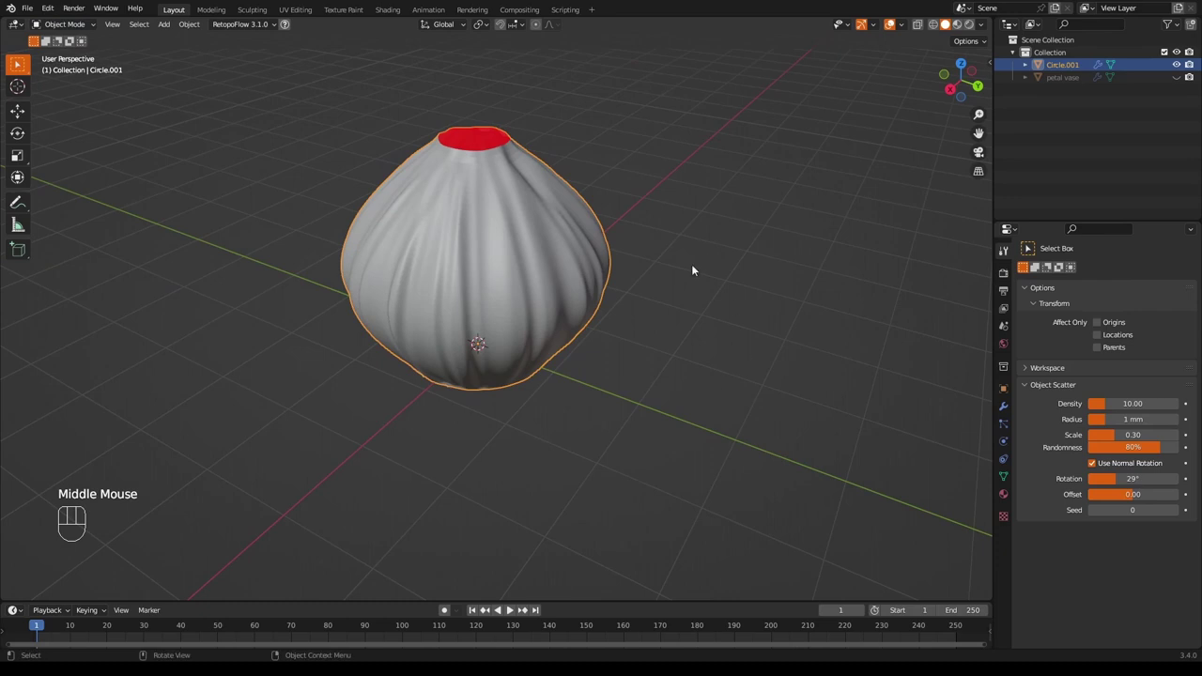
{"action": "left_click", "coordinate": [1005, 406]}
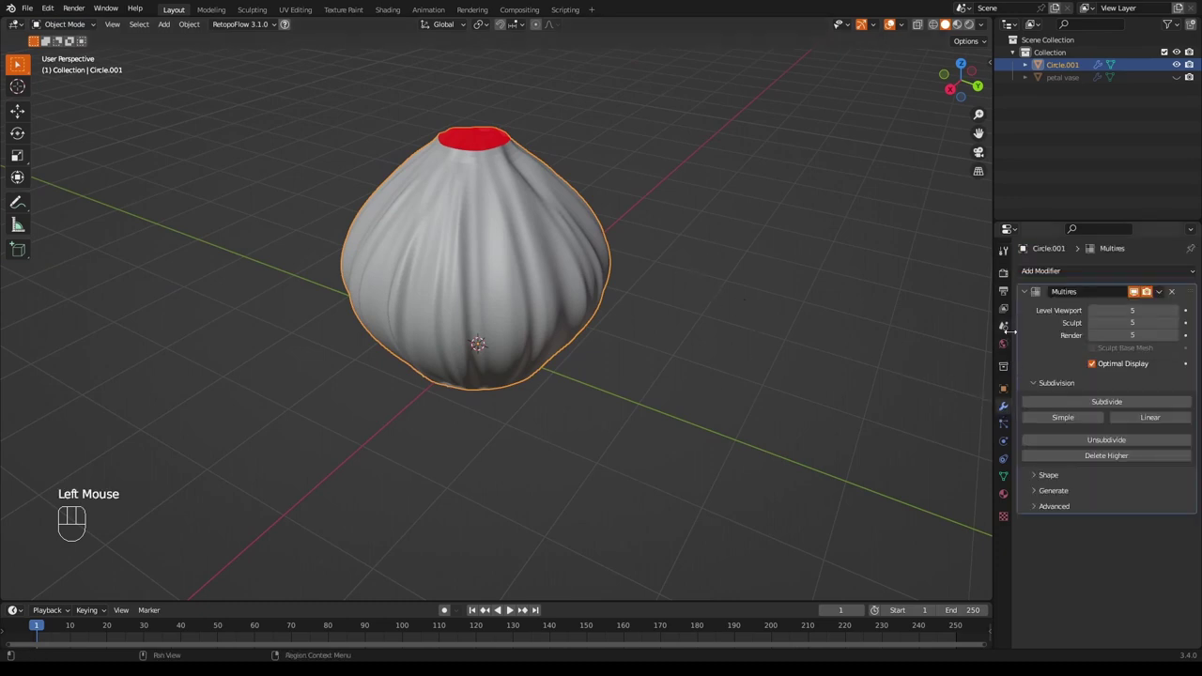
{"action": "left_click", "coordinate": [1025, 290]}
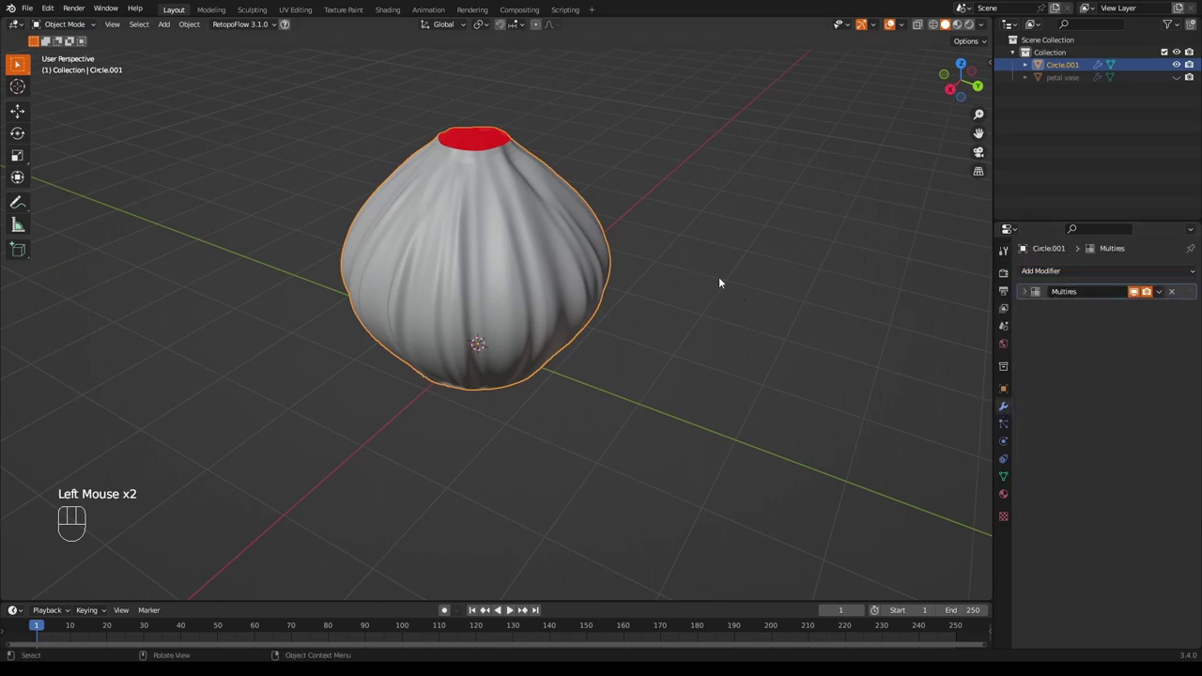
{"action": "scroll", "scroll_direction": "down", "scroll_amount": 3}
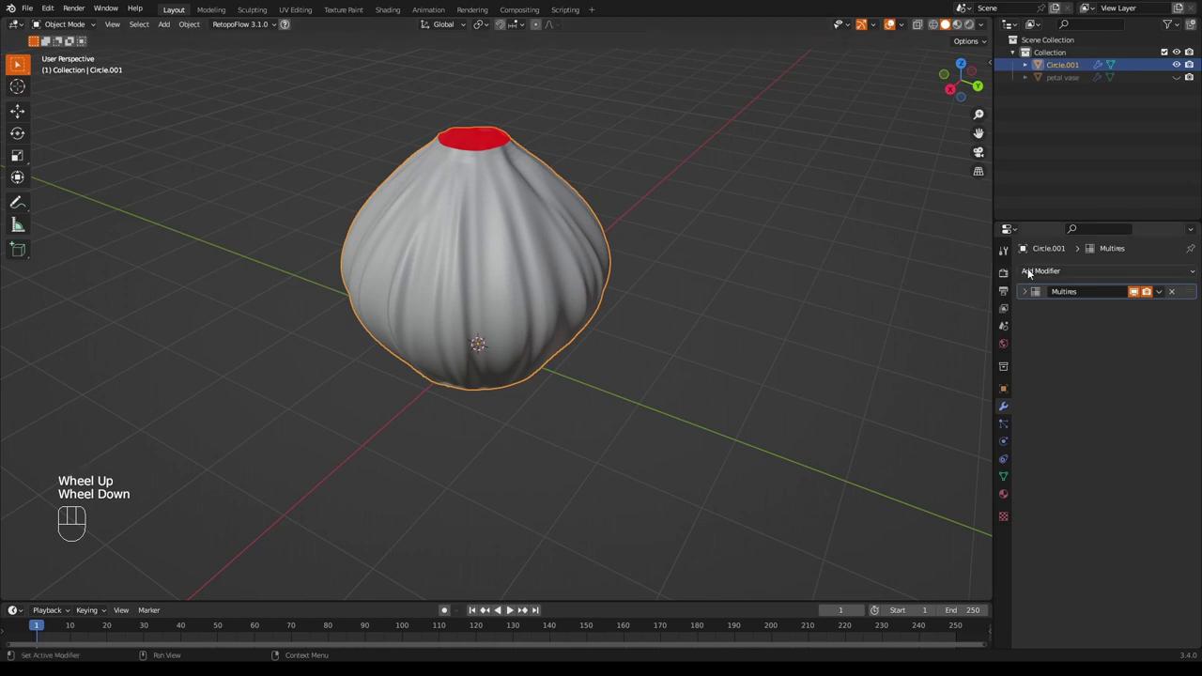
{"action": "left_click_drag", "start_coordinate": [1032, 273], "coordinate": [1049, 426]}
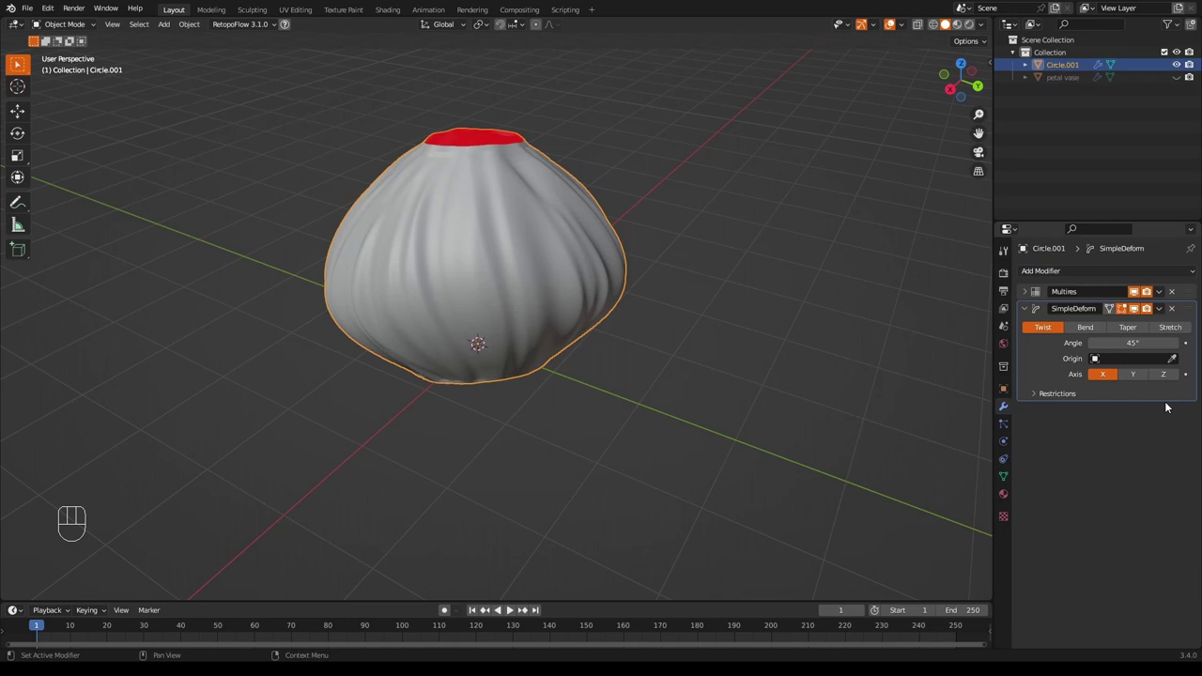
{"action": "left_click", "coordinate": [1171, 375]}
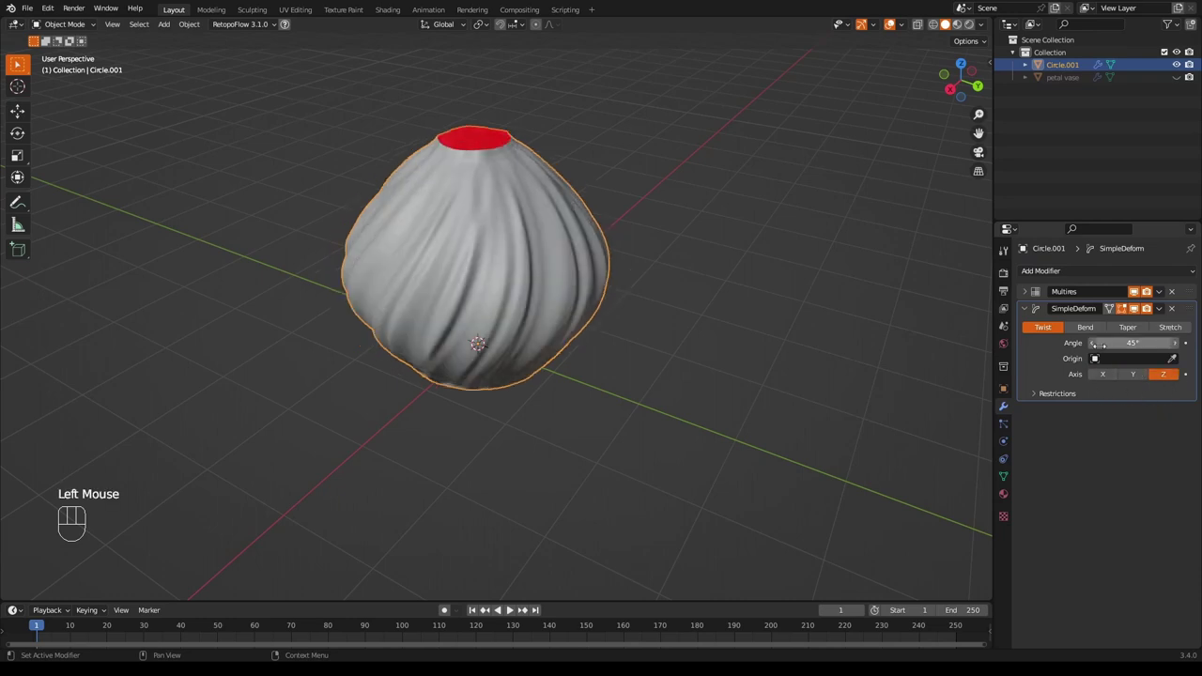
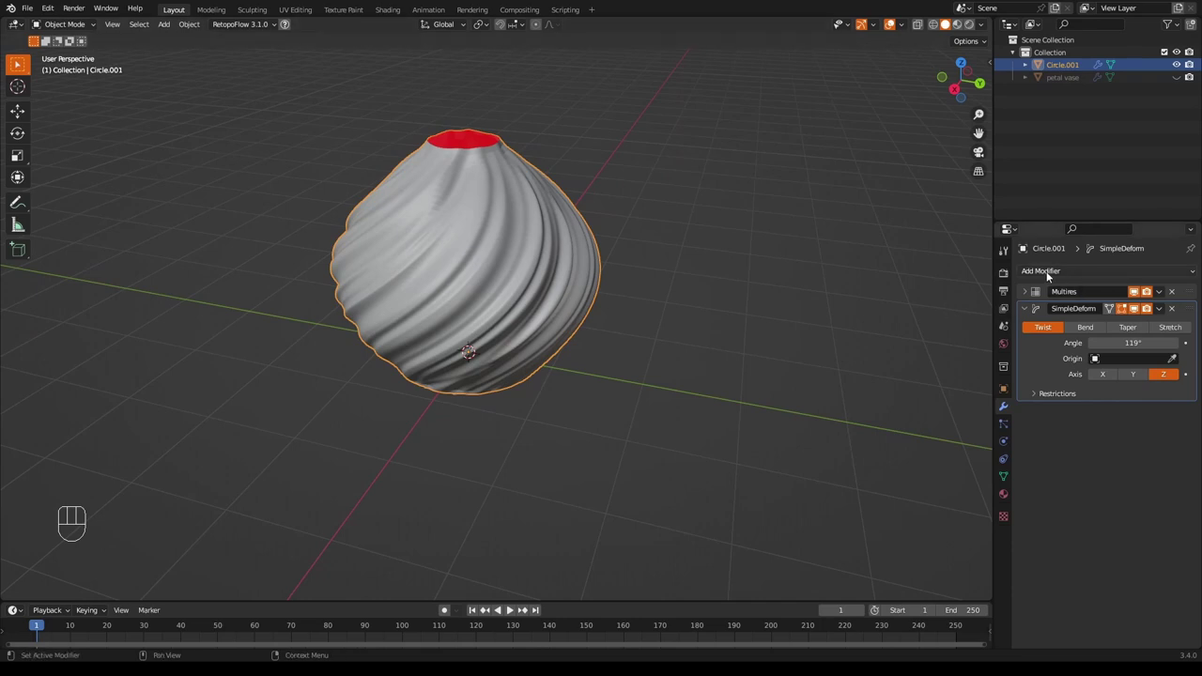
Add a Solidify modifier giving the vase a 0.052 mm wall with fill rim.
{"action": "left_click_drag", "start_coordinate": [1058, 272], "coordinate": [950, 488]}
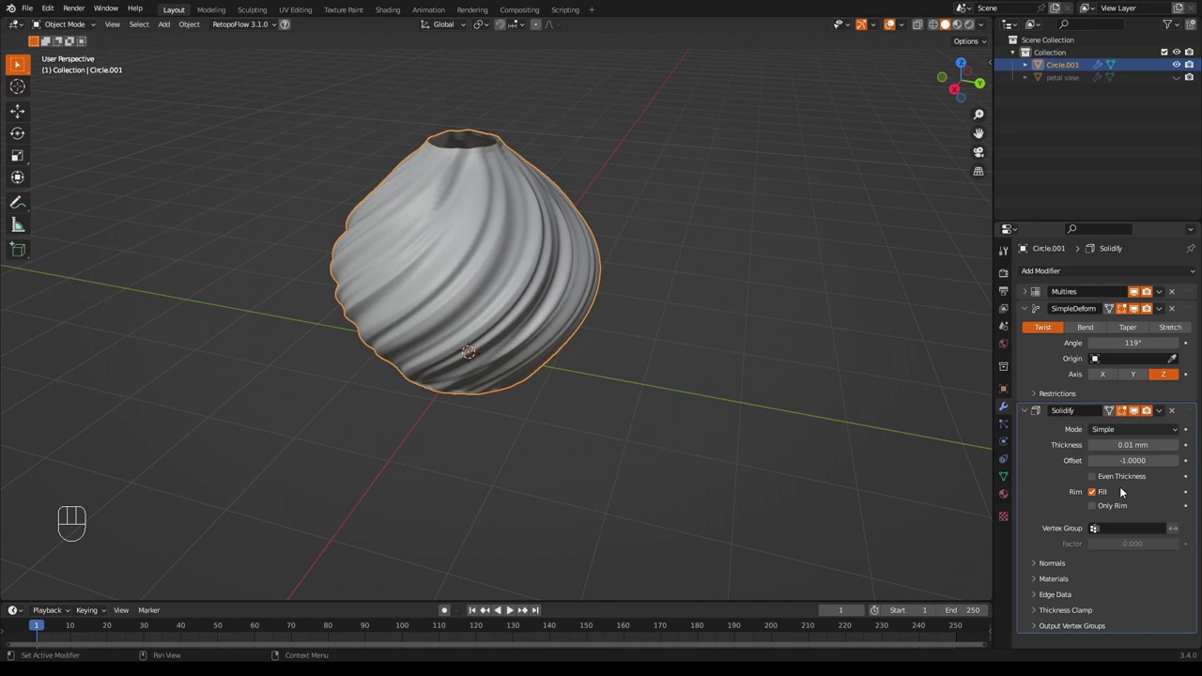
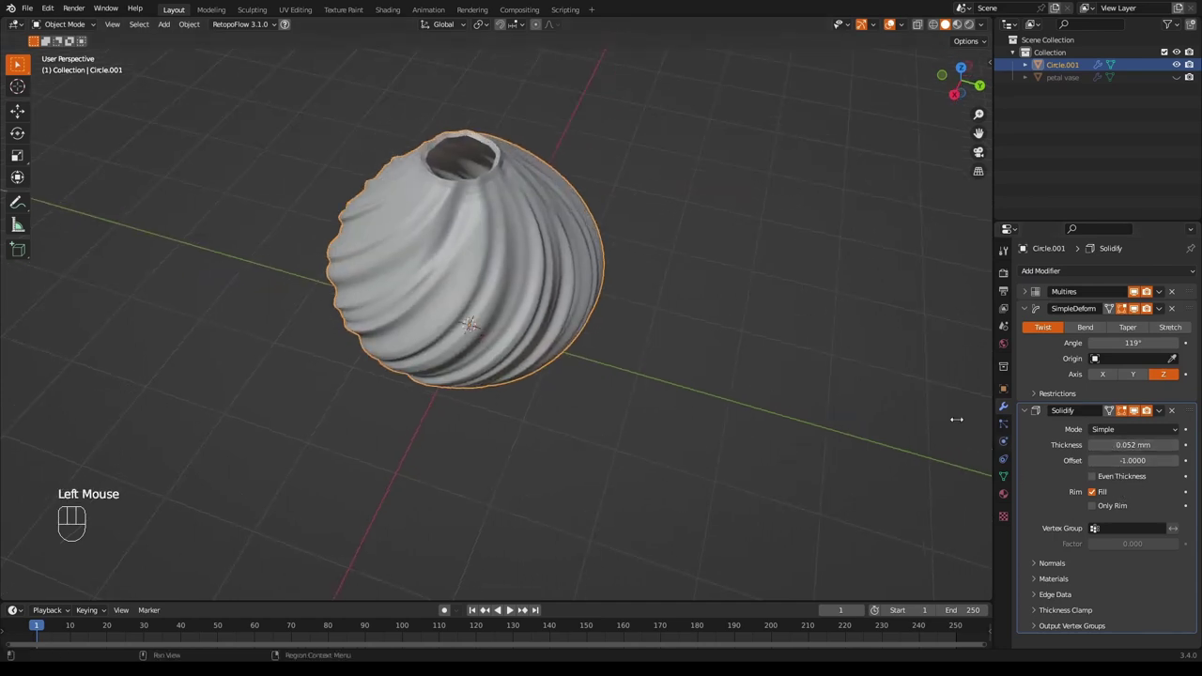
{"action": "left_click_drag", "start_coordinate": [725, 337], "coordinate": [741, 312]}
{"action": "scroll", "scroll_direction": "up", "scroll_amount": 3}
{"action": "scroll", "scroll_direction": "up", "scroll_amount": 3}
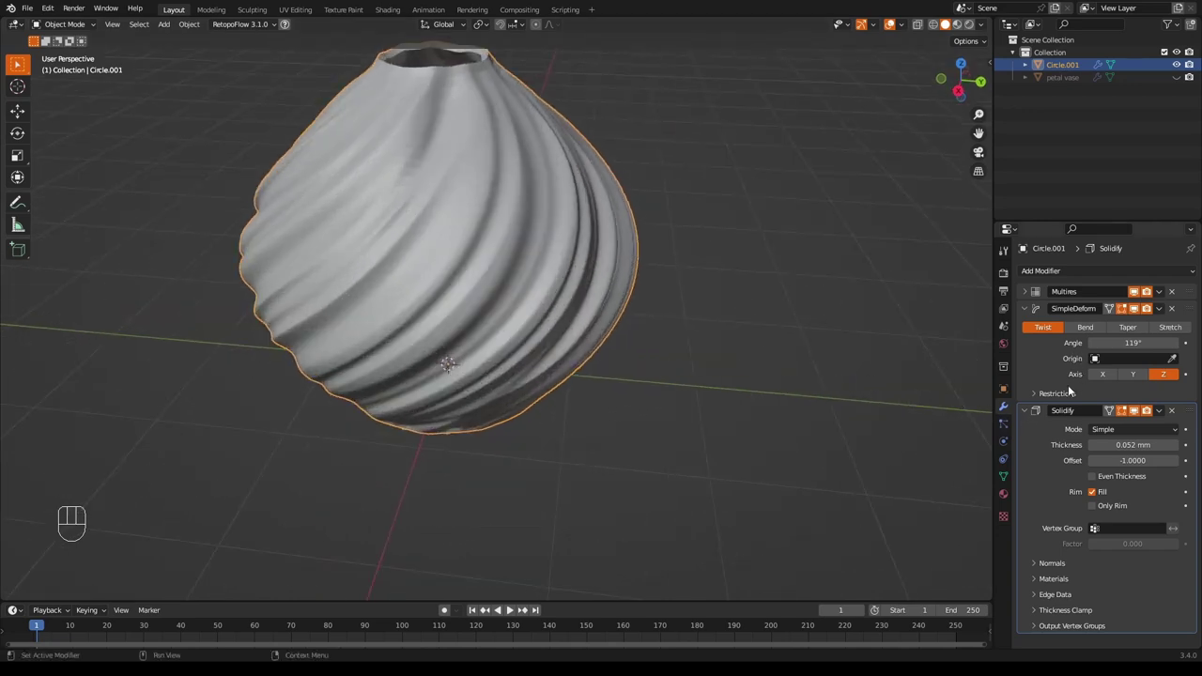
Add a Subdivision Surface modifier, move it above Solidify and re-show Solidify in the viewport.
{"action": "left_click", "coordinate": [1141, 415]}
{"action": "left_click_drag", "start_coordinate": [1061, 276], "coordinate": [1006, 501]}
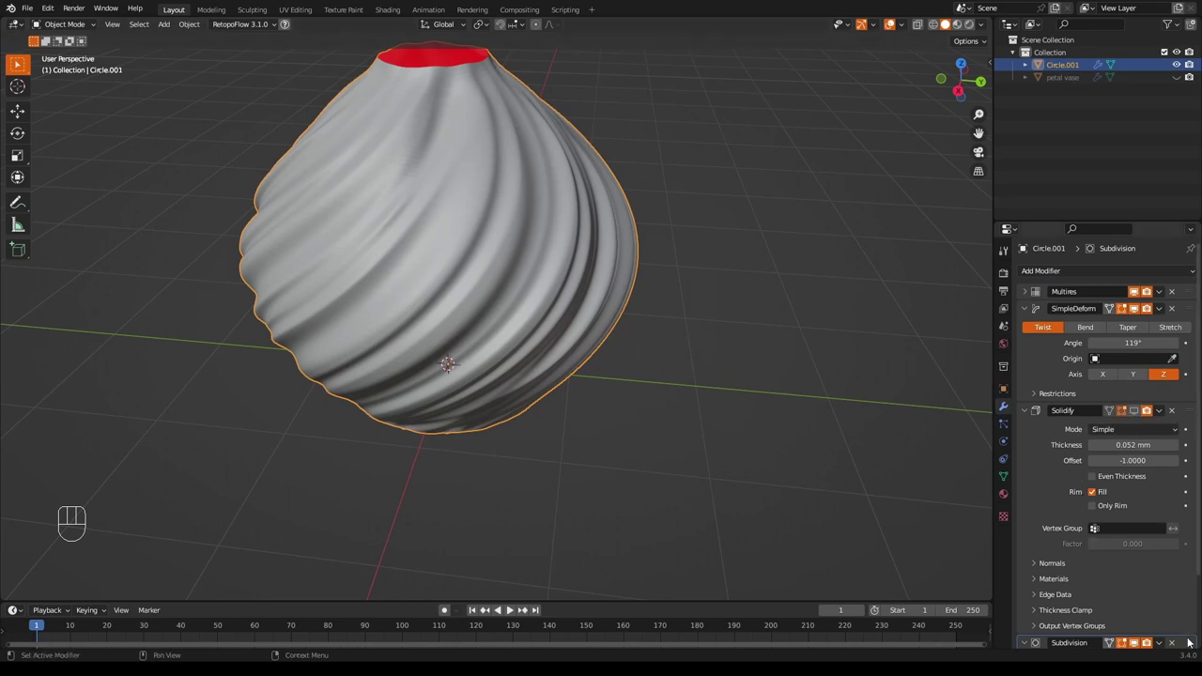
{"action": "left_click_drag", "start_coordinate": [1192, 643], "coordinate": [1166, 397]}
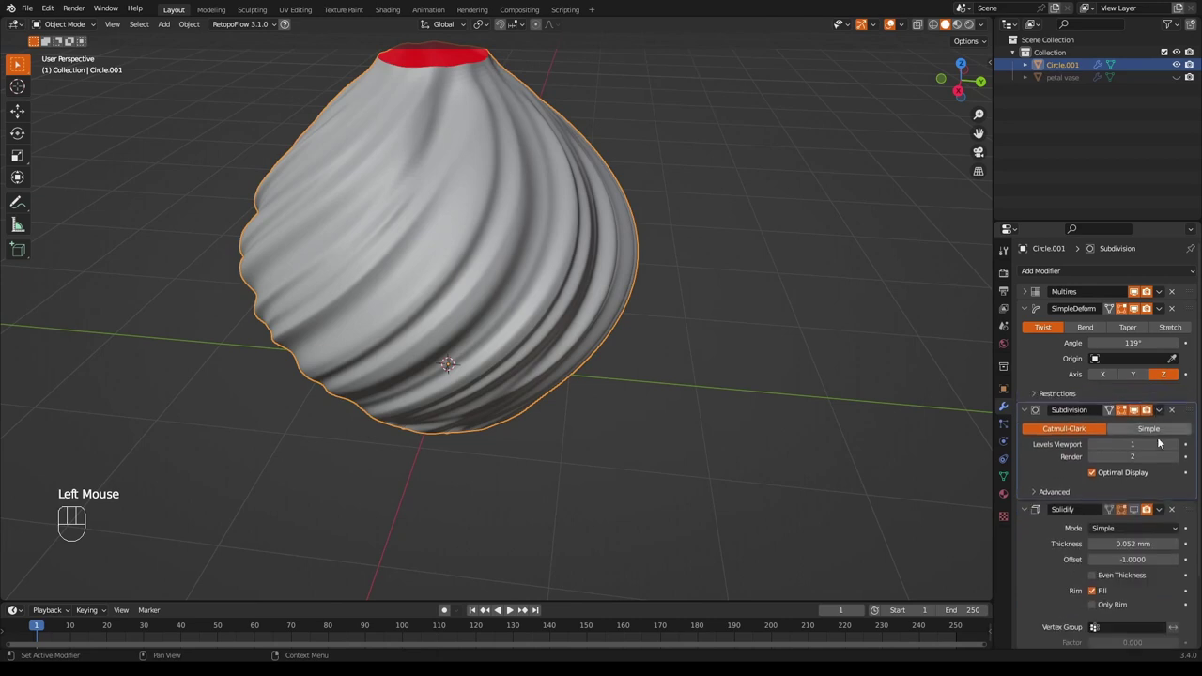
{"action": "left_click", "coordinate": [704, 422]}
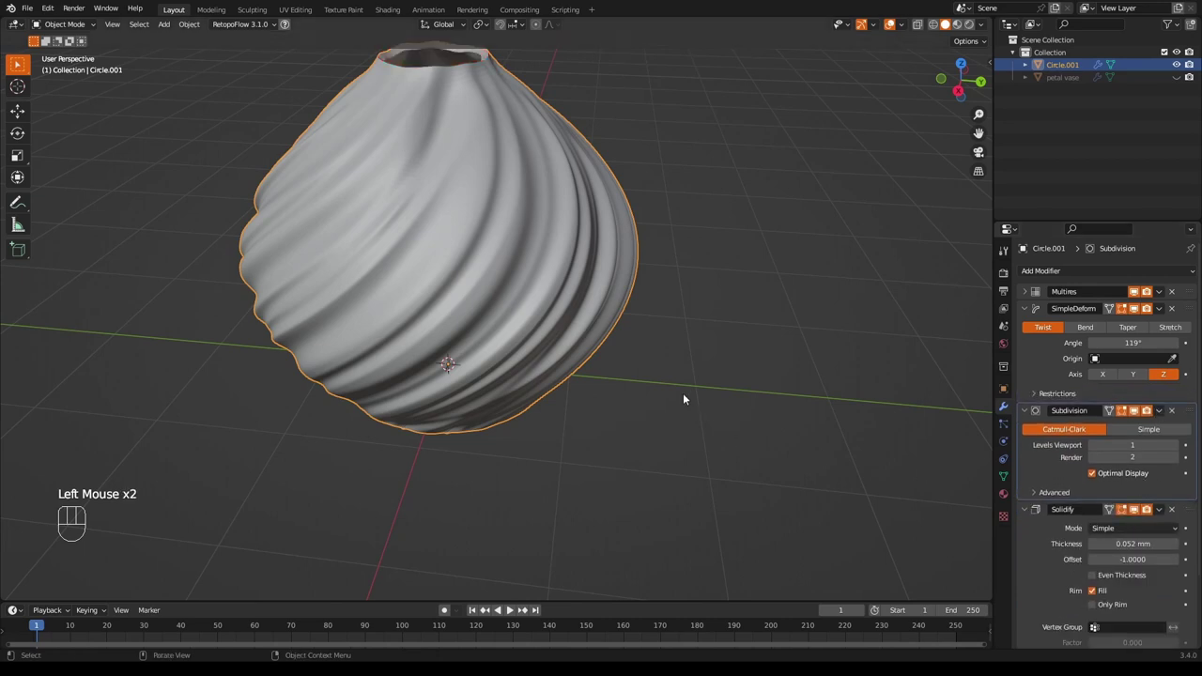
{"action": "left_click_drag", "start_coordinate": [679, 331], "coordinate": [664, 315]}
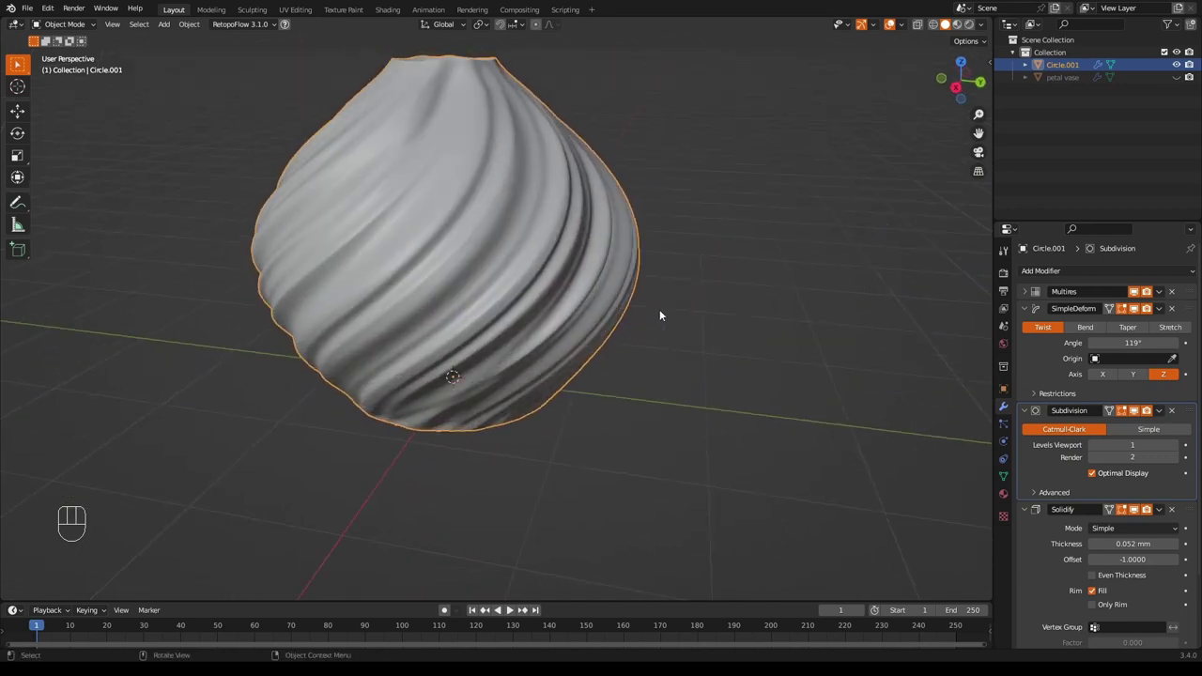
{"action": "middle_click", "coordinate": [556, 361]}
{"action": "scroll", "scroll_direction": "down", "scroll_amount": 3}
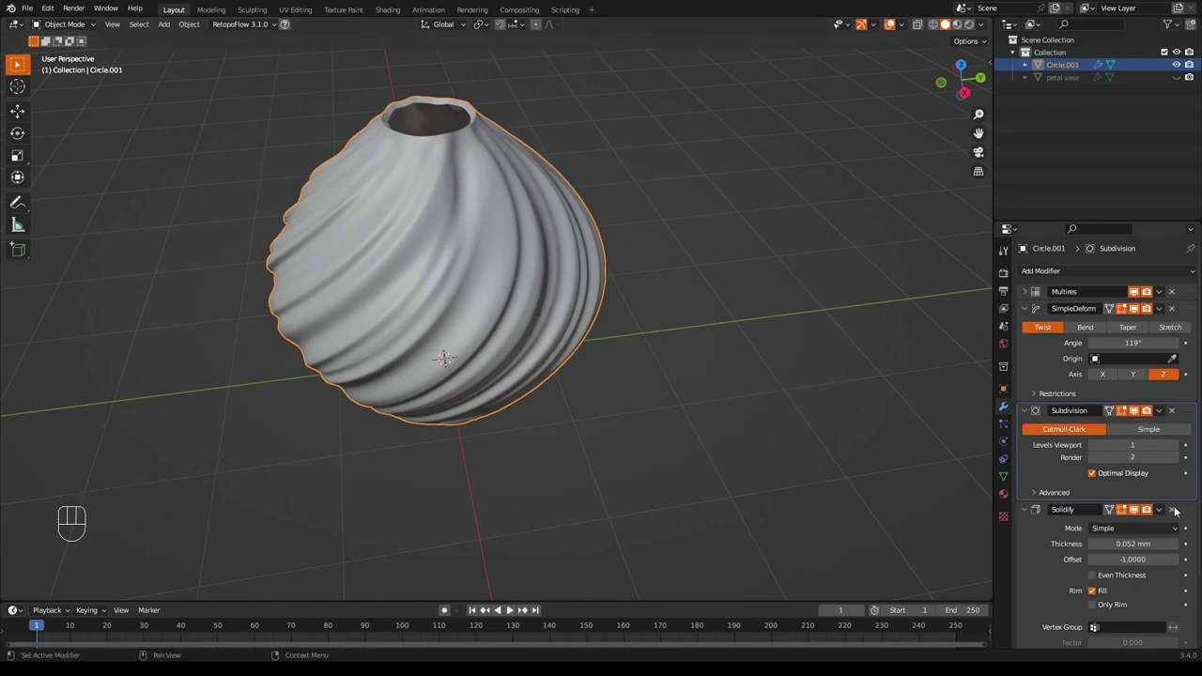
Remove Solidify and Subdivision, hide the twist in the viewport and apply Multires.
{"action": "left_click", "coordinate": [1177, 510]}
{"action": "left_click", "coordinate": [1177, 407]}
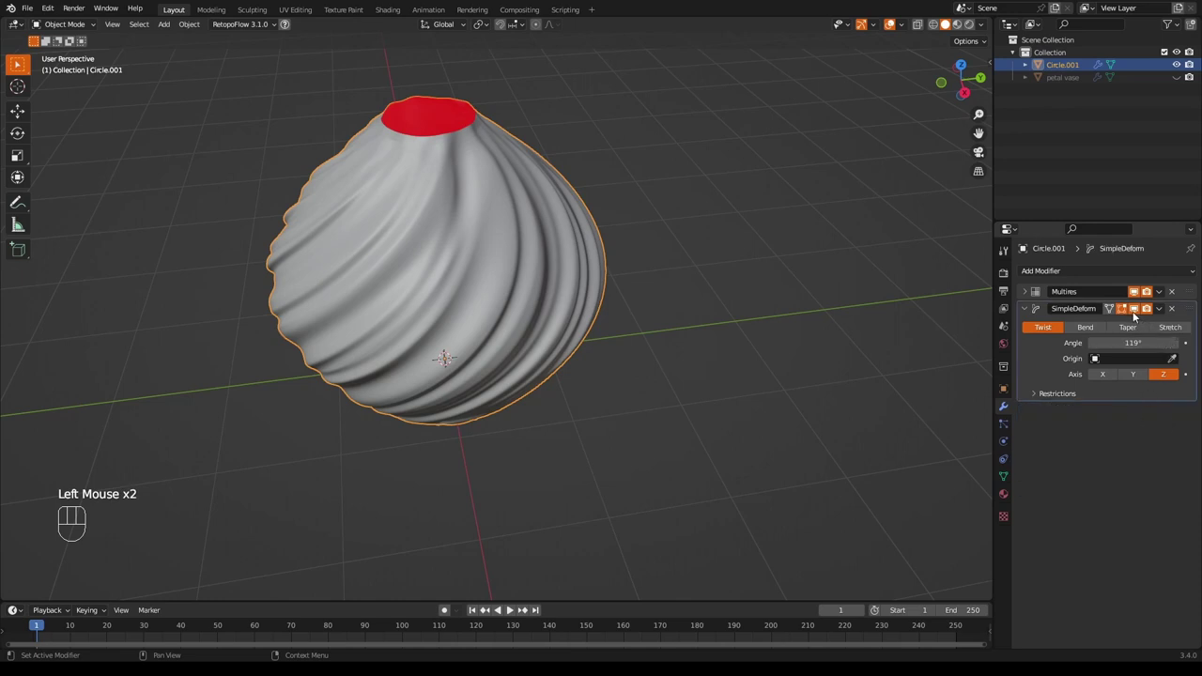
{"action": "left_click", "coordinate": [1139, 314]}
{"action": "left_click_drag", "start_coordinate": [1162, 295], "coordinate": [1127, 308]}
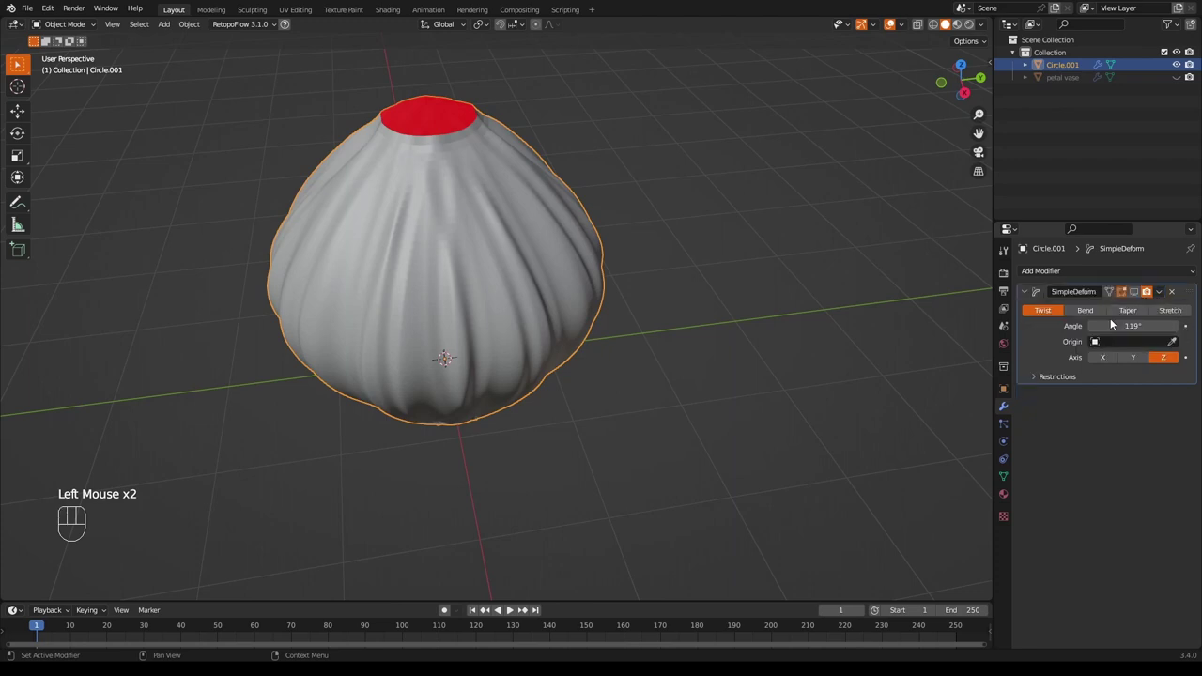
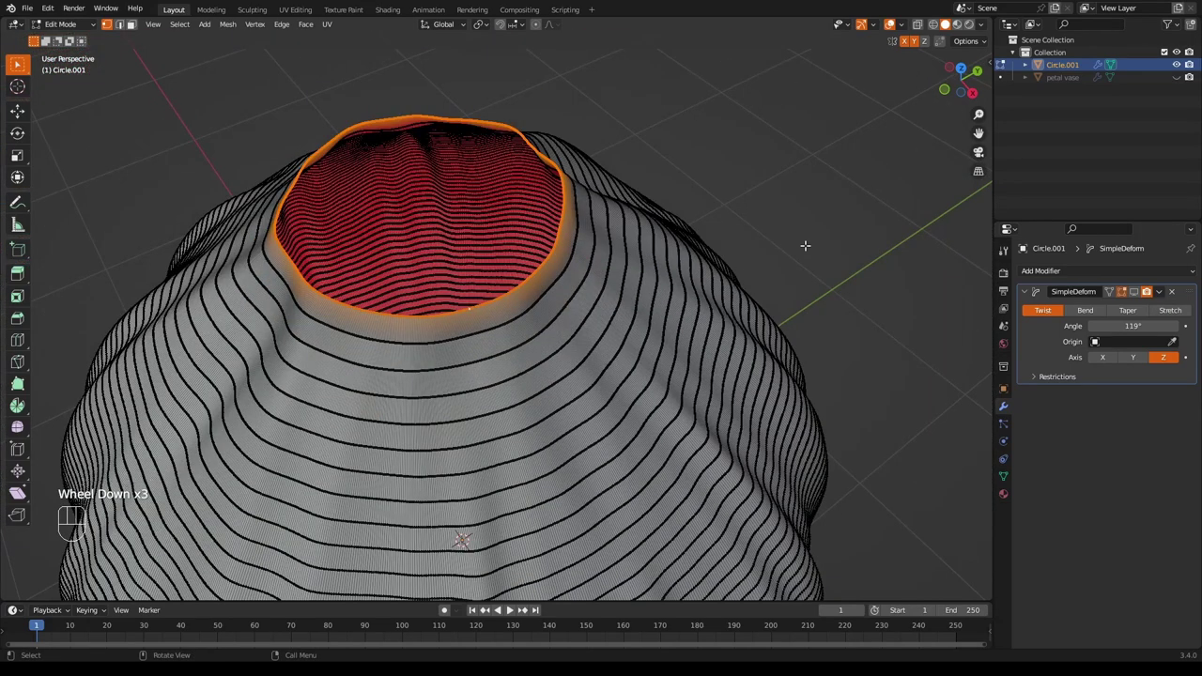
Show the N-panel's Tool tab and expand the LoopTools add-on options.
{"action": "key", "text": "n"}
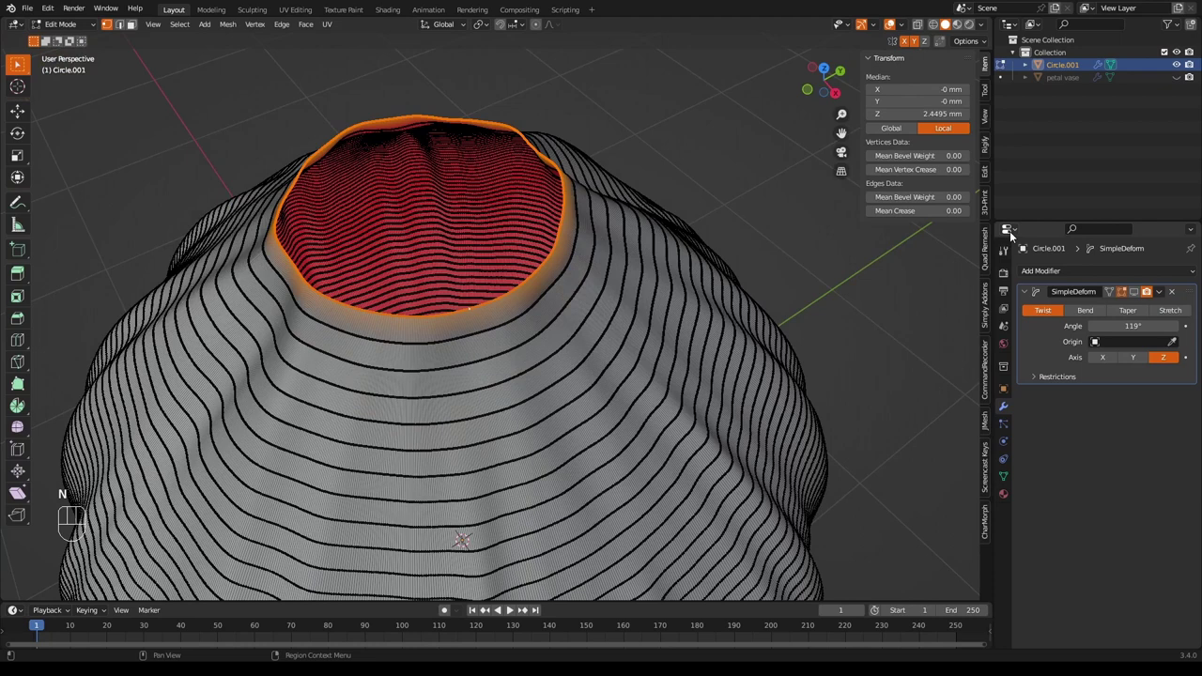
{"action": "left_click", "coordinate": [991, 176]}
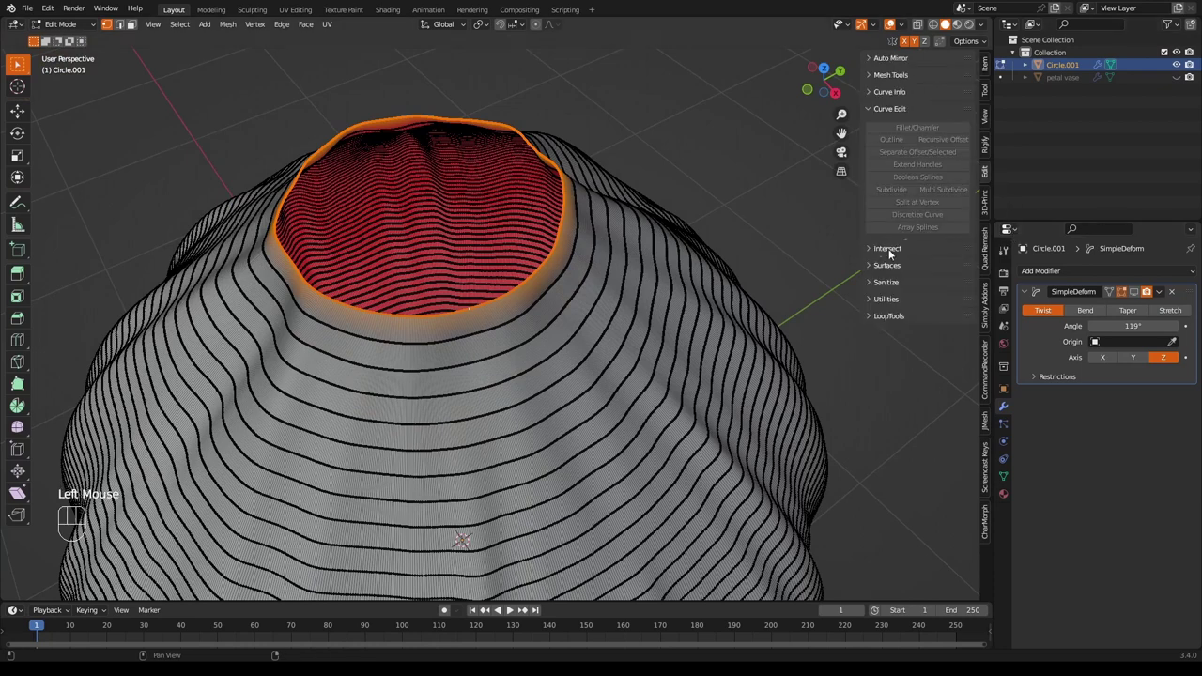
{"action": "left_click", "coordinate": [879, 319]}
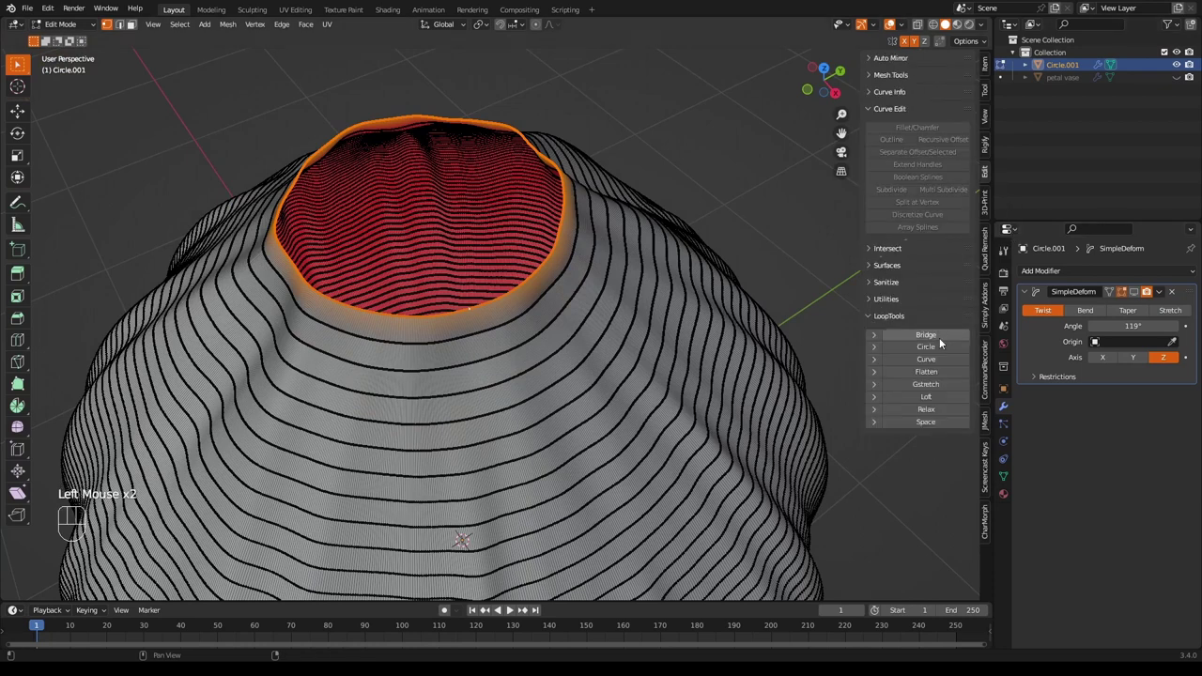
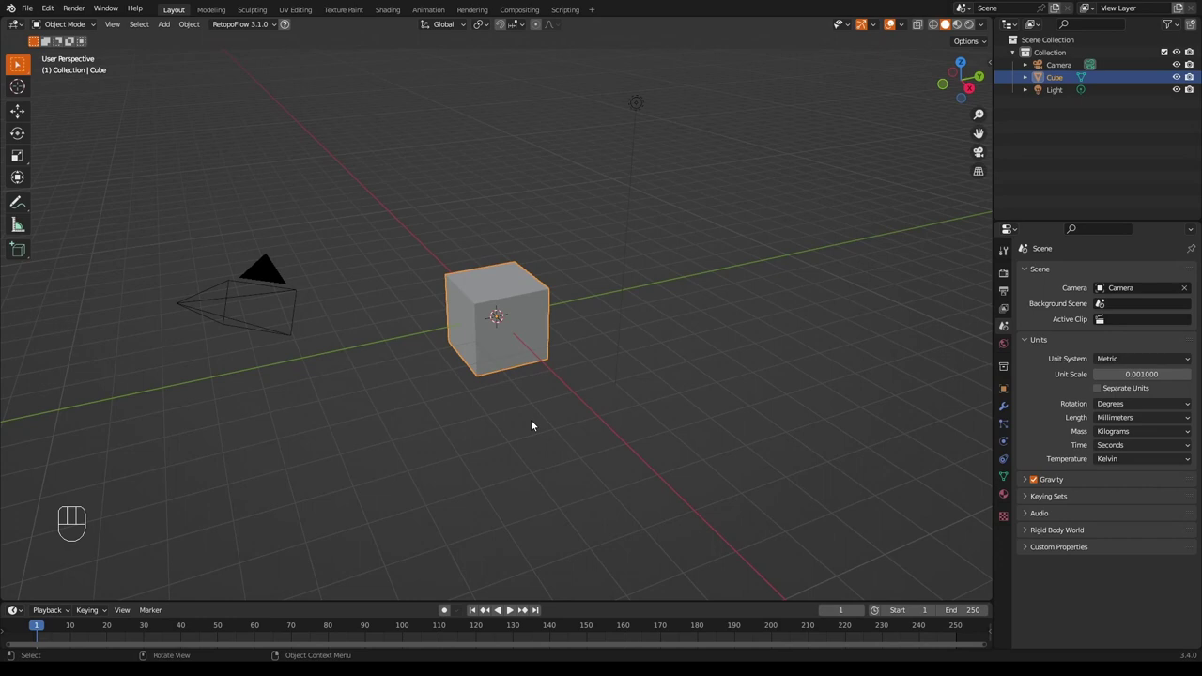
Delete the default objects and add a Single Vert mesh at the world origin.
{"action": "key", "text": "a"}
{"action": "key", "text": "x"}
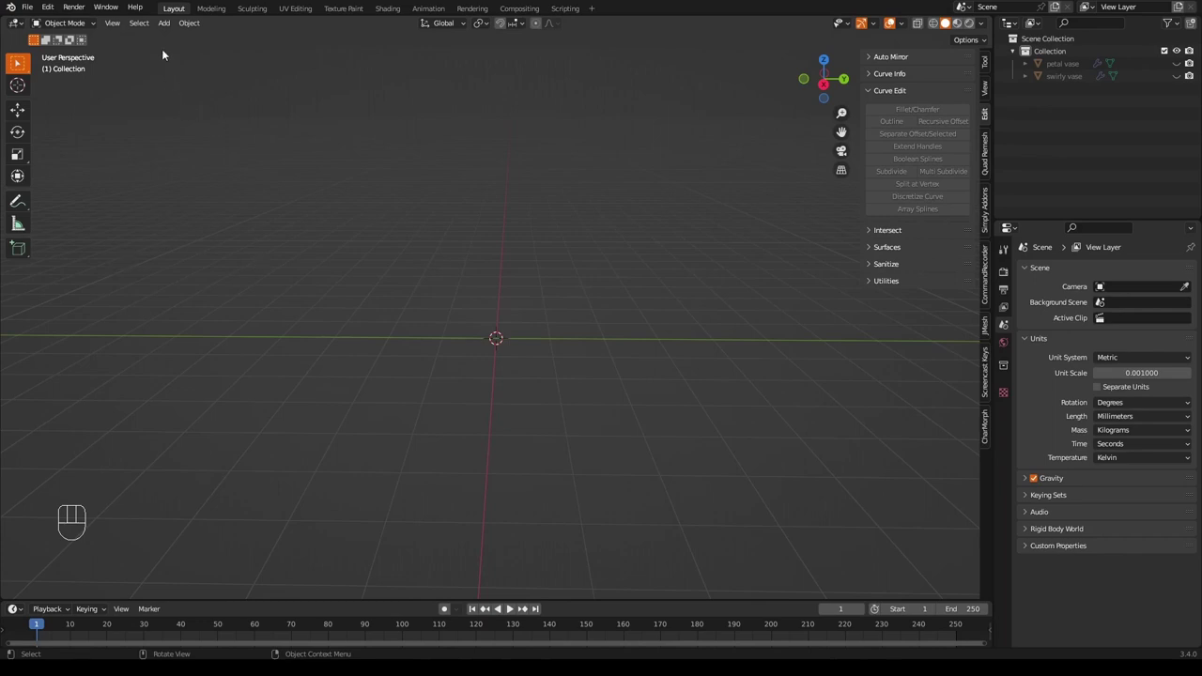
{"action": "left_click_drag", "start_coordinate": [167, 26], "coordinate": [400, 196]}
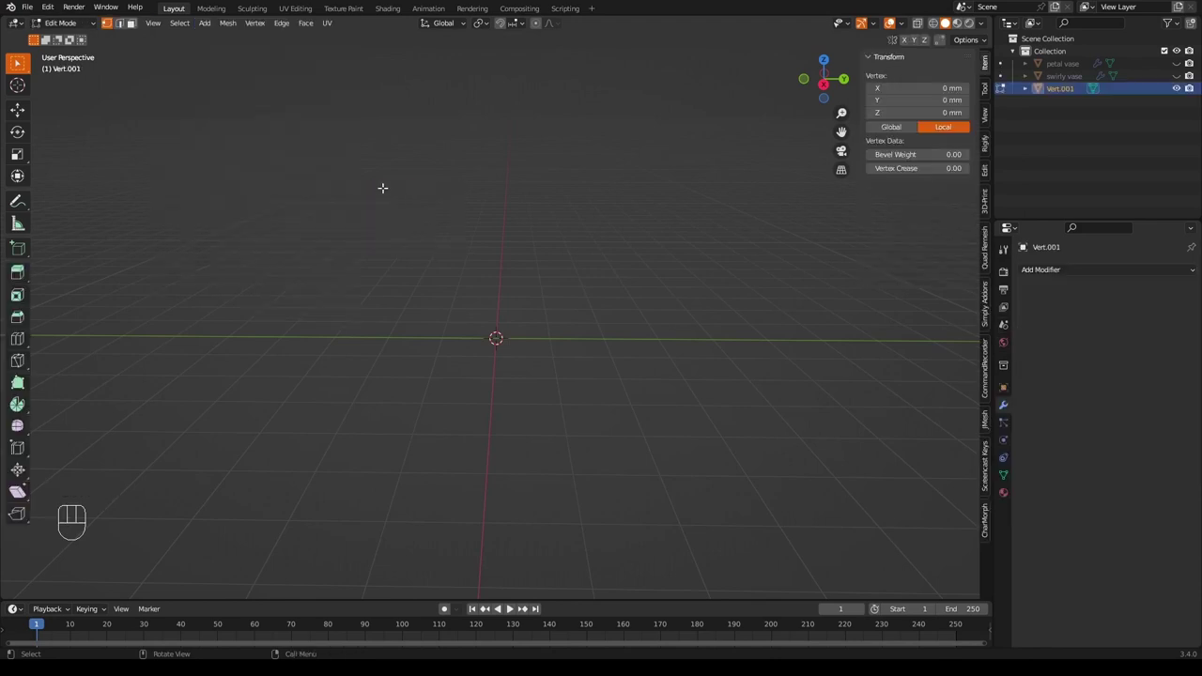
From Right Orthographic view, extrude the vertex along Y to start the vase profile.
{"action": "left_click", "coordinate": [834, 86]}
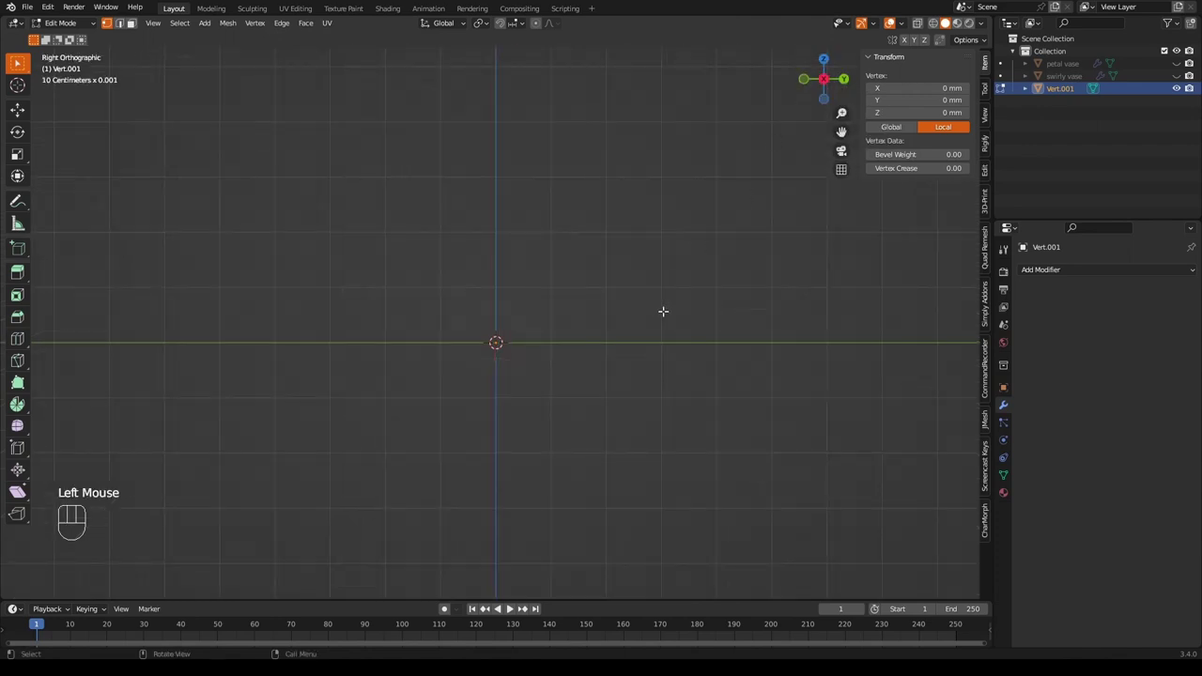
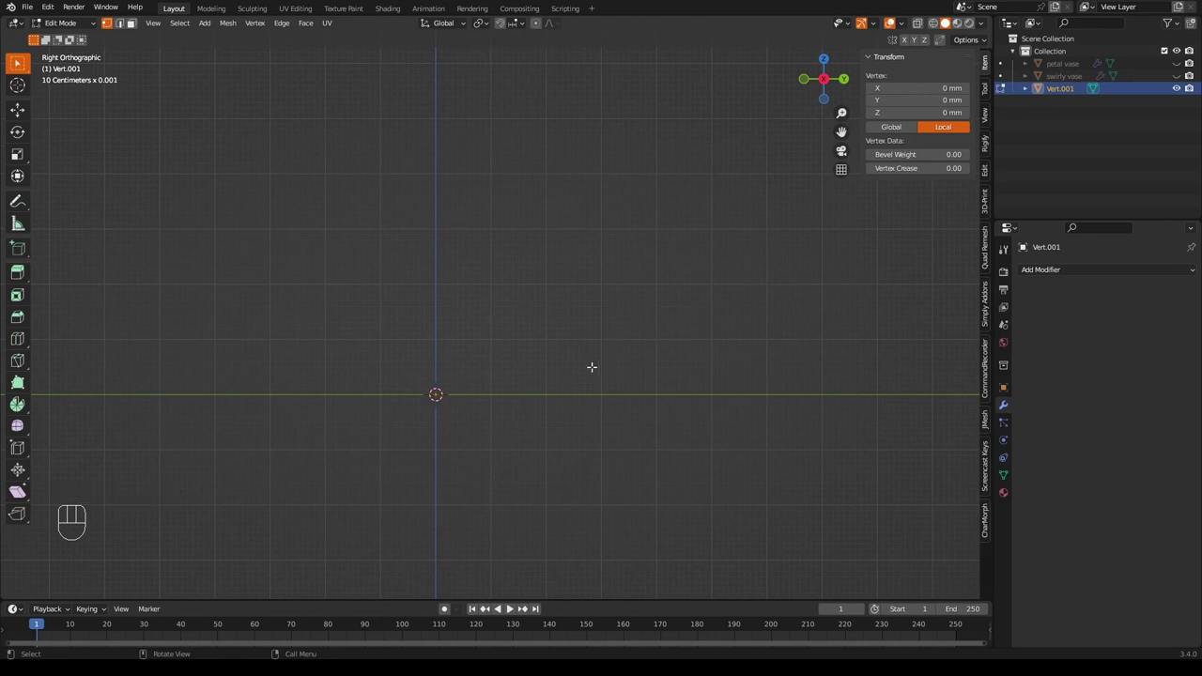
{"action": "key", "text": "e"}
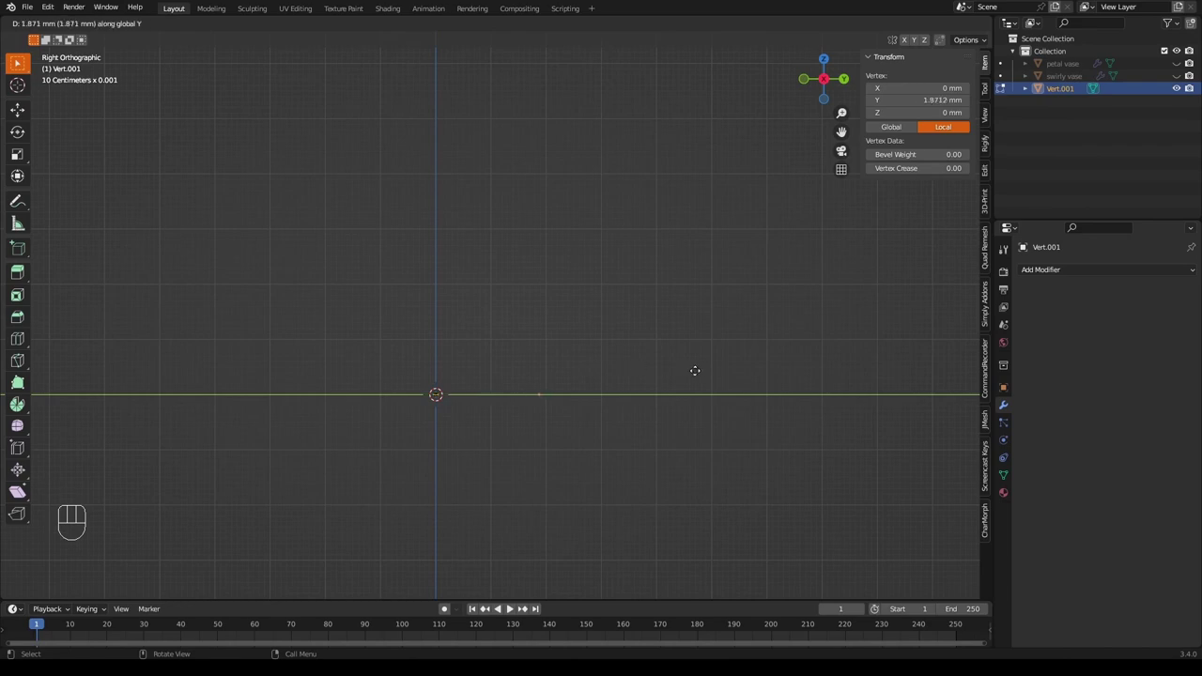
{"action": "key", "text": "e"}
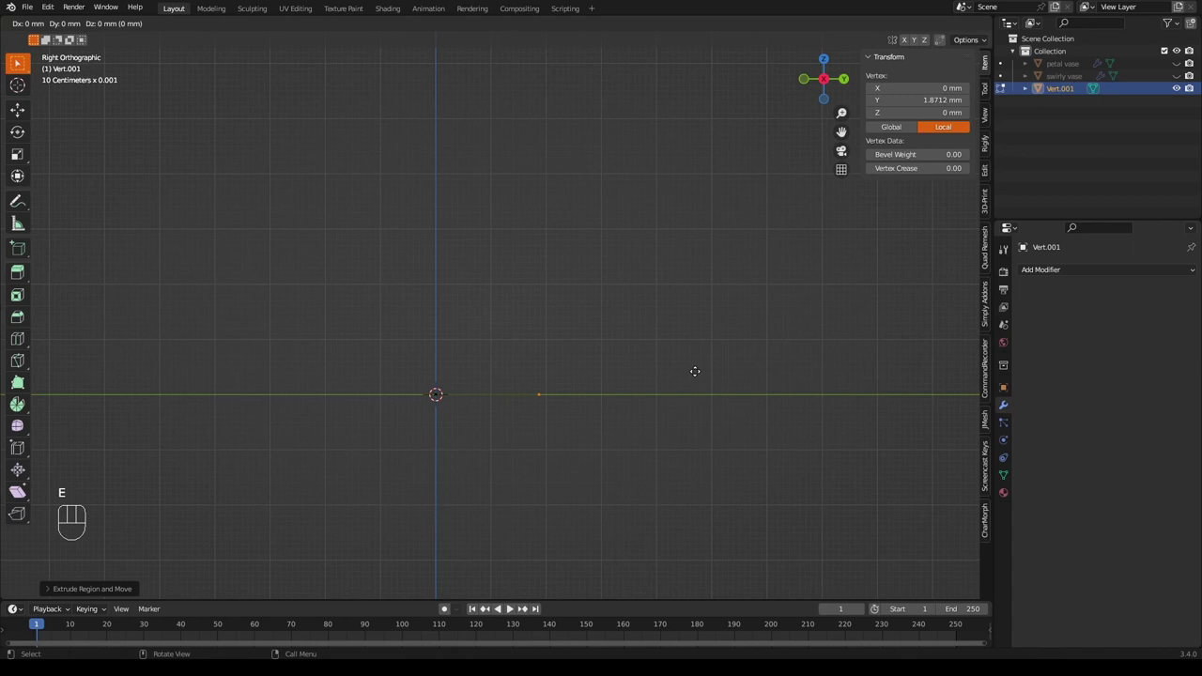
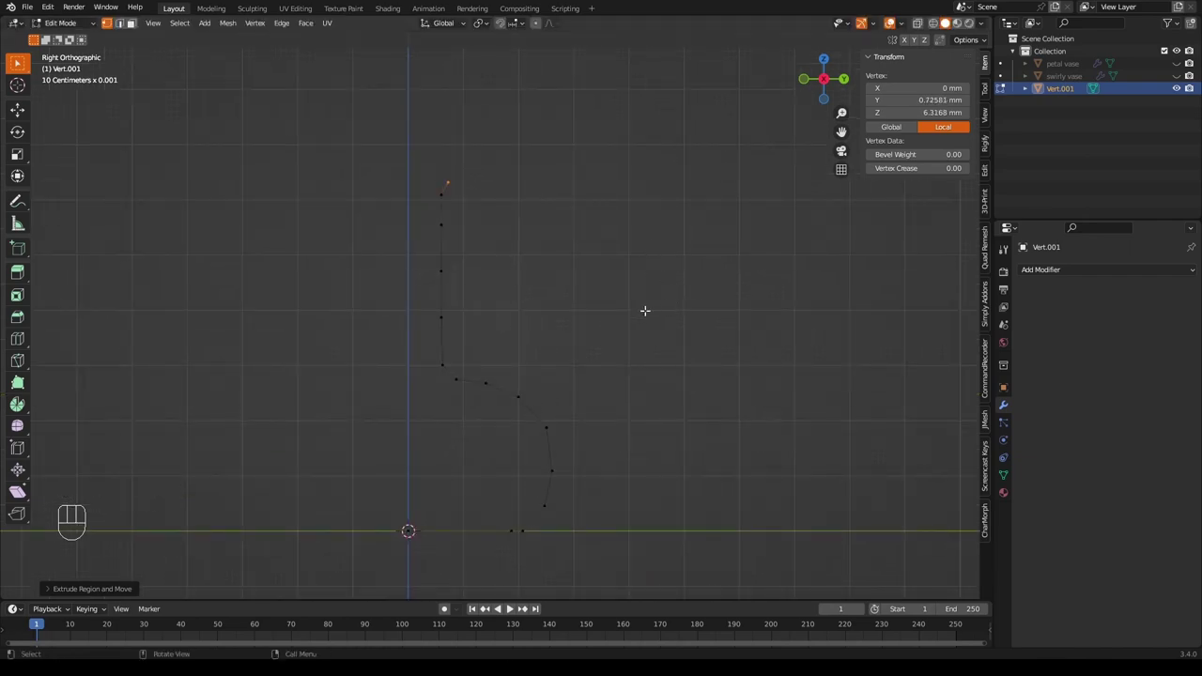
Spin the profile with a Screw modifier, normals flipped and smooth shading off.
{"action": "key", "text": "Tab"}
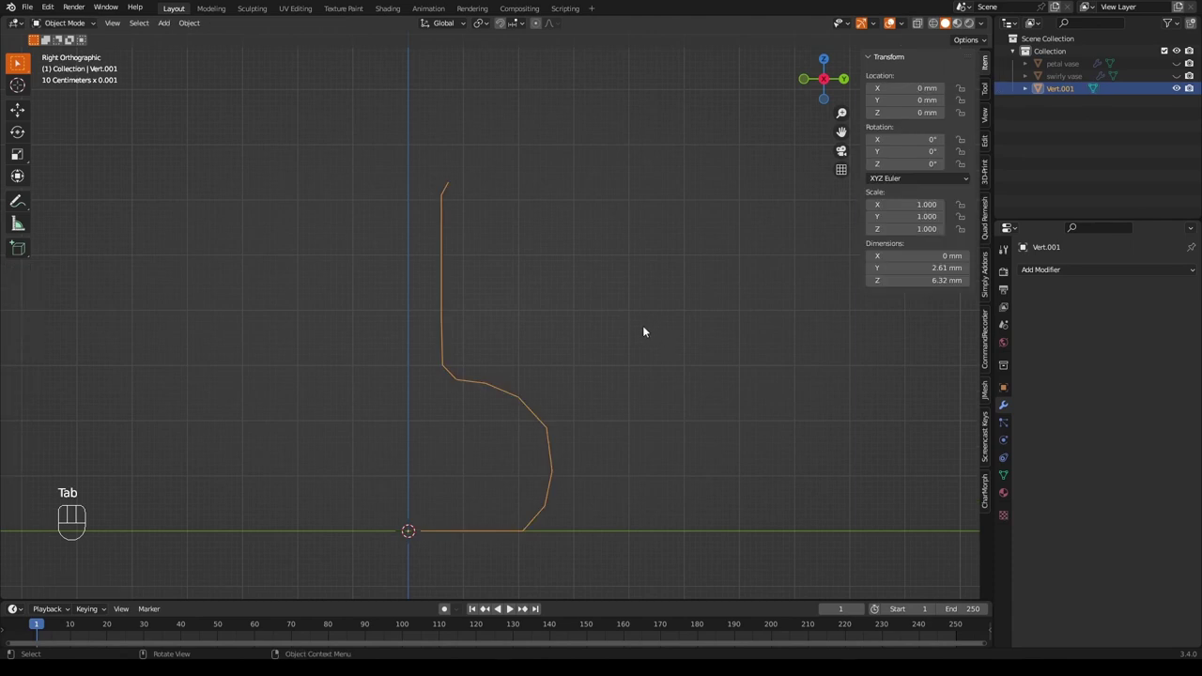
{"action": "middle_click", "coordinate": [721, 369]}
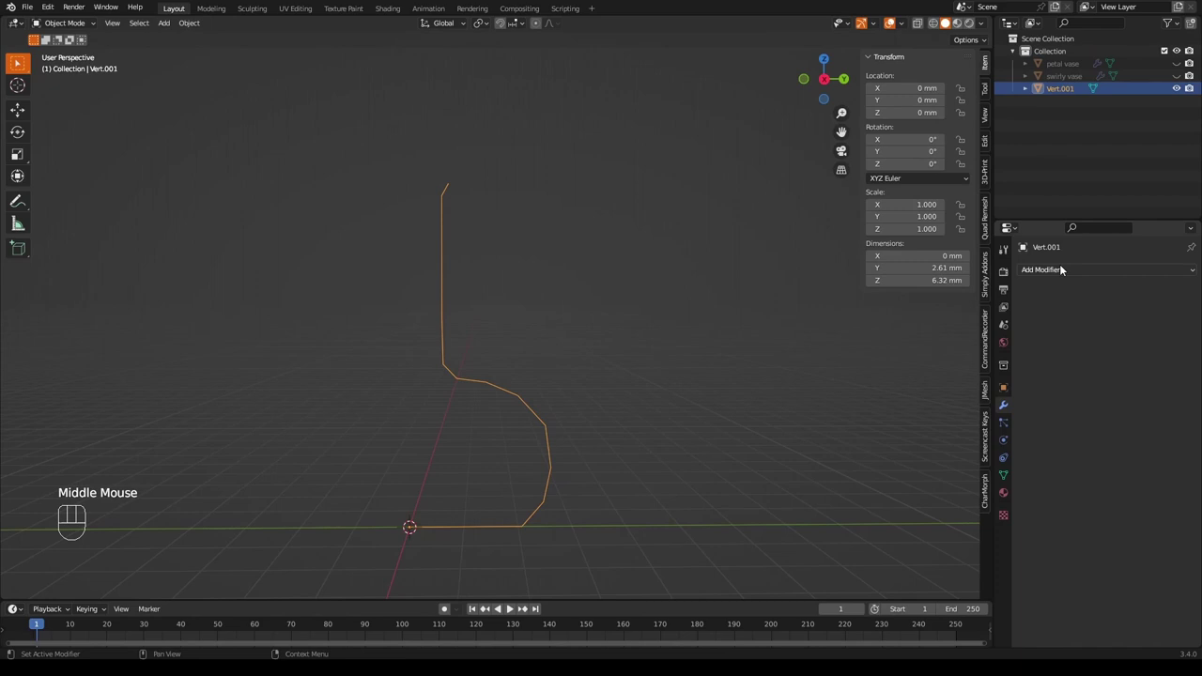
{"action": "left_click_drag", "start_coordinate": [1068, 274], "coordinate": [991, 455]}
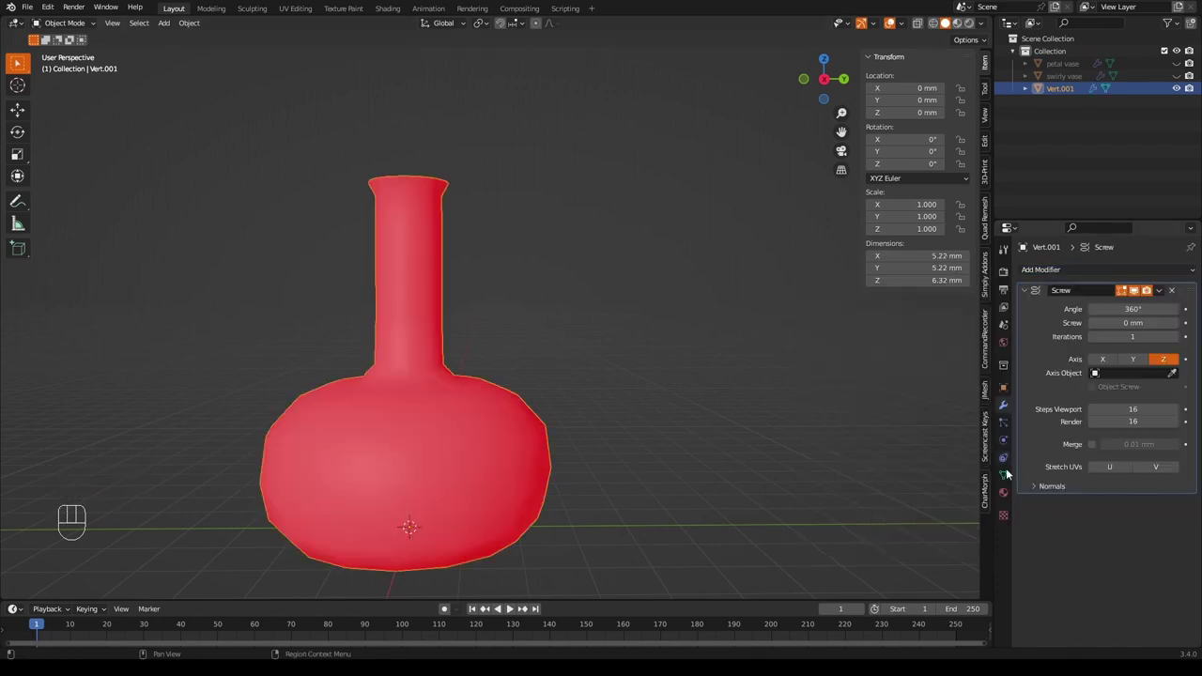
{"action": "left_click", "coordinate": [1037, 487]}
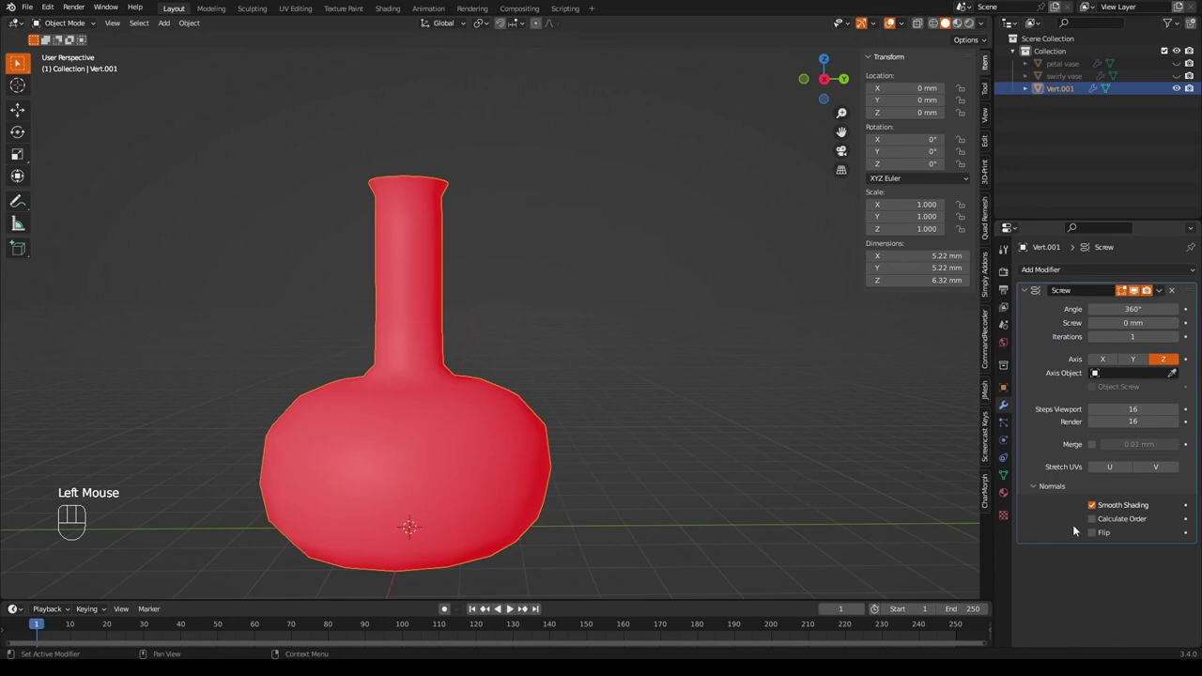
{"action": "left_click", "coordinate": [1101, 537]}
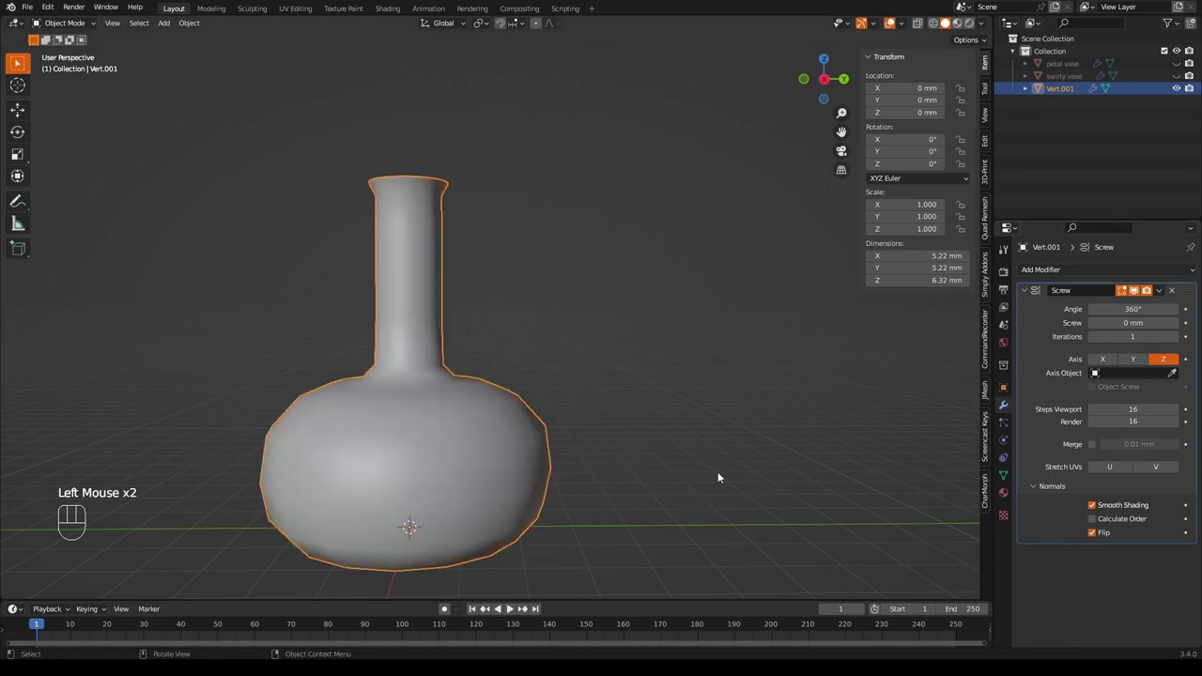
{"action": "left_click", "coordinate": [1098, 504]}
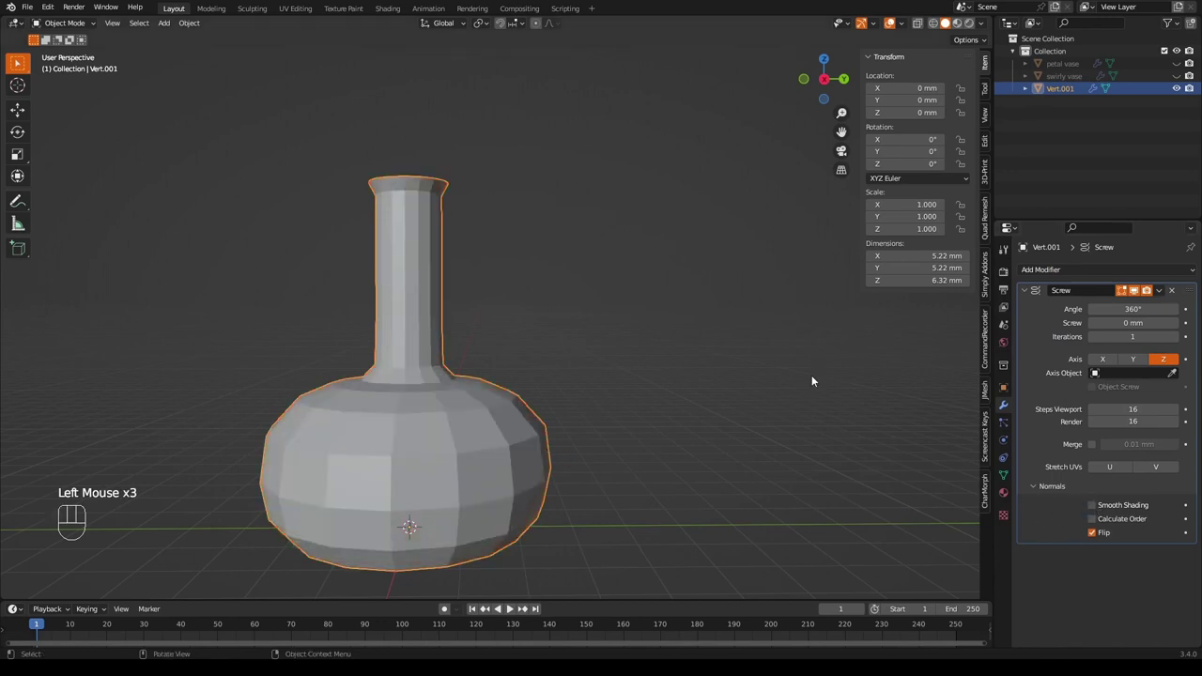
Smooth the vase with a Subdivision Surface modifier at viewport level 3.
{"action": "left_click_drag", "start_coordinate": [781, 359], "coordinate": [758, 366]}
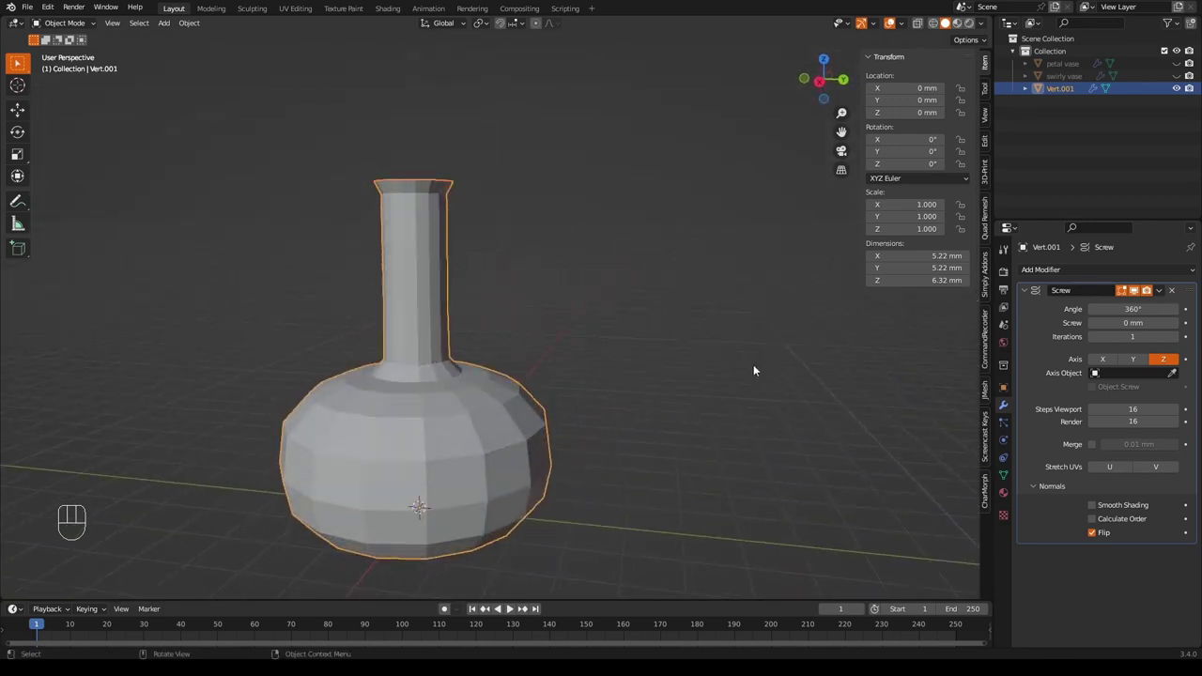
{"action": "left_click_drag", "start_coordinate": [751, 356], "coordinate": [686, 381]}
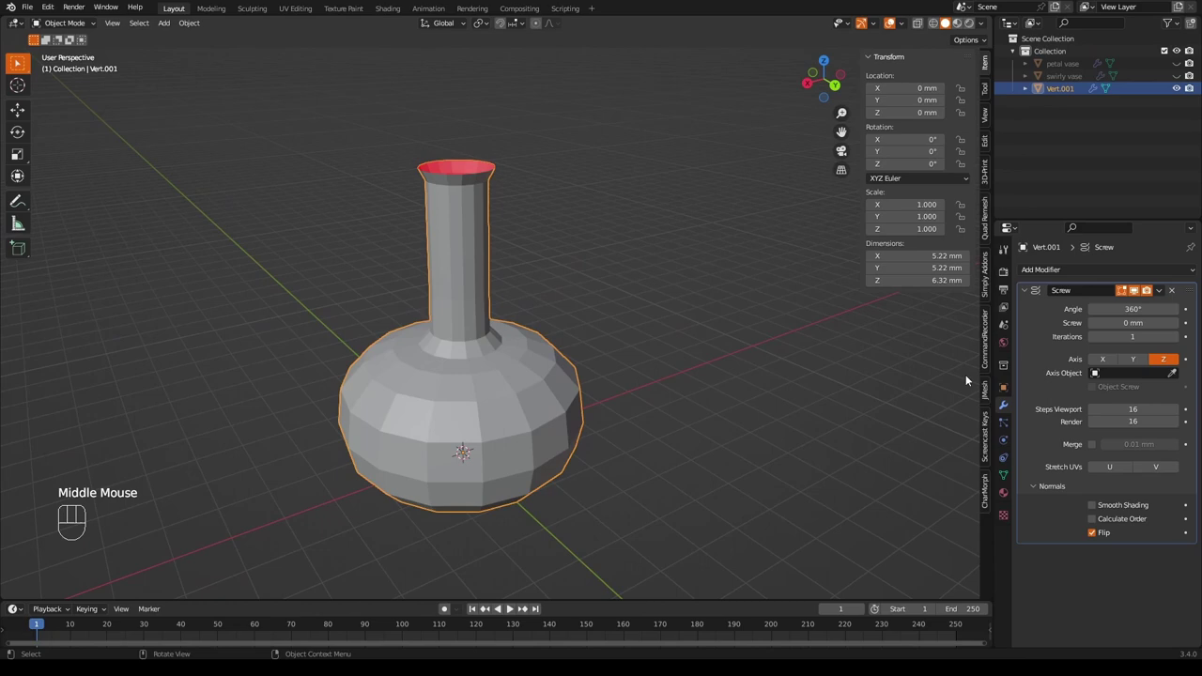
{"action": "left_click_drag", "start_coordinate": [1042, 272], "coordinate": [1006, 502]}
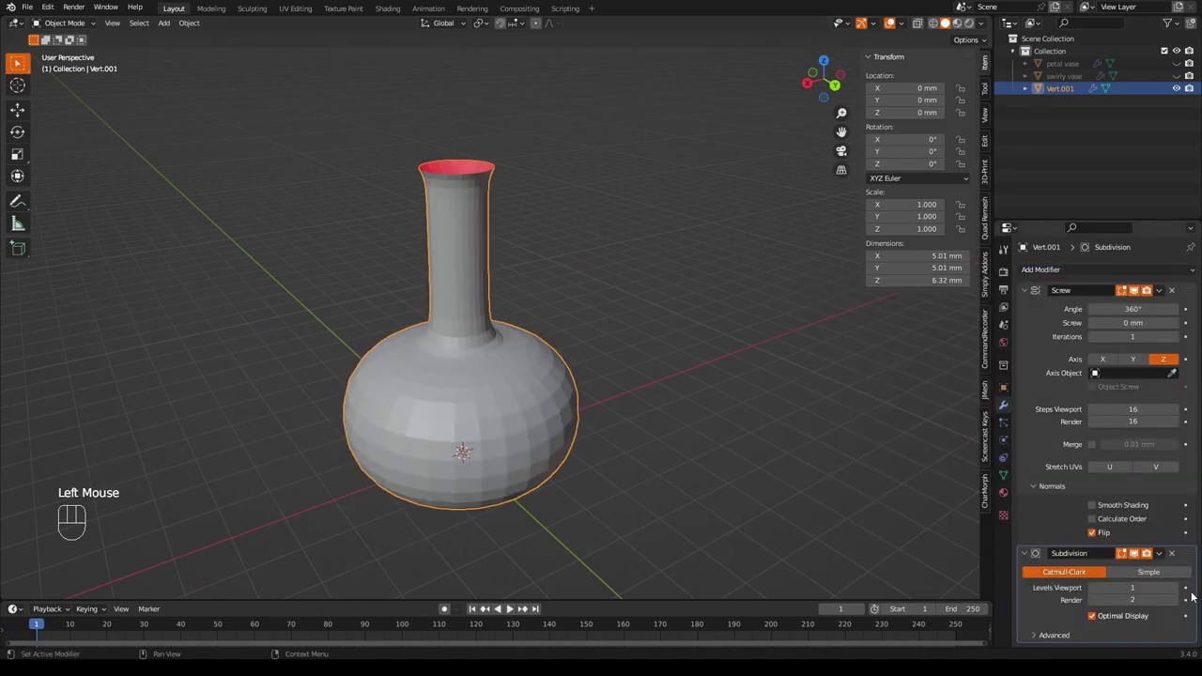
{"action": "double_click", "coordinate": [1179, 588]}
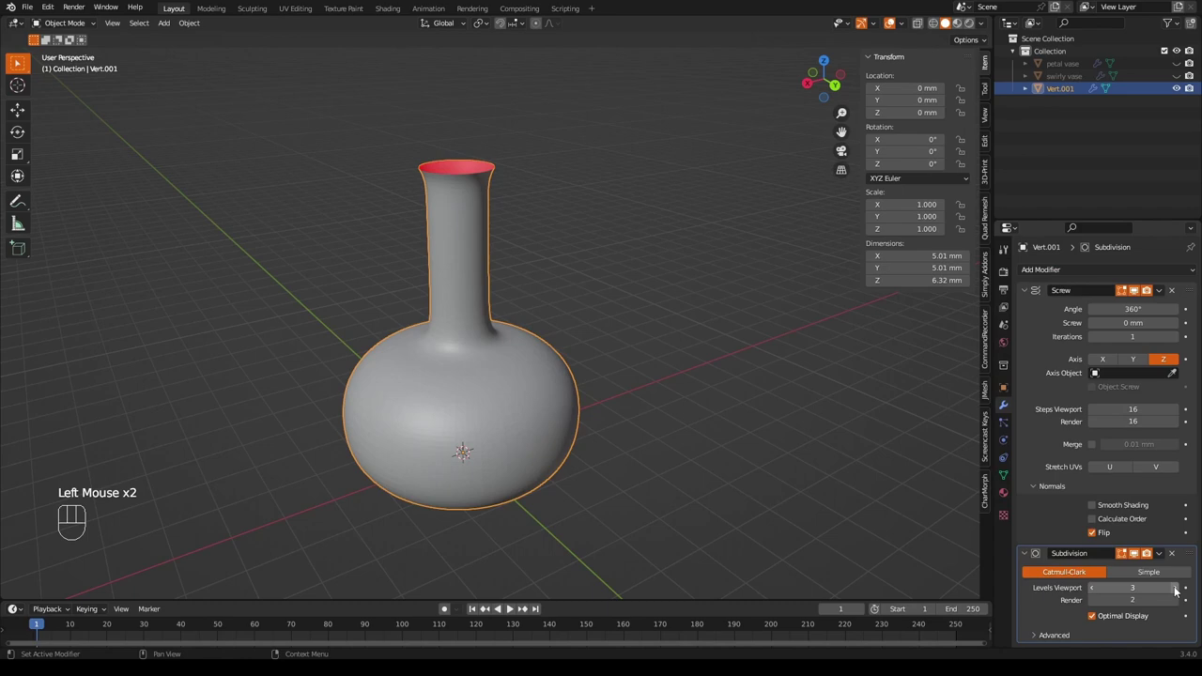
{"action": "left_click_drag", "start_coordinate": [820, 395], "coordinate": [746, 339]}
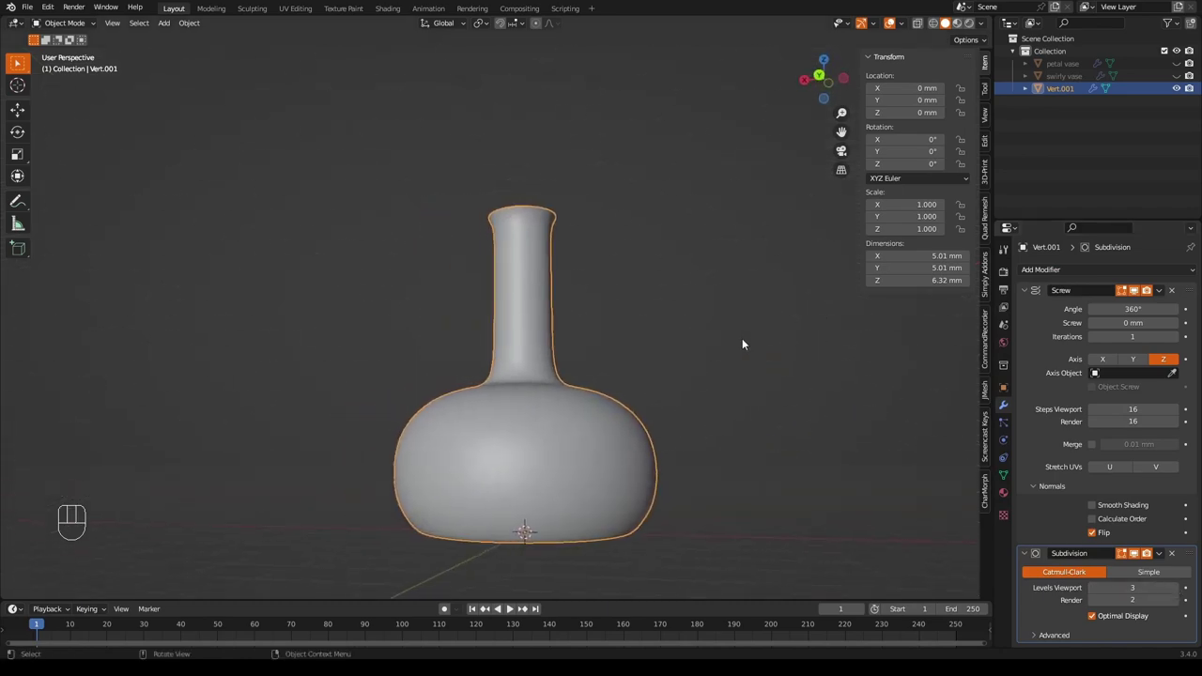
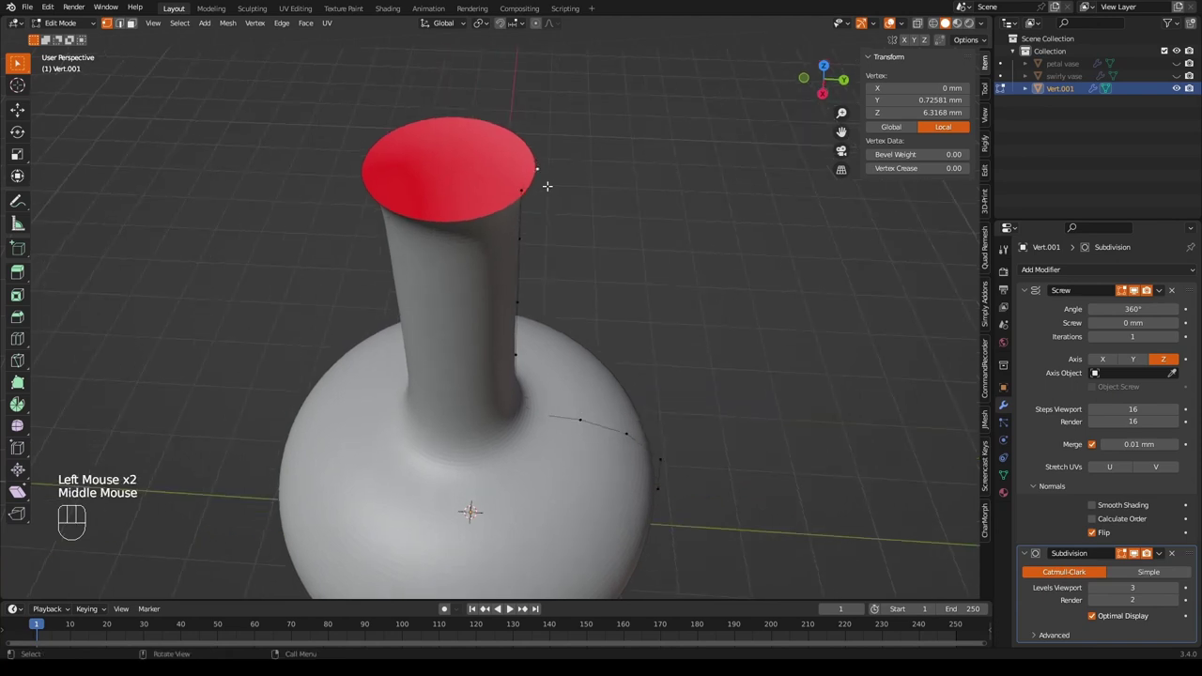
Move the top rim vertex of the profile slightly inward along Y.
{"action": "key", "text": "e"}
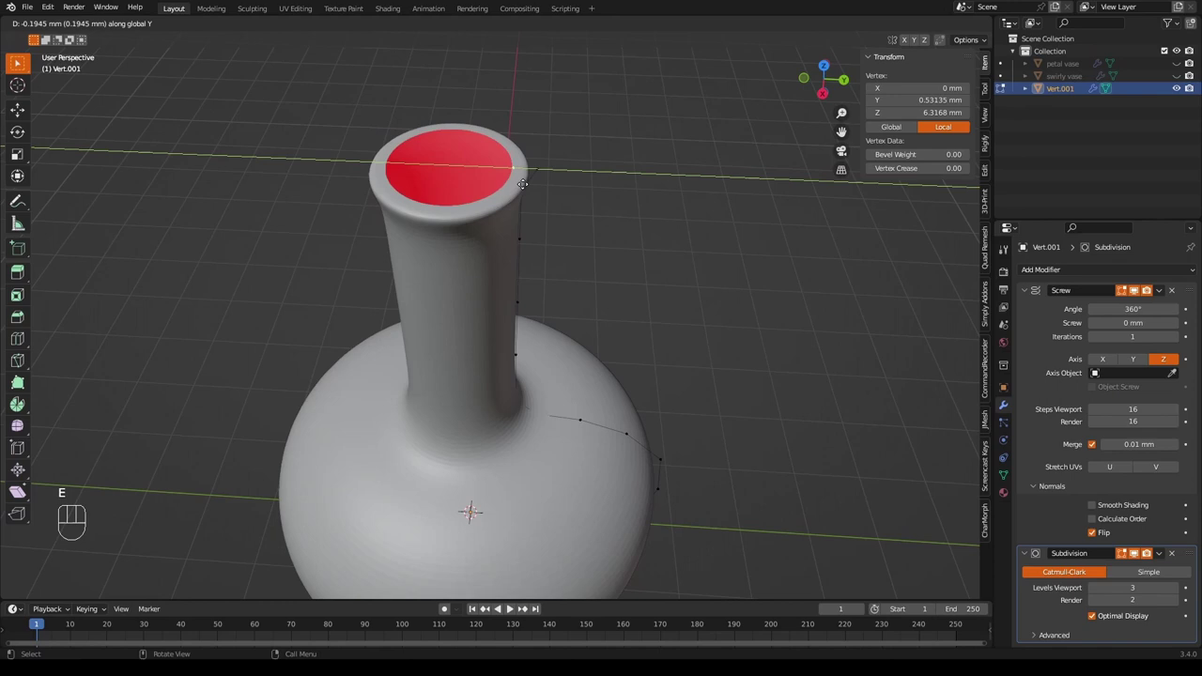
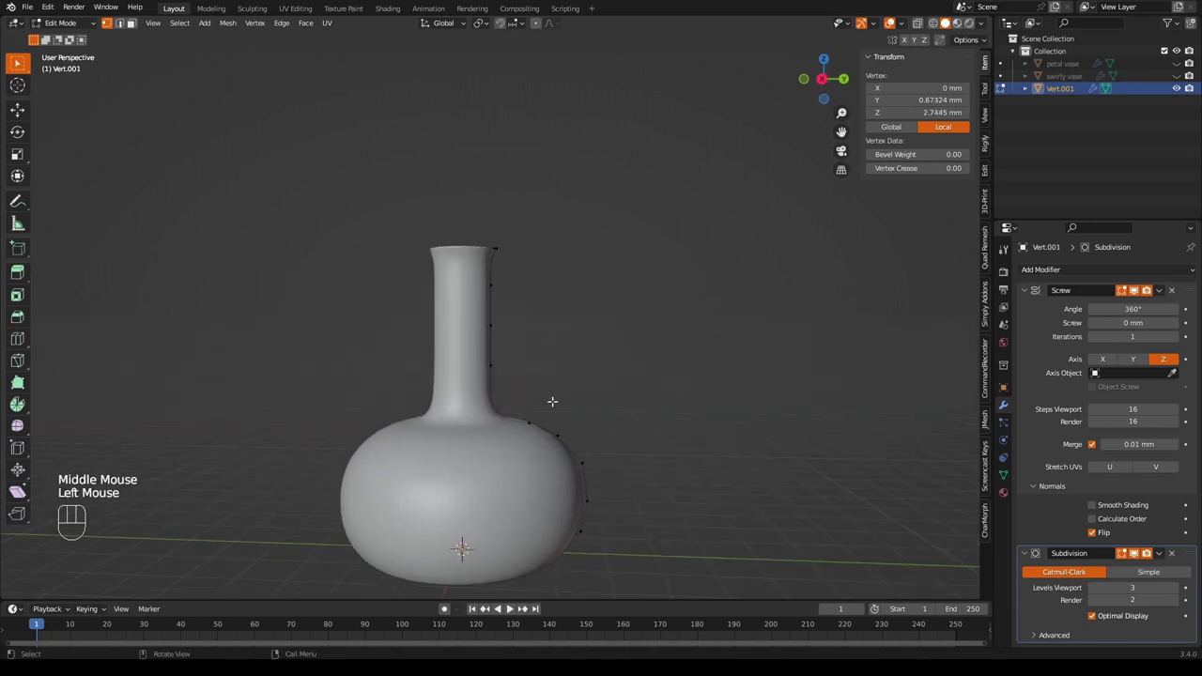
{"action": "key", "text": "g"}
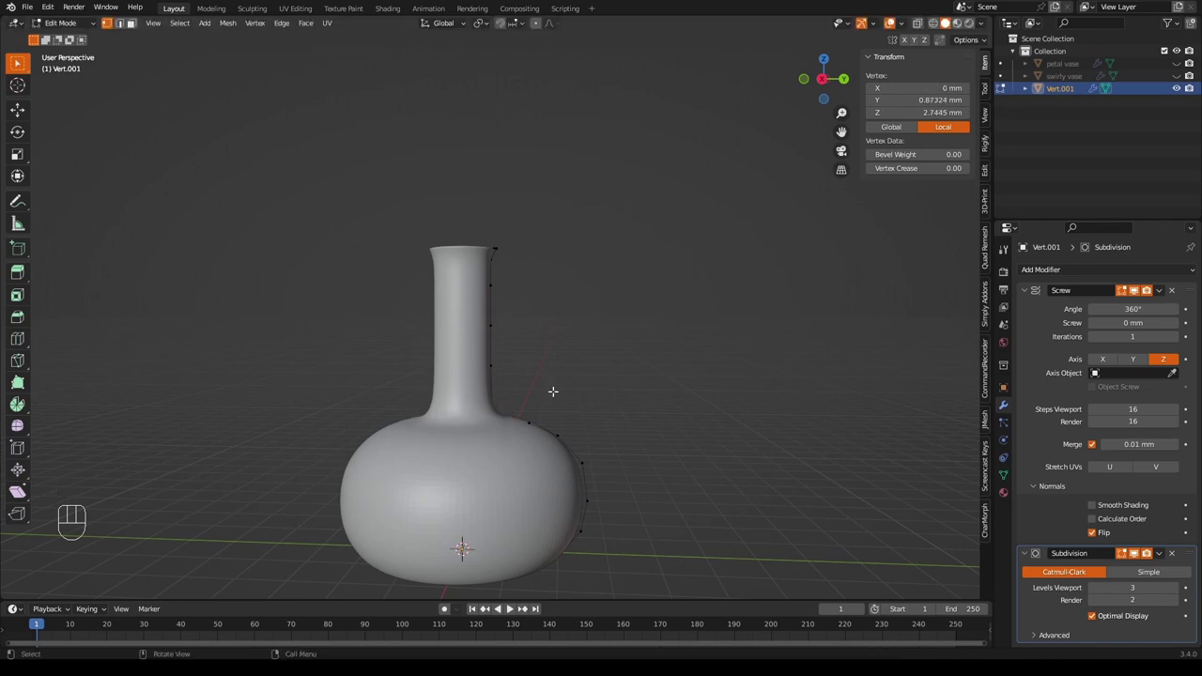
{"action": "key", "text": "o"}
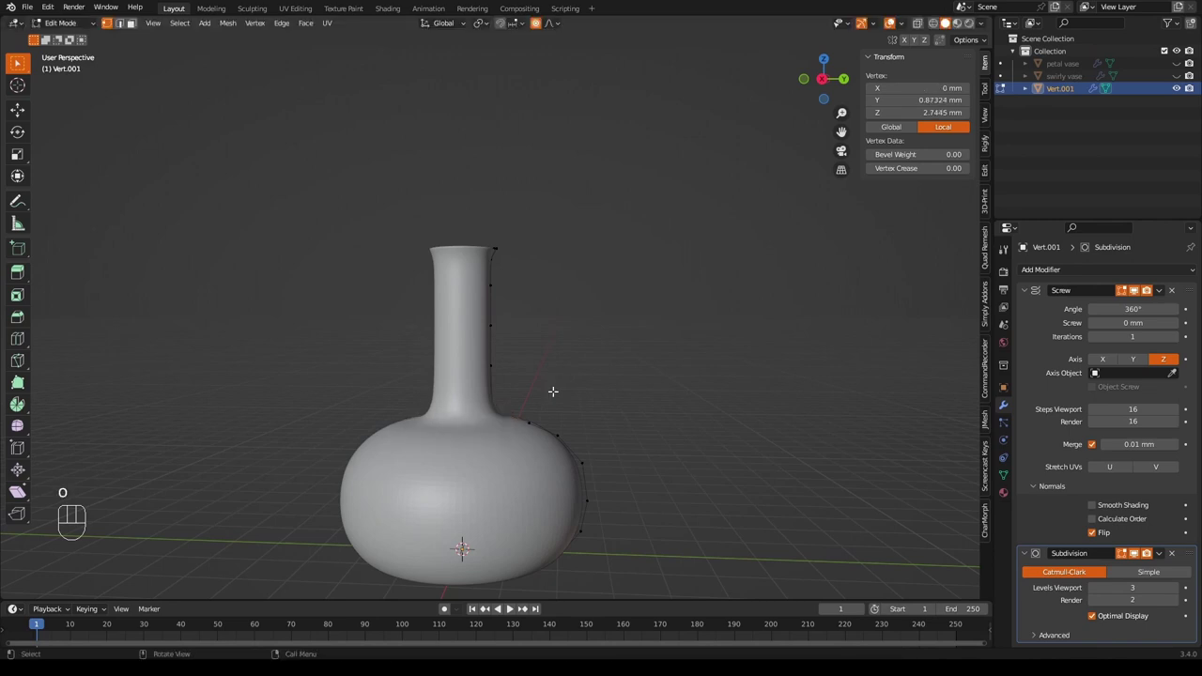
{"action": "key", "text": "g"}
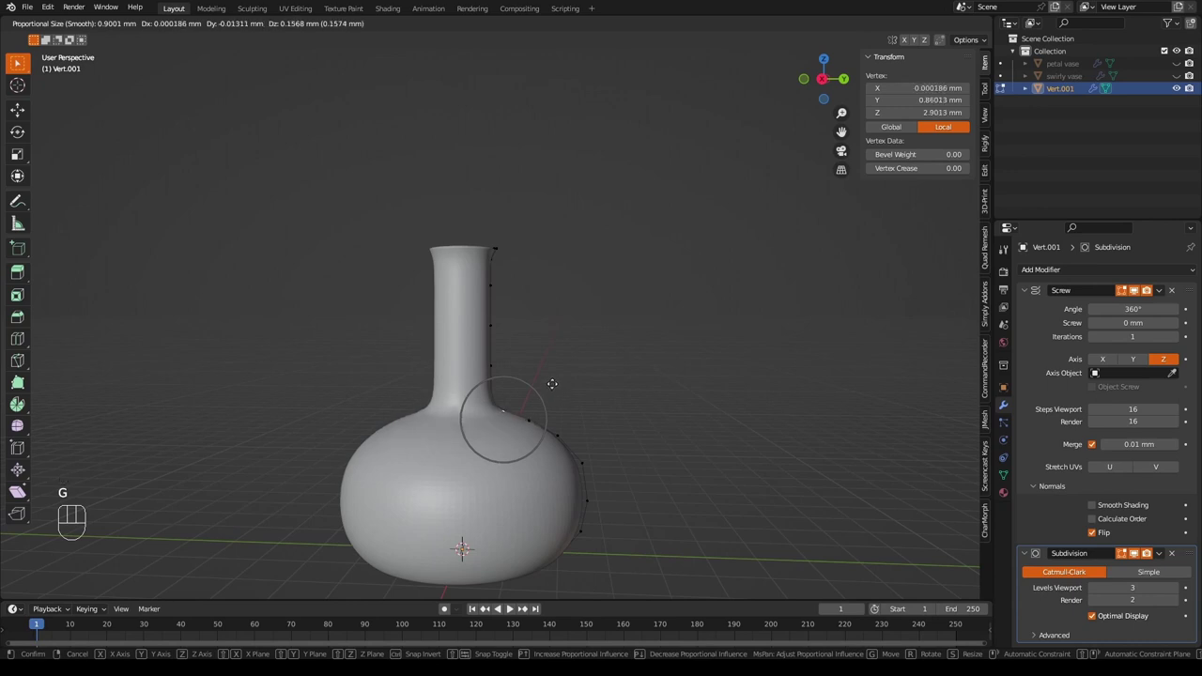
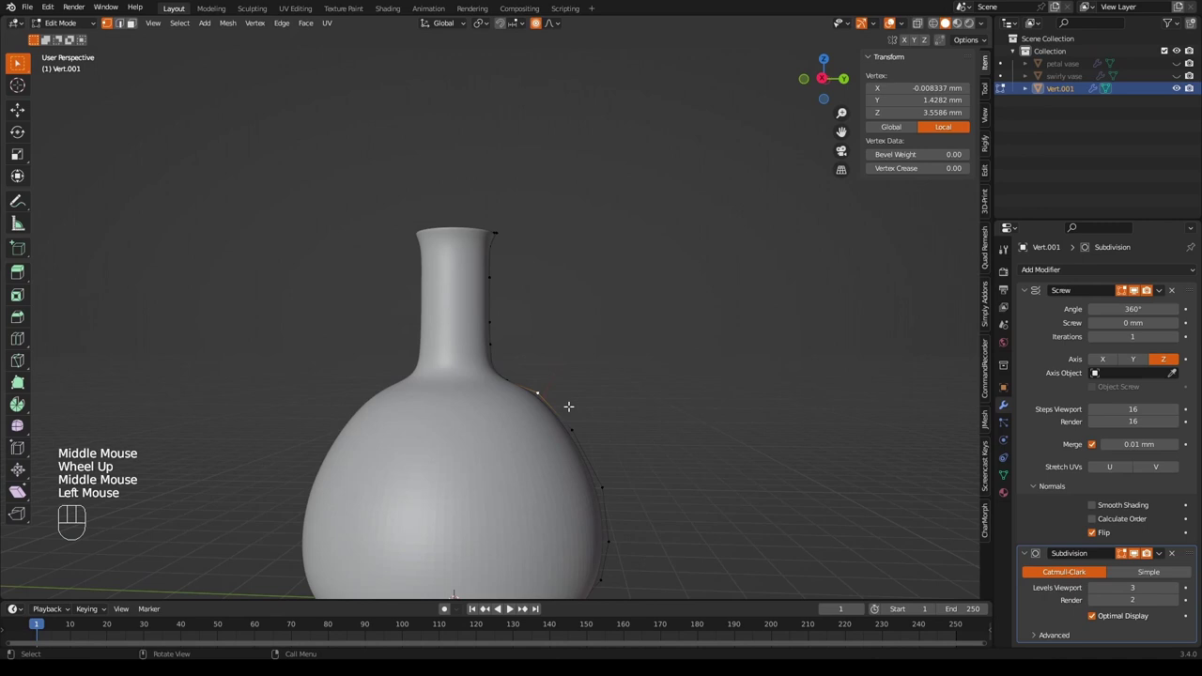
{"action": "key", "text": "g"}
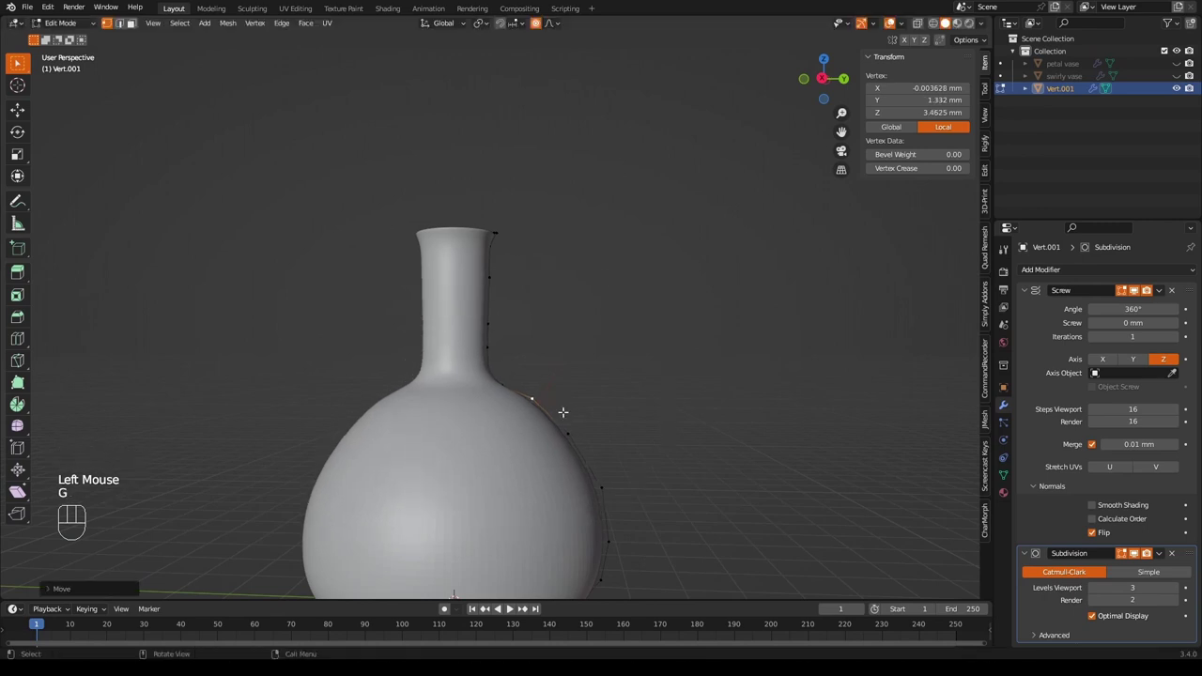
{"action": "key", "text": "o"}
{"action": "key", "text": "g"}
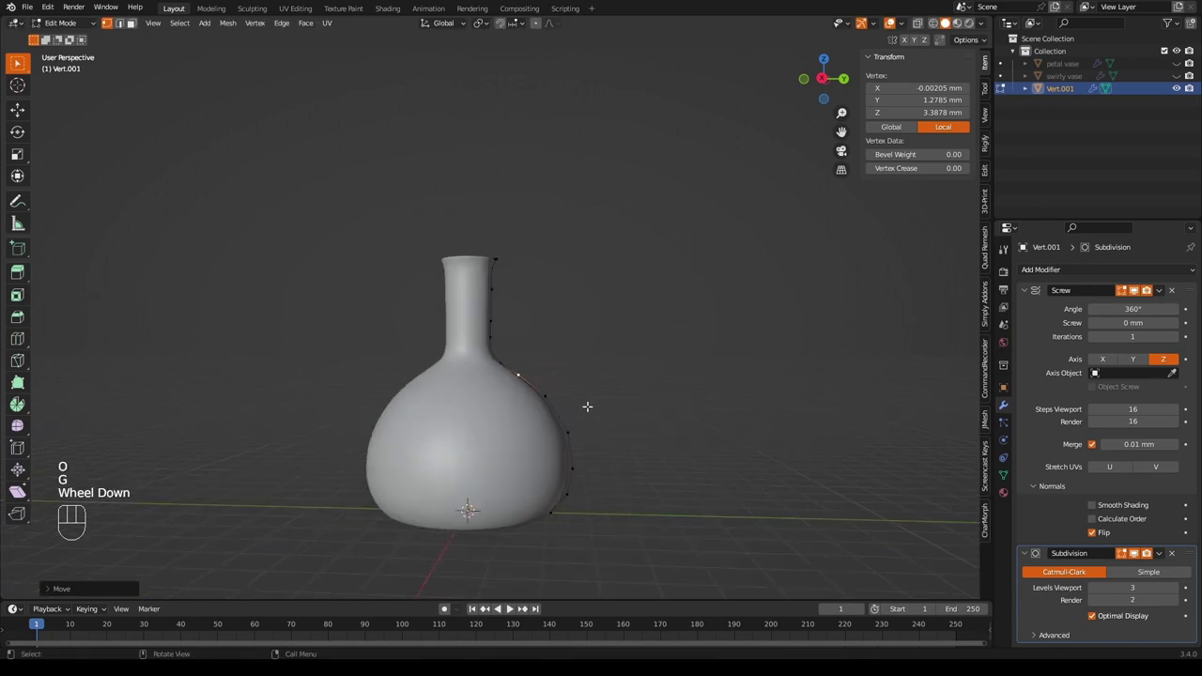
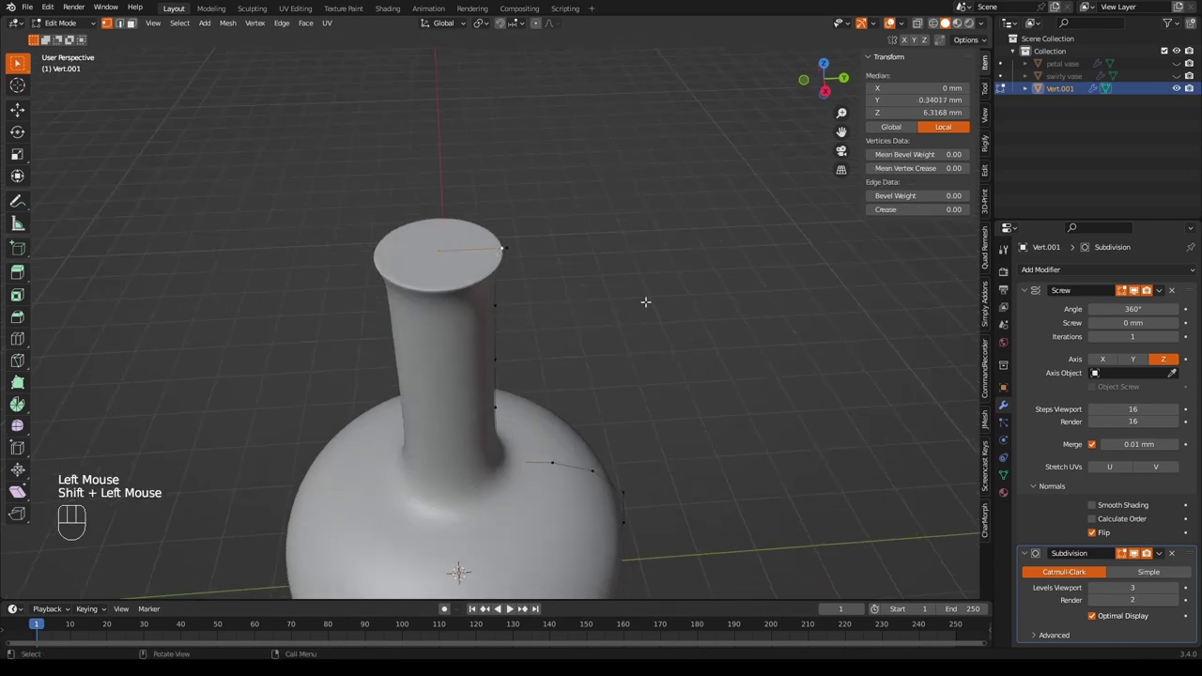
Delete the neck's capping vertex to open the top and return to Object Mode.
{"action": "key", "text": "x"}
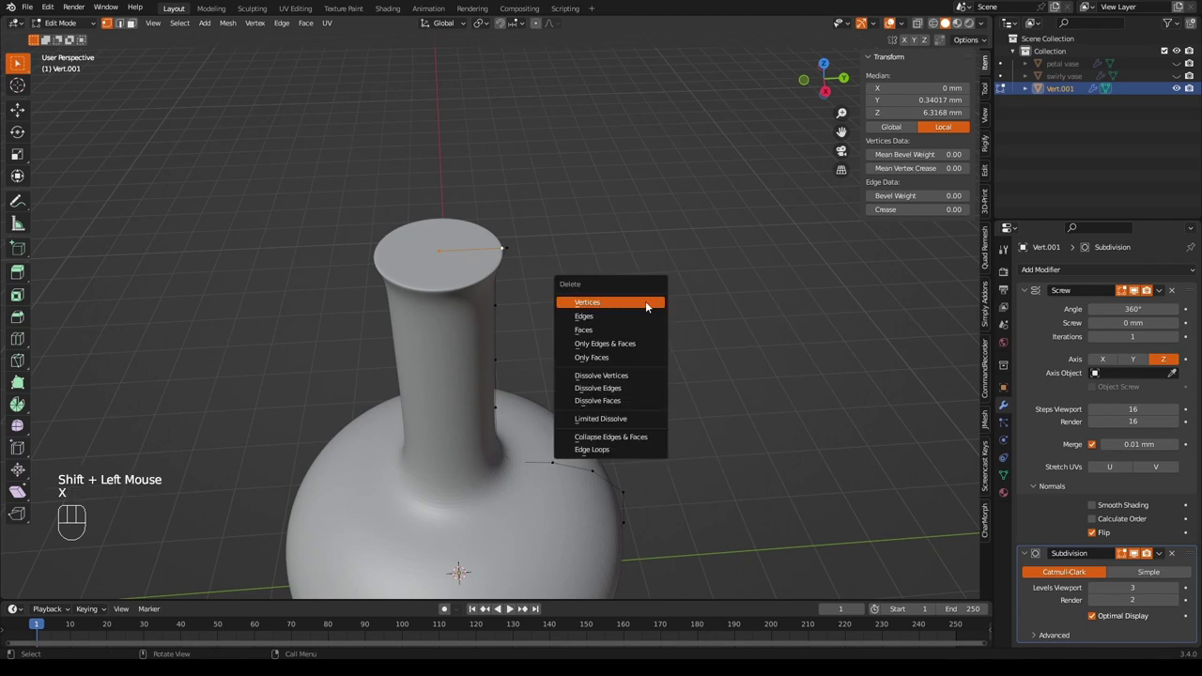
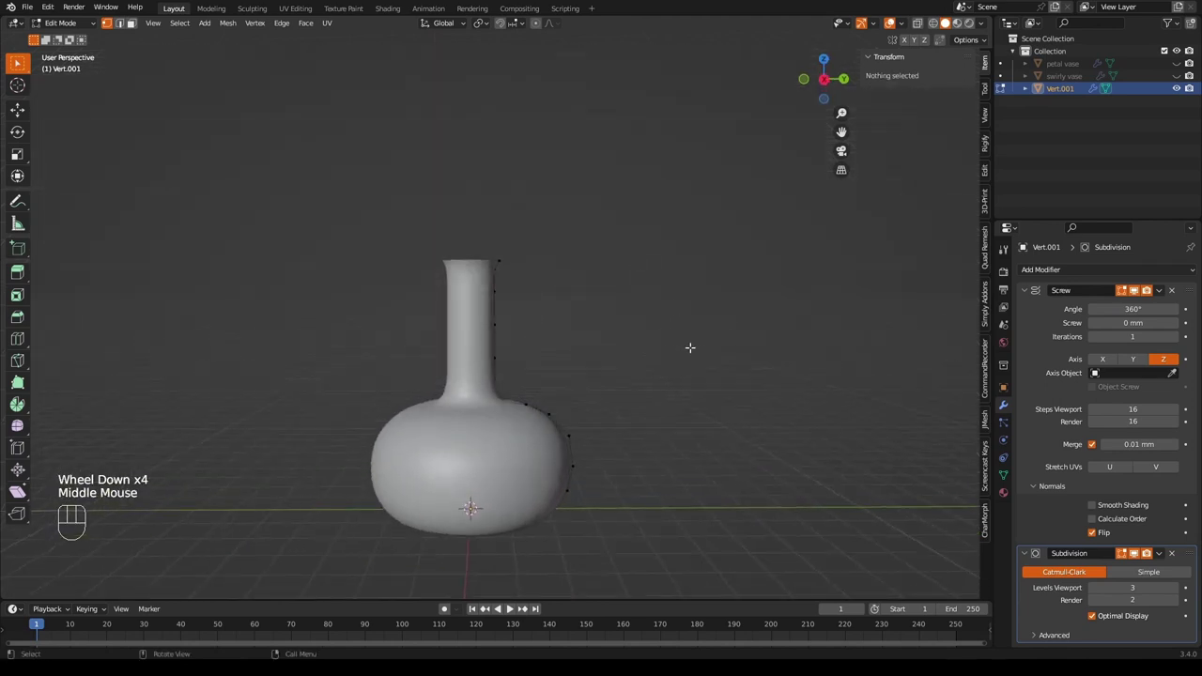
{"action": "key", "text": "Tab"}
{"action": "left_click", "coordinate": [1029, 293]}
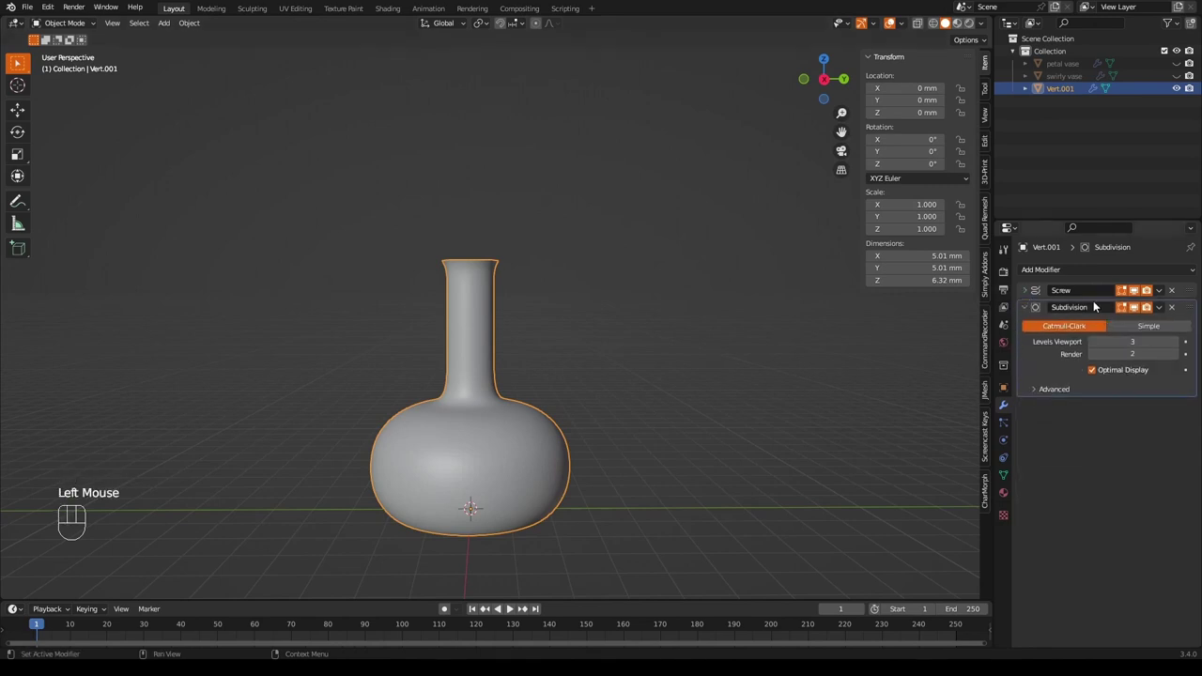
Add a Wireframe modifier and move it above Subdivision to make an open lattice.
{"action": "left_click_drag", "start_coordinate": [1079, 271], "coordinate": [951, 553]}
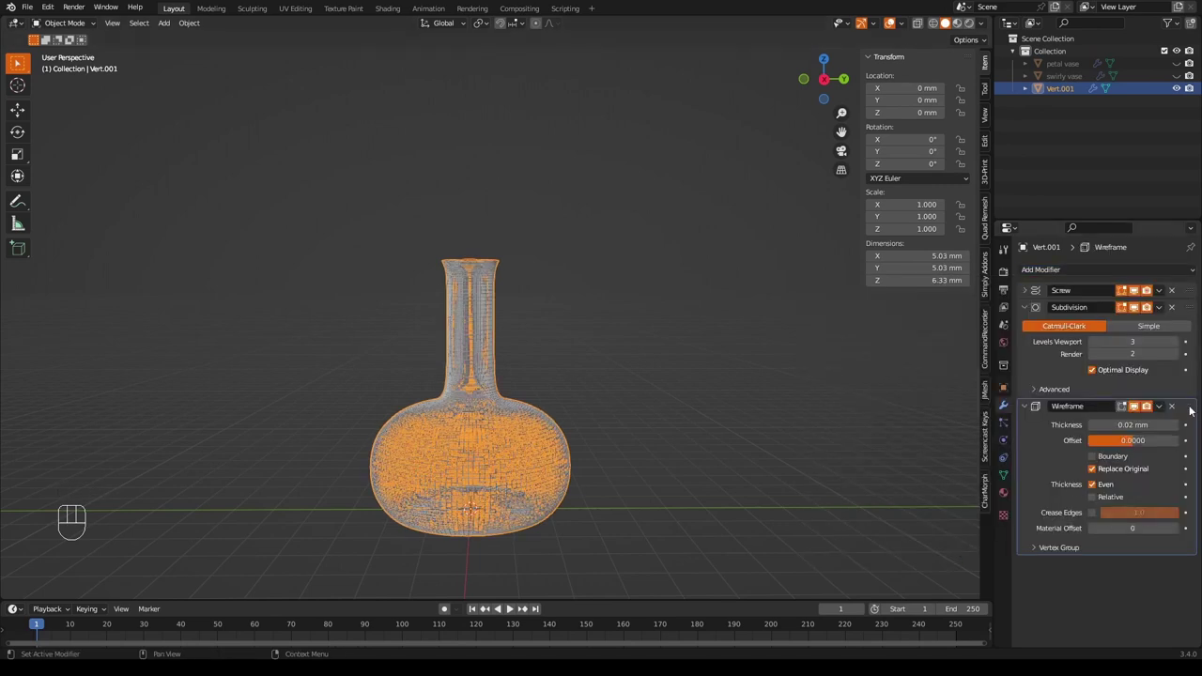
{"action": "left_click_drag", "start_coordinate": [1192, 408], "coordinate": [1177, 309]}
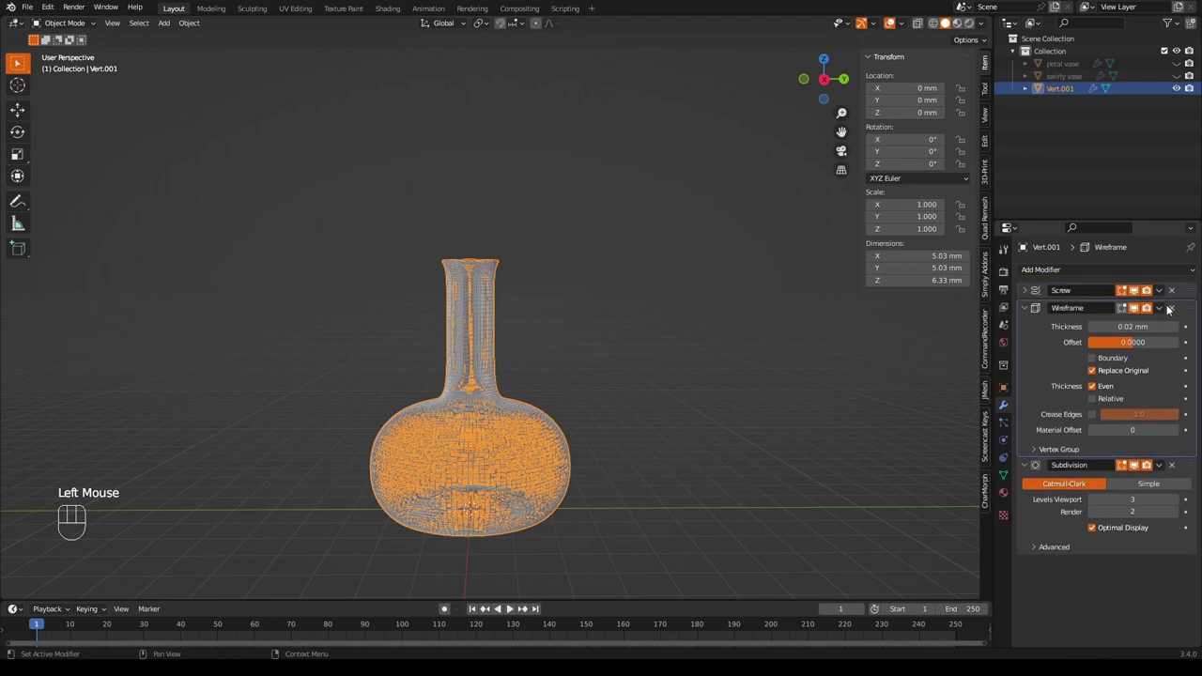
{"action": "left_click_drag", "start_coordinate": [667, 402], "coordinate": [705, 413]}
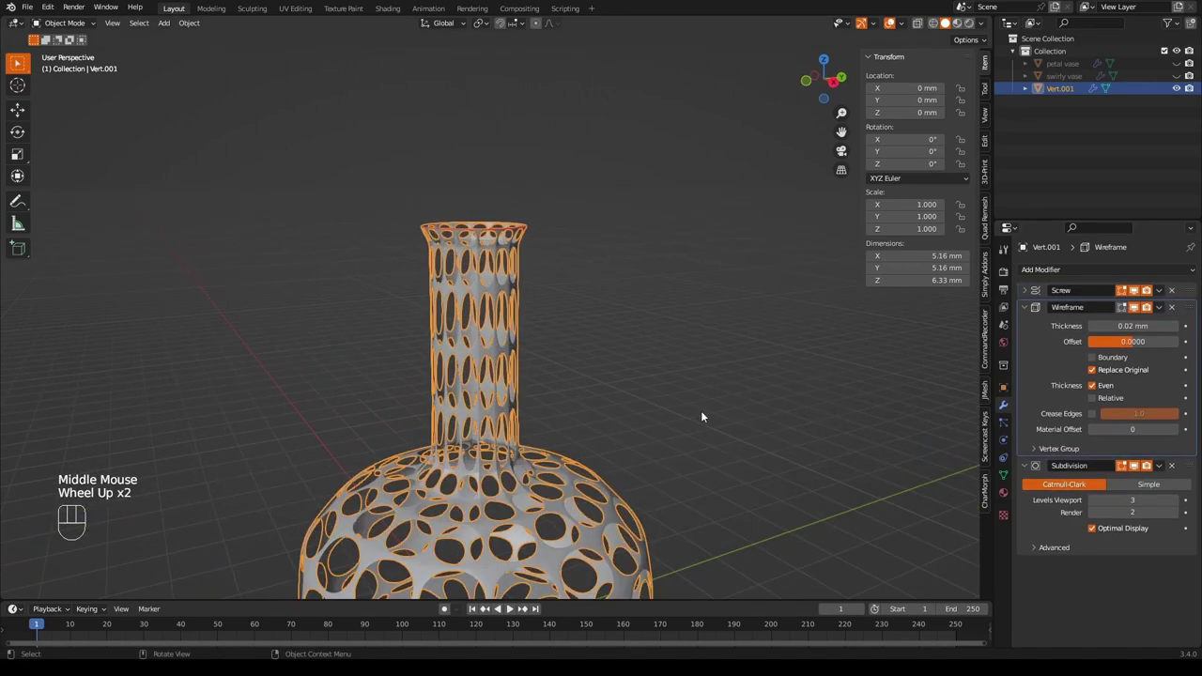
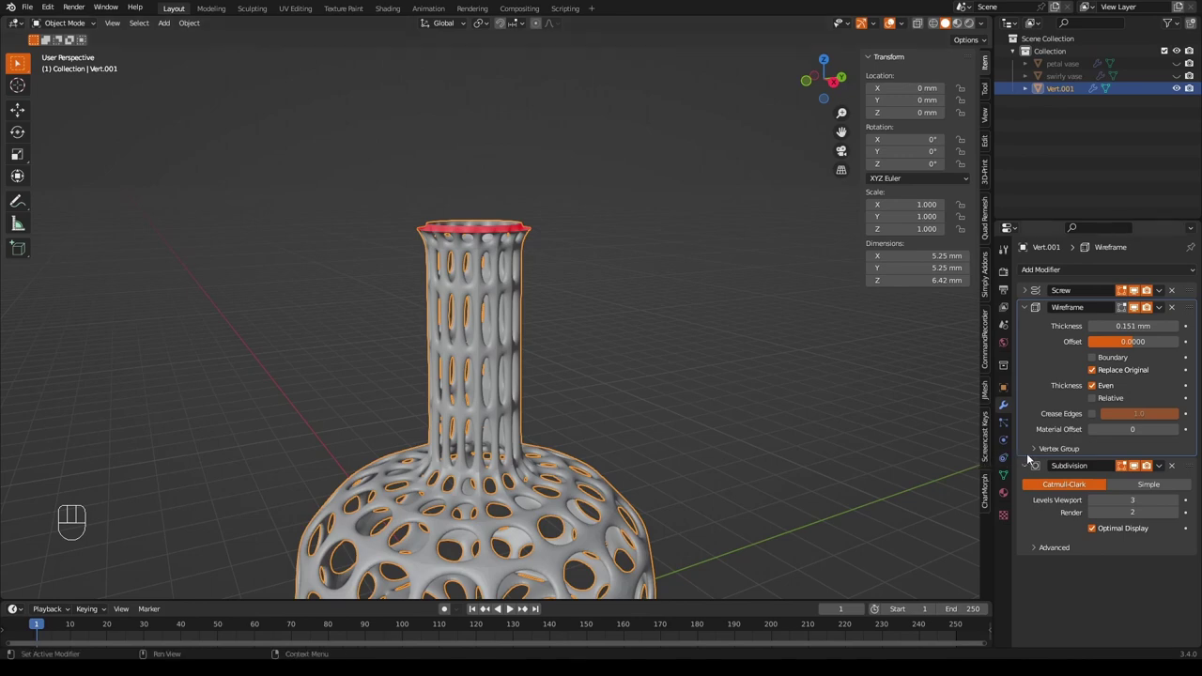
Enable Boundary on the Wireframe modifier to give the open rim a solid edge.
{"action": "left_click", "coordinate": [1067, 364]}
{"action": "left_click_drag", "start_coordinate": [708, 326], "coordinate": [710, 328]}
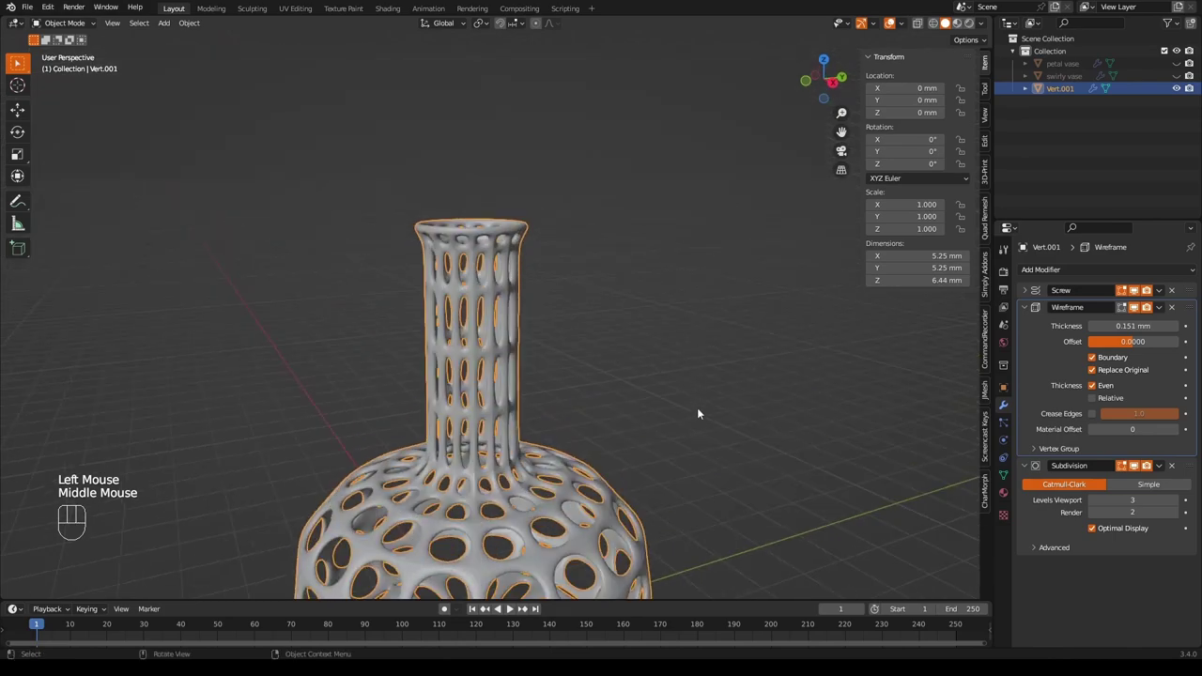
{"action": "left_click_drag", "start_coordinate": [706, 417], "coordinate": [680, 215]}
{"action": "scroll", "scroll_direction": "down", "scroll_amount": 3}
{"action": "left_click_drag", "start_coordinate": [671, 274], "coordinate": [676, 240]}
{"action": "left_click_drag", "start_coordinate": [675, 281], "coordinate": [616, 318]}
{"action": "scroll", "scroll_direction": "up", "scroll_amount": 3}
{"action": "left_click_drag", "start_coordinate": [617, 315], "coordinate": [629, 356]}
{"action": "scroll", "scroll_direction": "down", "scroll_amount": 3}
{"action": "left_click_drag", "start_coordinate": [629, 357], "coordinate": [675, 328]}
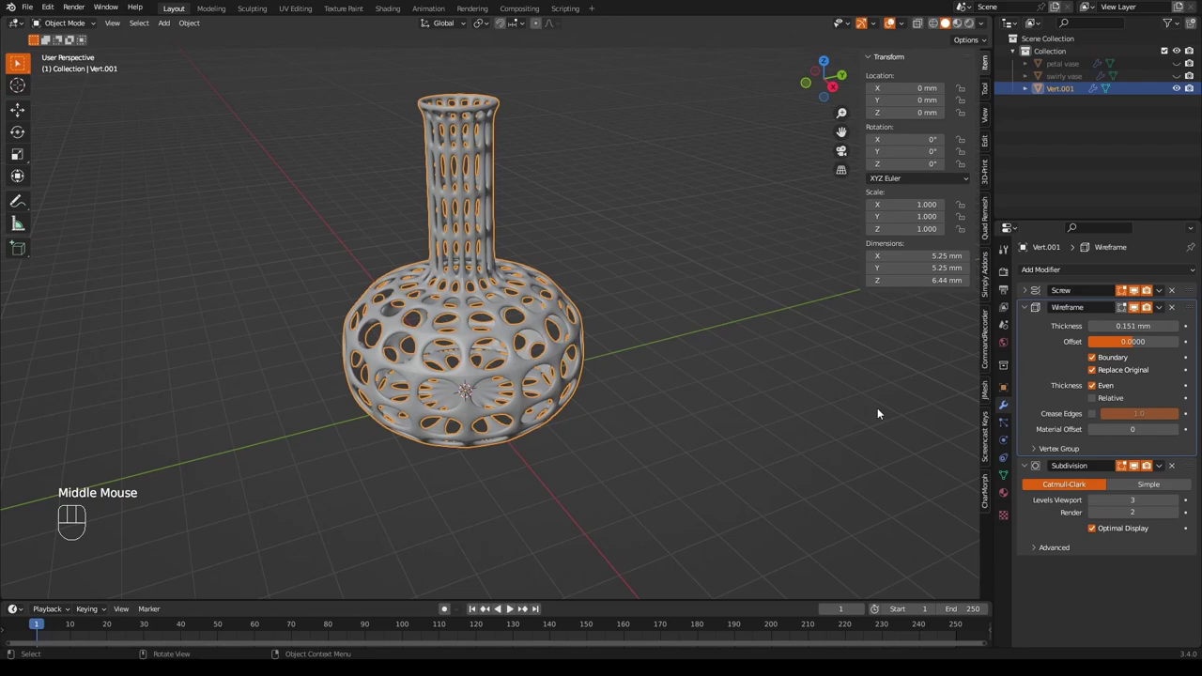